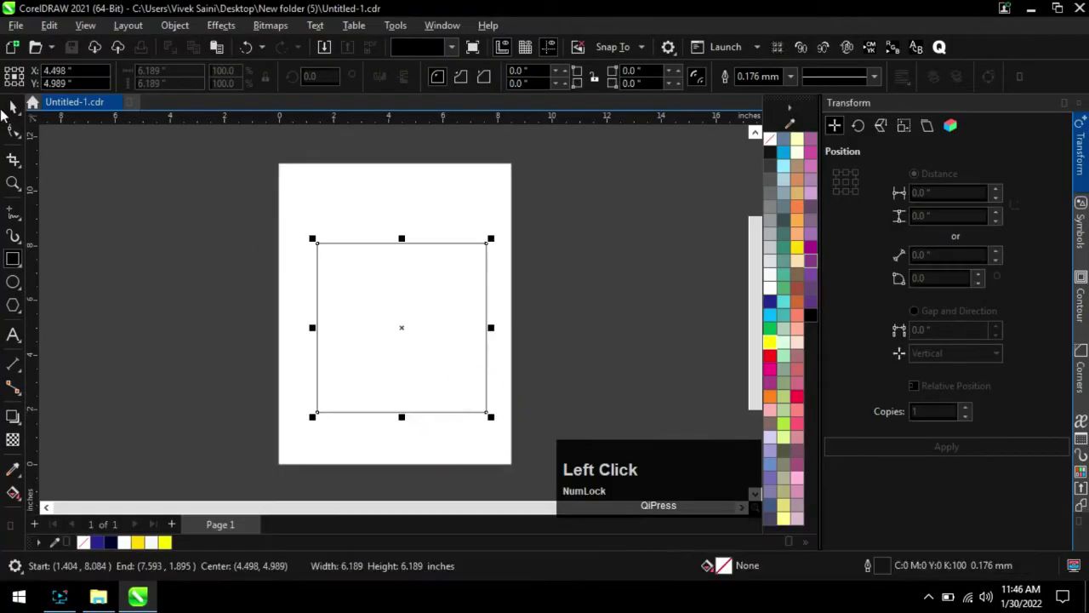
Fill the square with the dark navy swatch and begin dragging a fountain fill across it.
{"action": "scroll", "scroll_direction": "up", "scroll_amount": 3}
{"action": "scroll", "scroll_direction": "down", "scroll_amount": 3}
{"action": "scroll", "scroll_direction": "up", "scroll_amount": 3}
{"action": "scroll", "scroll_direction": "down", "scroll_amount": 3}
{"action": "scroll", "scroll_direction": "up", "scroll_amount": 3}
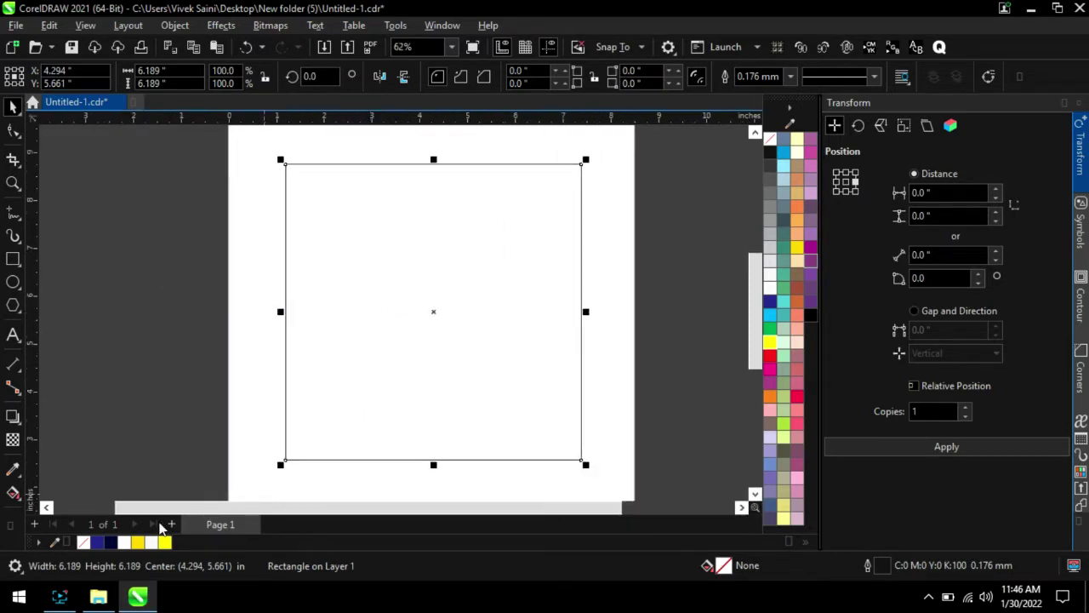
{"action": "left_click", "coordinate": [118, 547]}
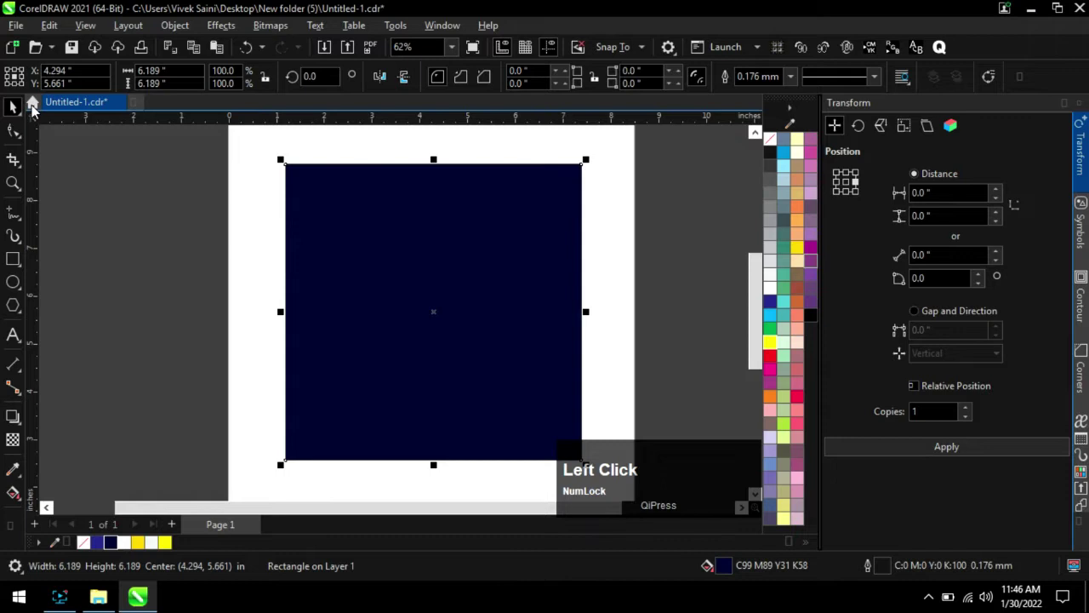
{"action": "left_click", "coordinate": [17, 108]}
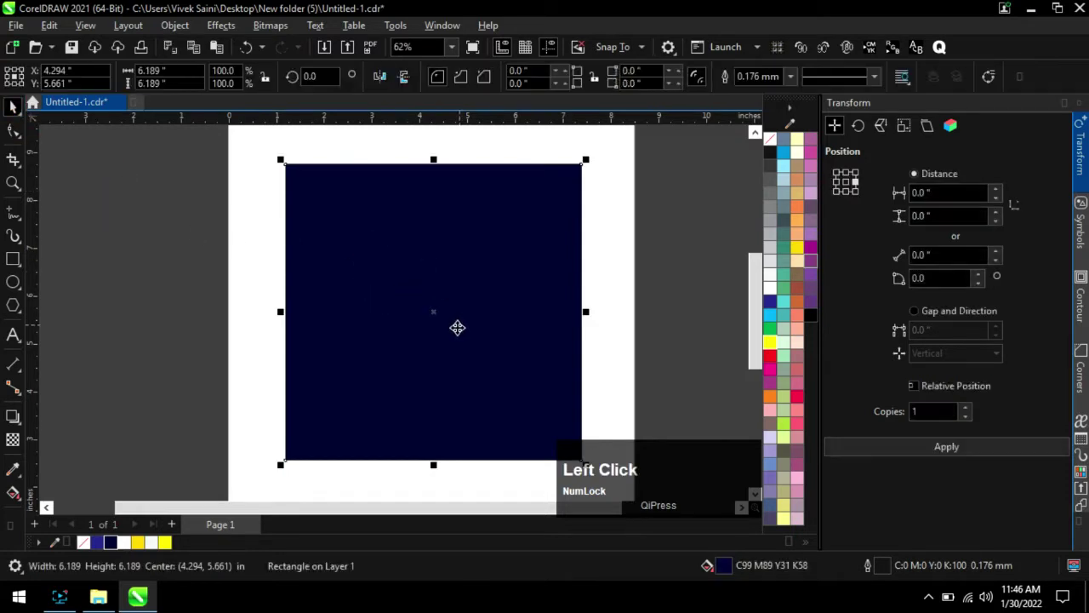
{"action": "left_click", "coordinate": [517, 394]}
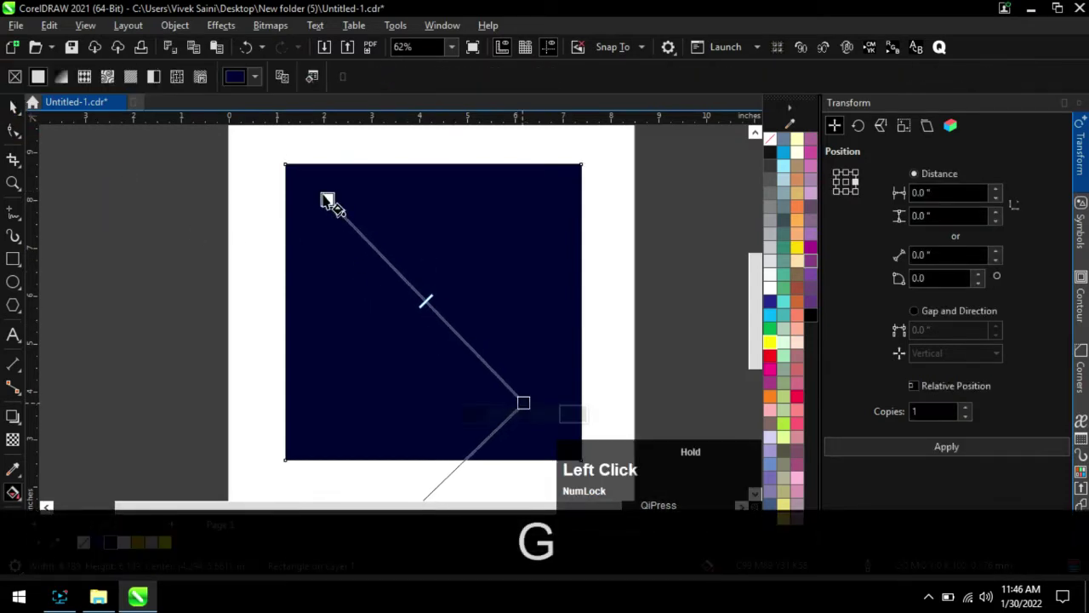
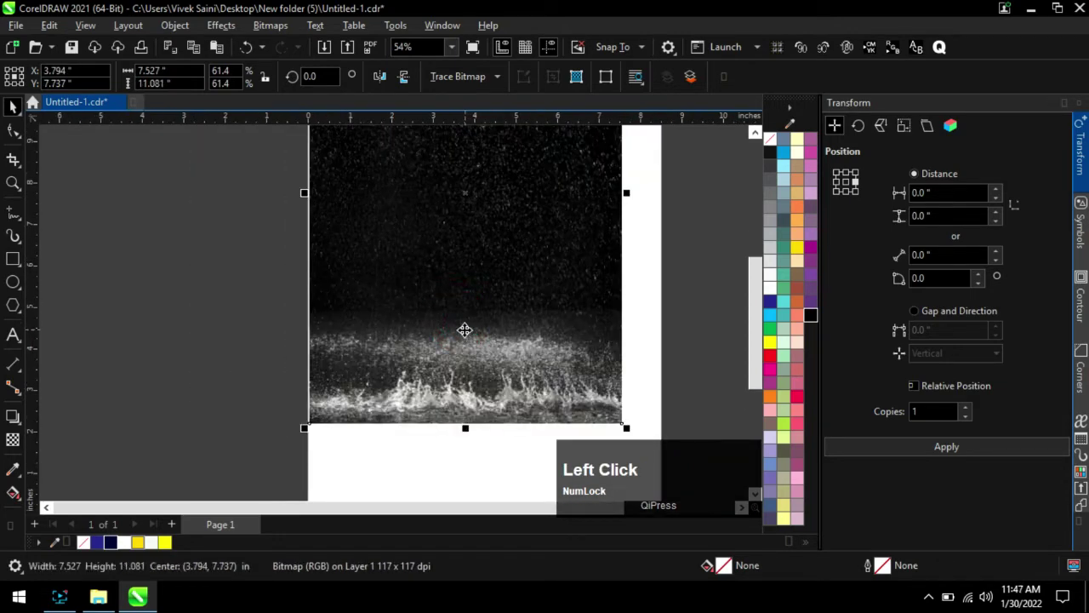
Give the splash photo a uniform Overlay transparency at 50 and select it to reposition over the square.
{"action": "scroll", "scroll_direction": "down", "scroll_amount": 3}
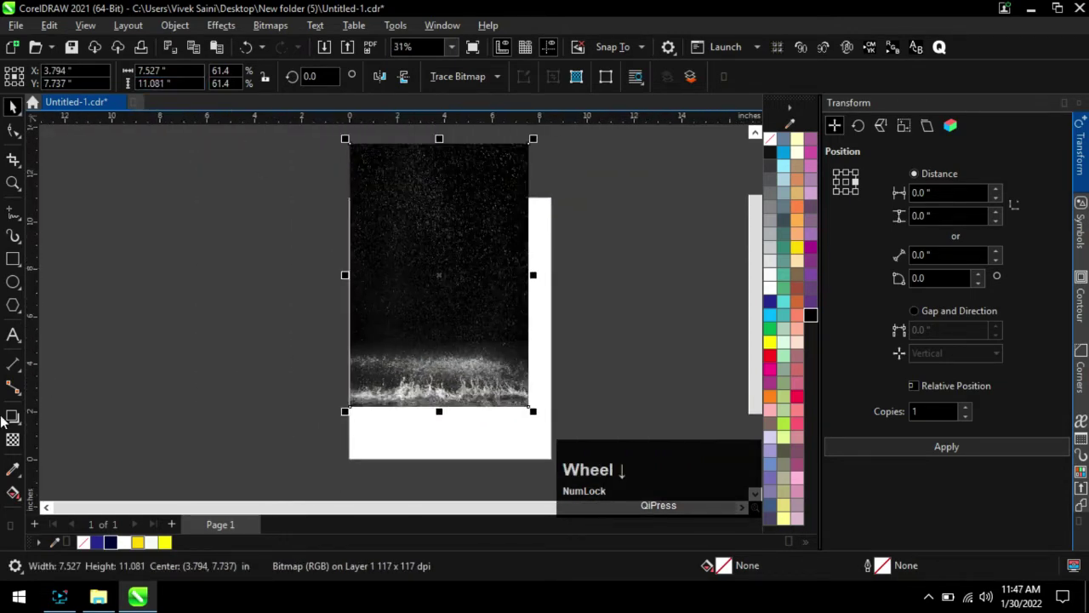
{"action": "left_click", "coordinate": [16, 446]}
{"action": "left_click", "coordinate": [236, 81]}
{"action": "left_click", "coordinate": [209, 398]}
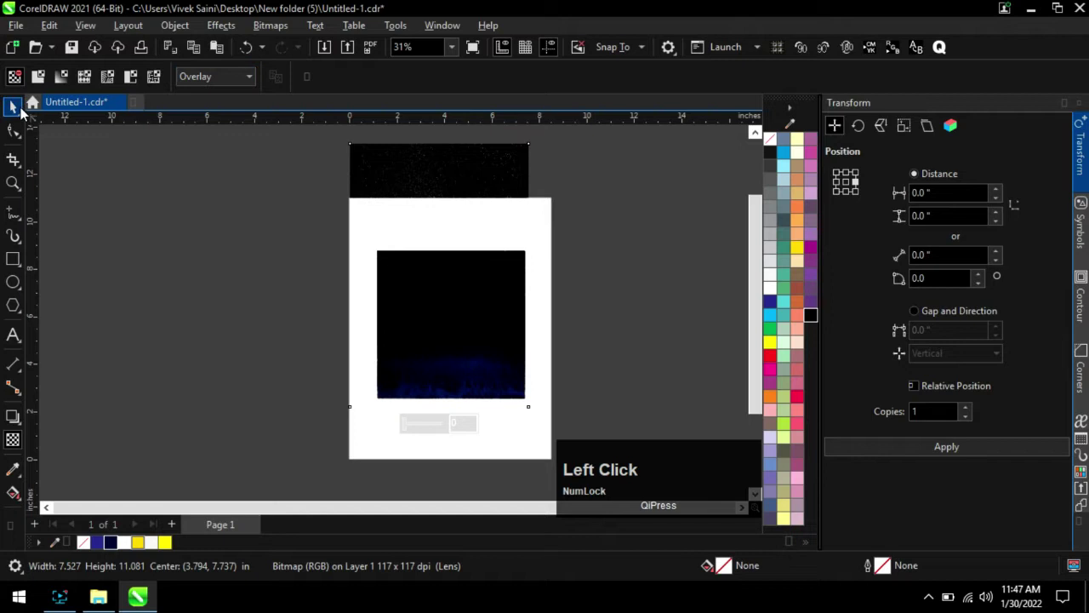
{"action": "left_click", "coordinate": [40, 81]}
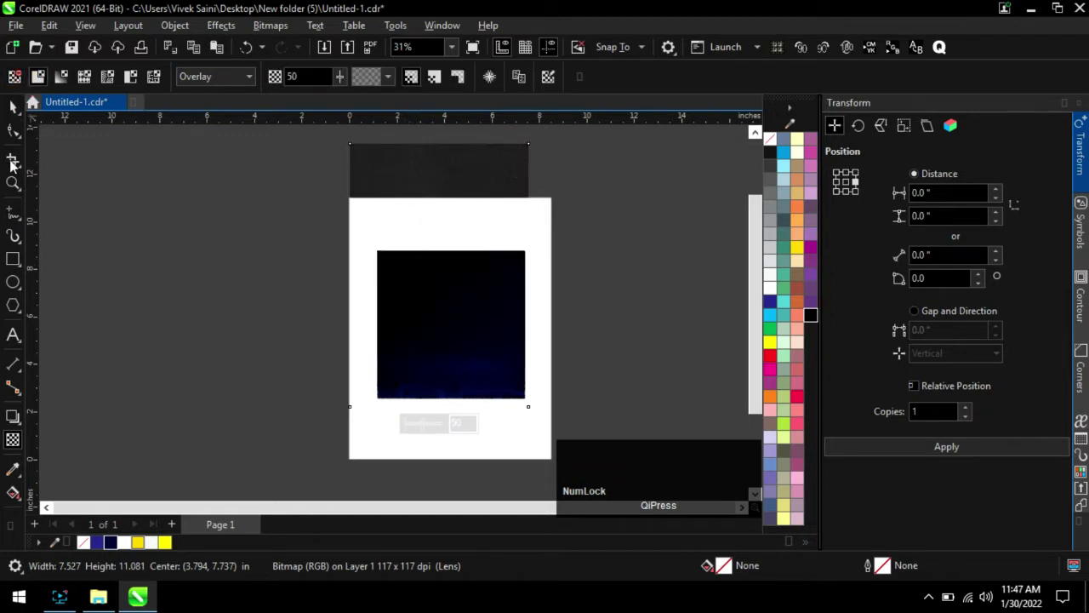
{"action": "left_click", "coordinate": [18, 114]}
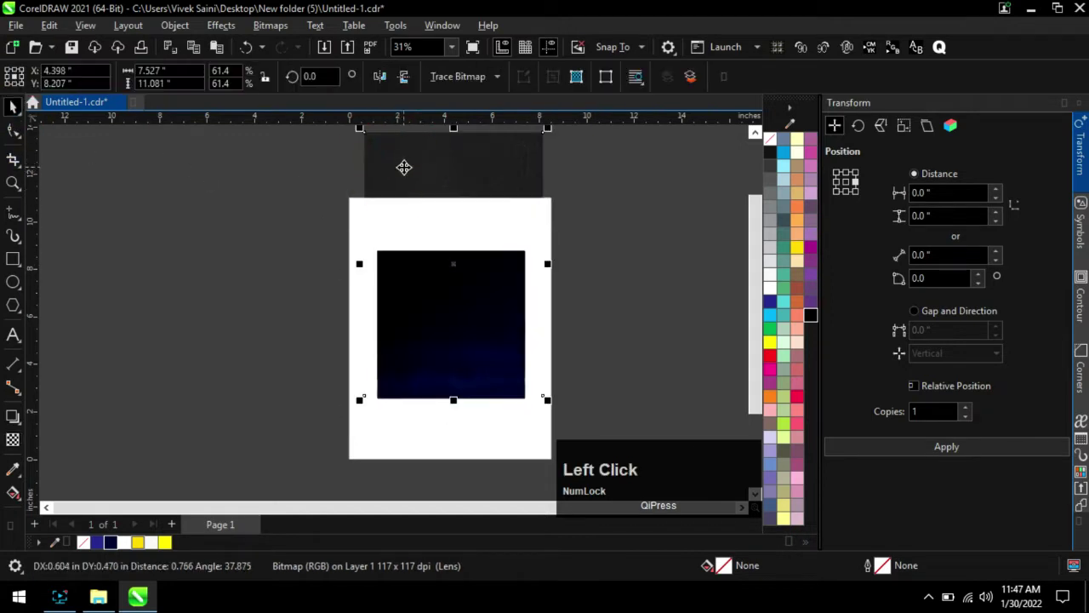
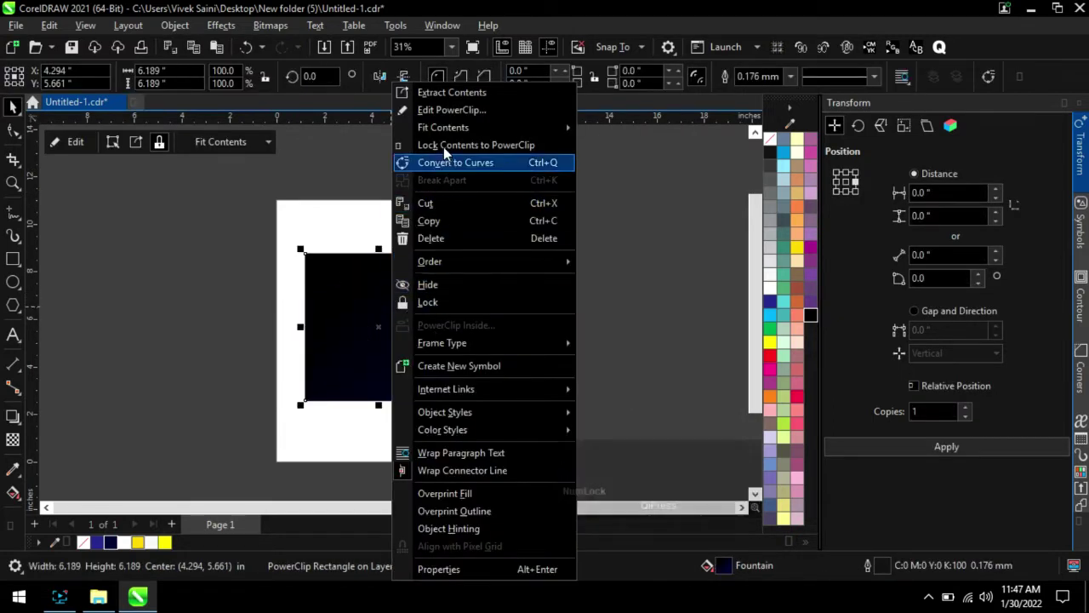
Deselect the clipped photo and bring up the New folder (5) window holding the dancer image.
{"action": "left_click", "coordinate": [451, 116]}
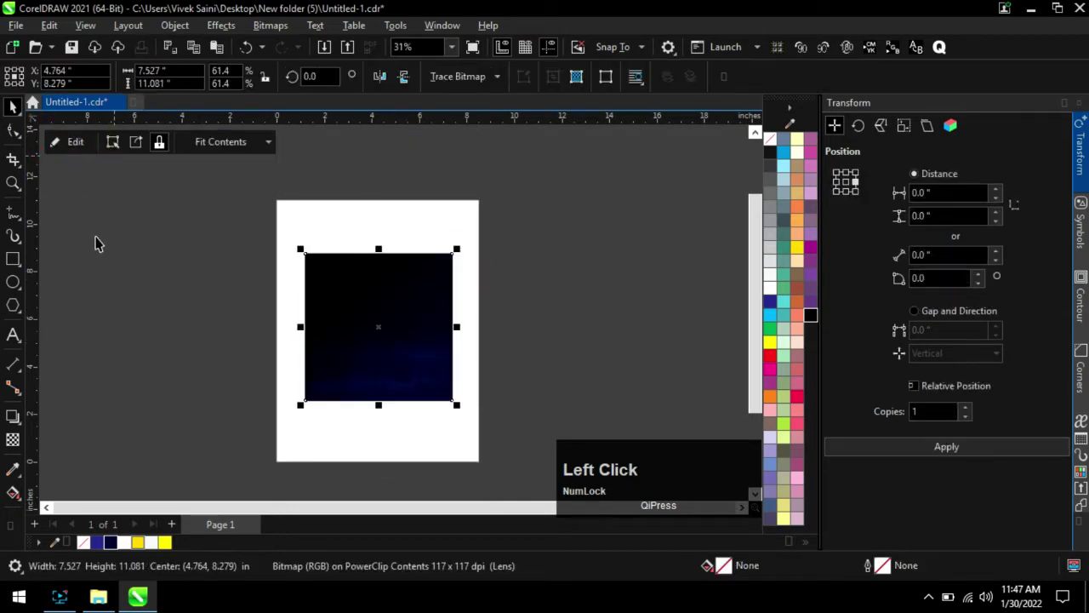
{"action": "scroll", "scroll_direction": "up", "scroll_amount": 3}
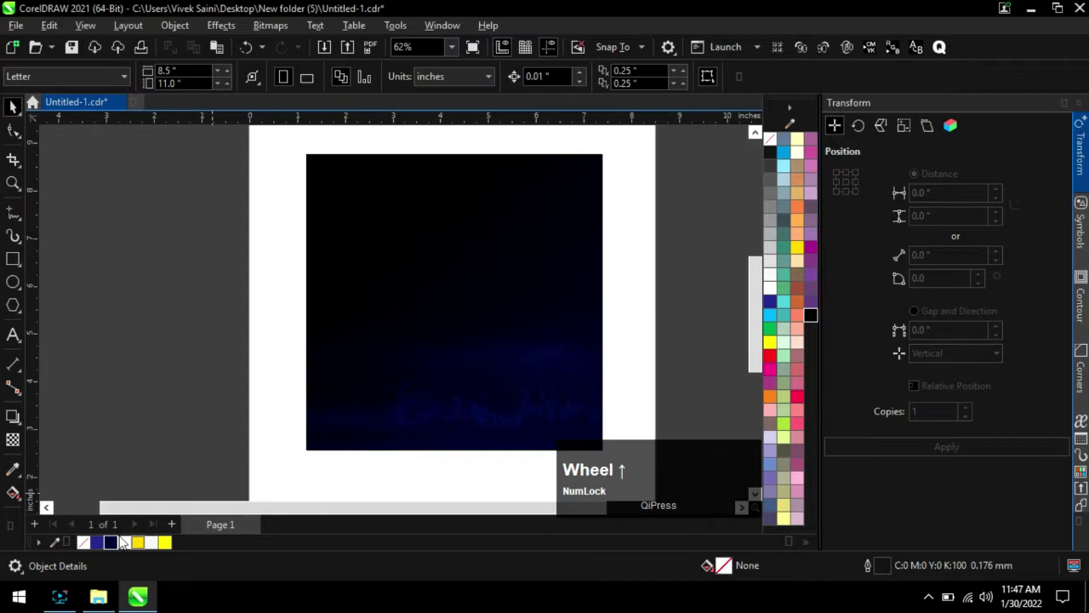
{"action": "left_click", "coordinate": [99, 598]}
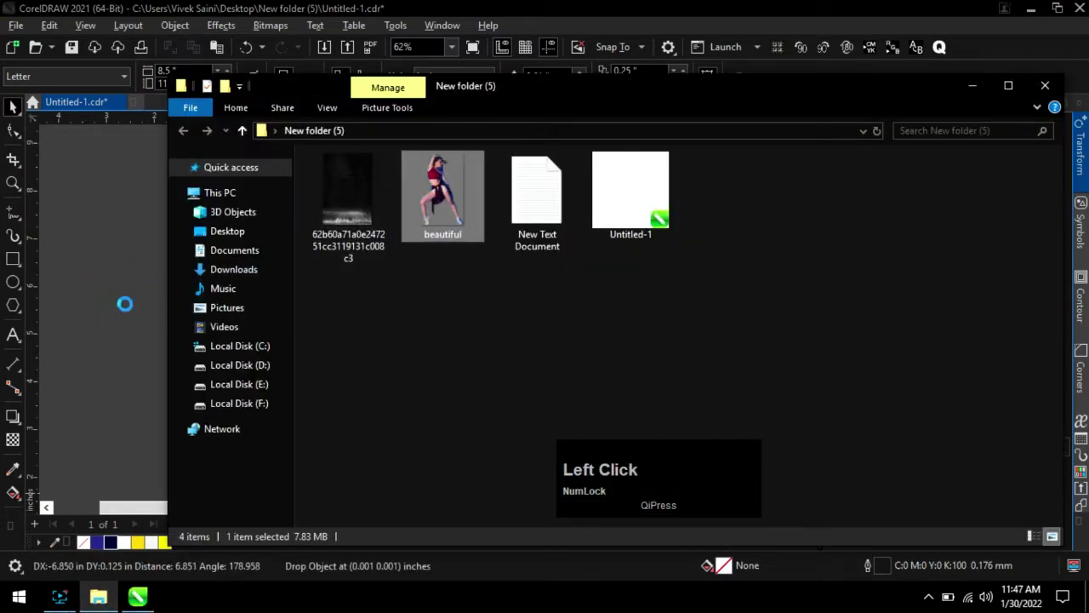
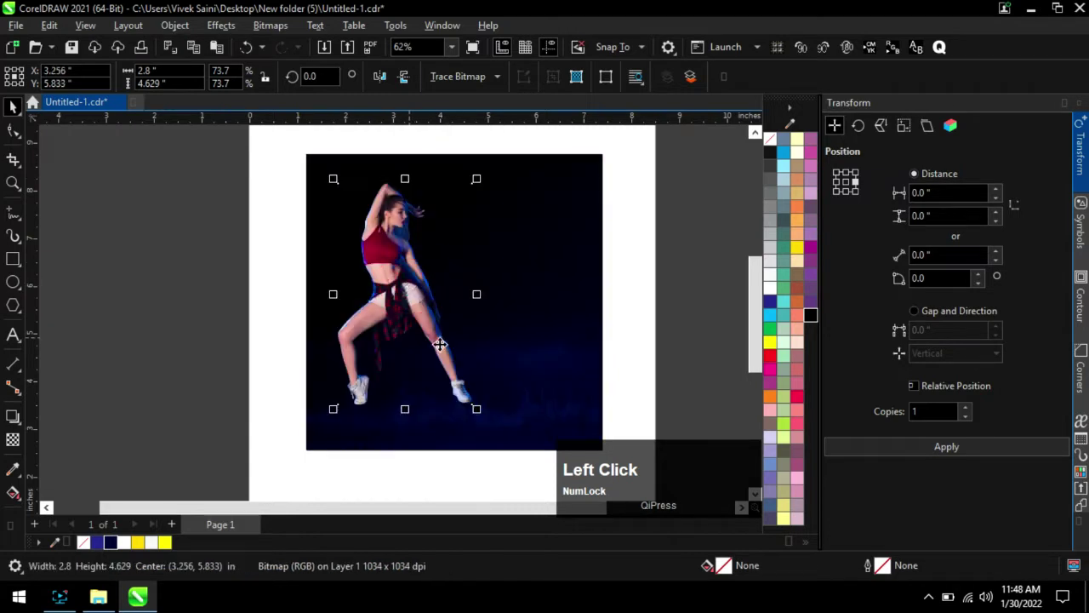
Duplicate the dancer photo, mirror it vertically and move the flipped copy beneath her feet.
{"action": "left_click", "coordinate": [851, 187]}
{"action": "left_click", "coordinate": [402, 84]}
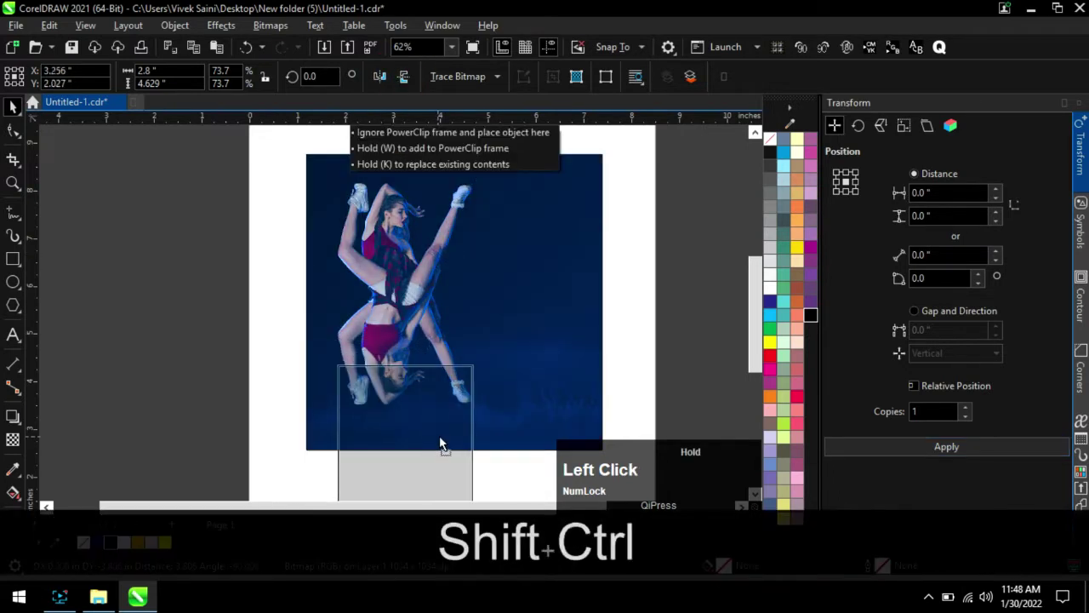
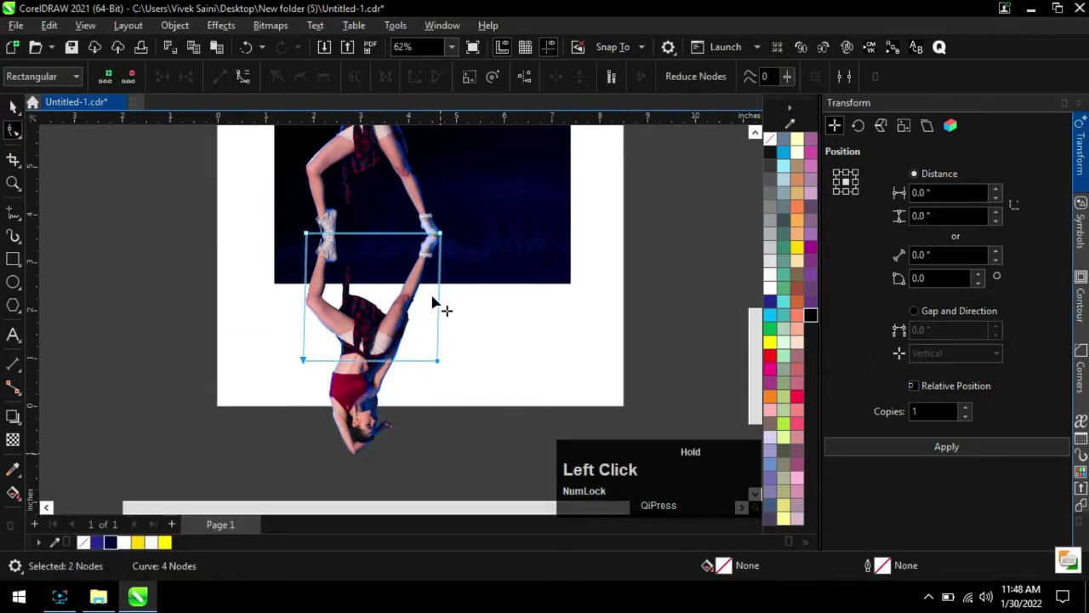
Apply a linear transparency to the cropped reflection so it fades out downward.
{"action": "scroll", "scroll_direction": "down", "scroll_amount": 3}
{"action": "scroll", "scroll_direction": "up", "scroll_amount": 3}
{"action": "left_click", "coordinate": [15, 107]}
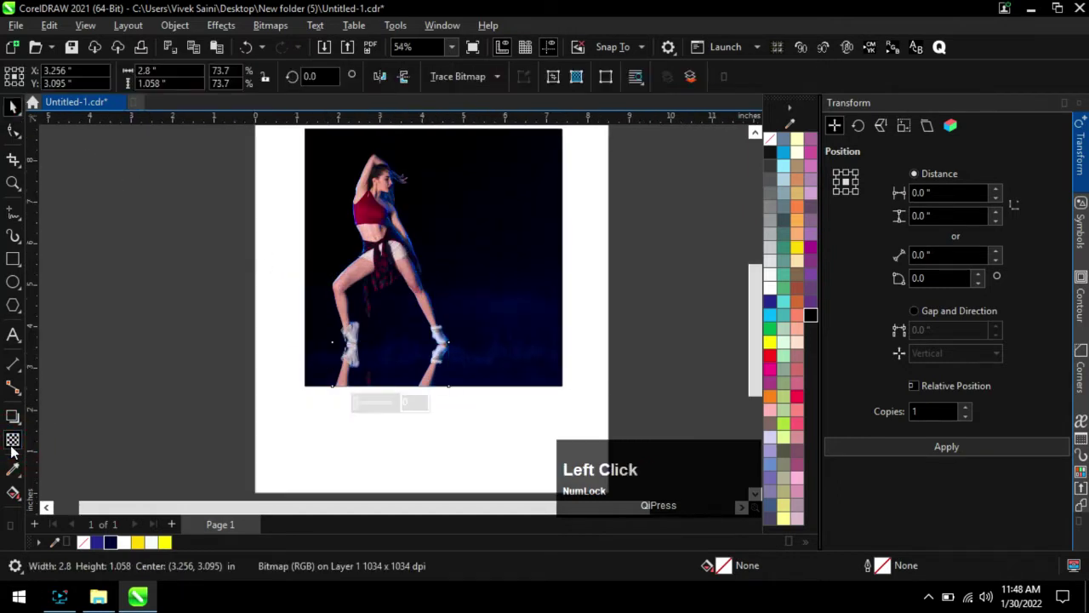
{"action": "scroll", "scroll_direction": "up", "scroll_amount": 3}
{"action": "left_click", "coordinate": [384, 320]}
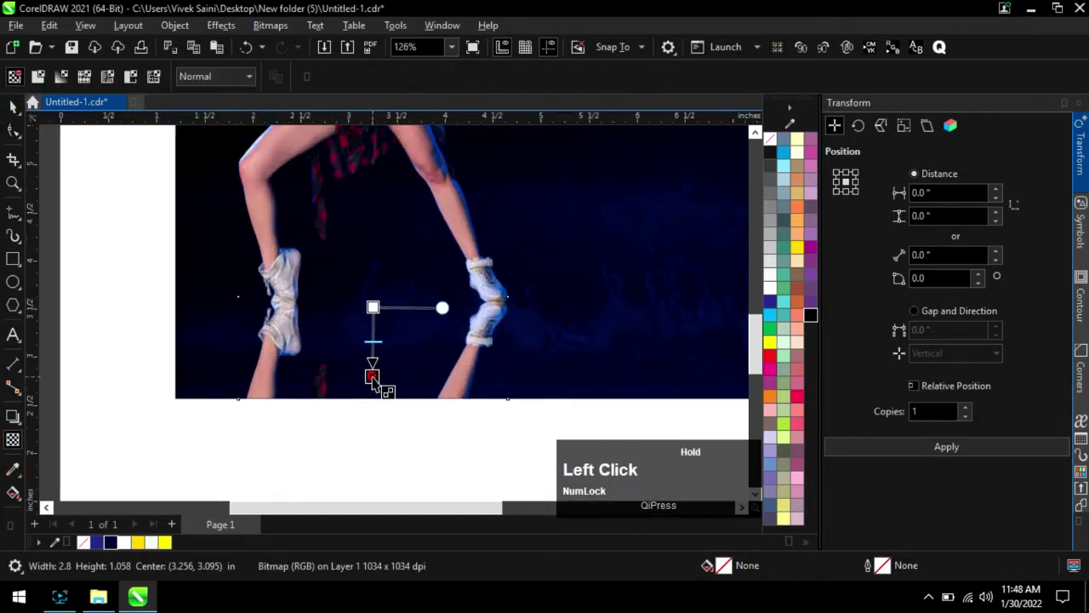
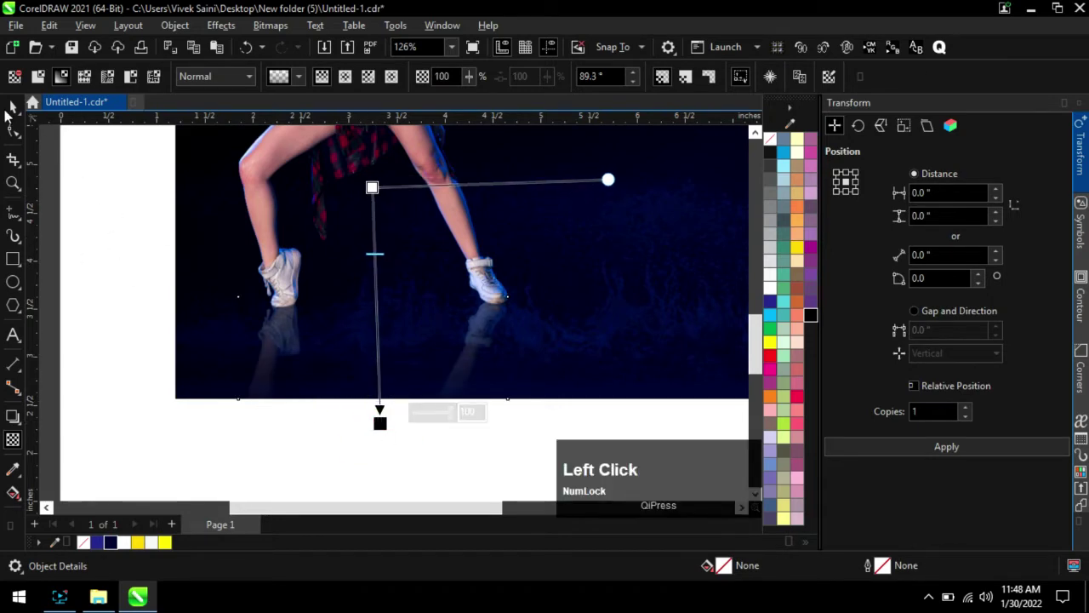
Return to the Pick tool and bring up the Object menu for the finished composite.
{"action": "scroll", "scroll_direction": "down", "scroll_amount": 3}
{"action": "left_click", "coordinate": [139, 339]}
{"action": "scroll", "scroll_direction": "up", "scroll_amount": 3}
{"action": "left_click", "coordinate": [383, 281]}
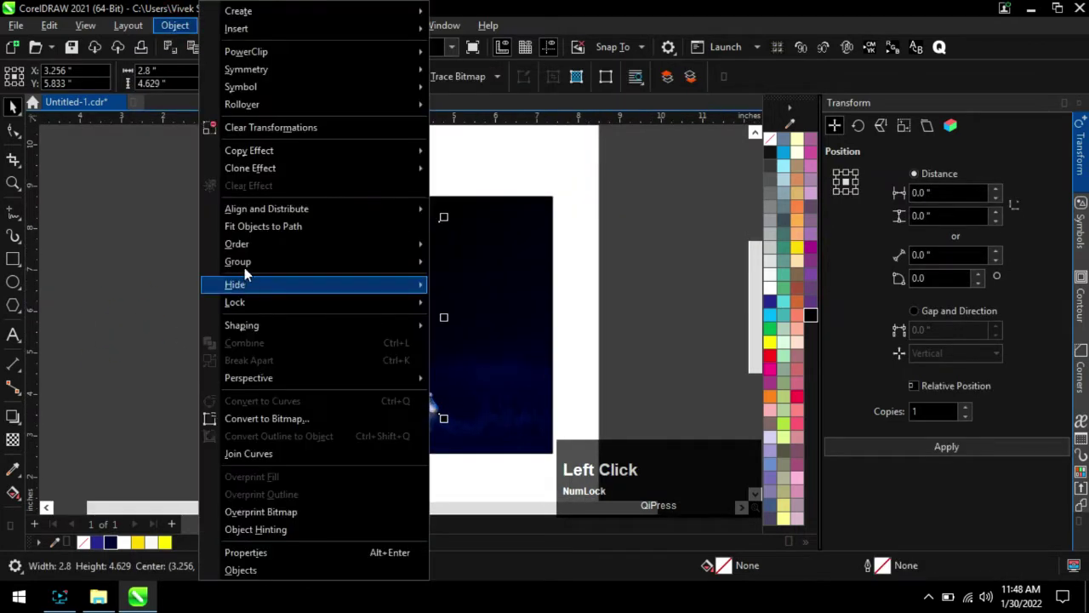
Close the menu, deselect everything and zoom in ready to drag a polygon over the dancer.
{"action": "left_click", "coordinate": [266, 249]}
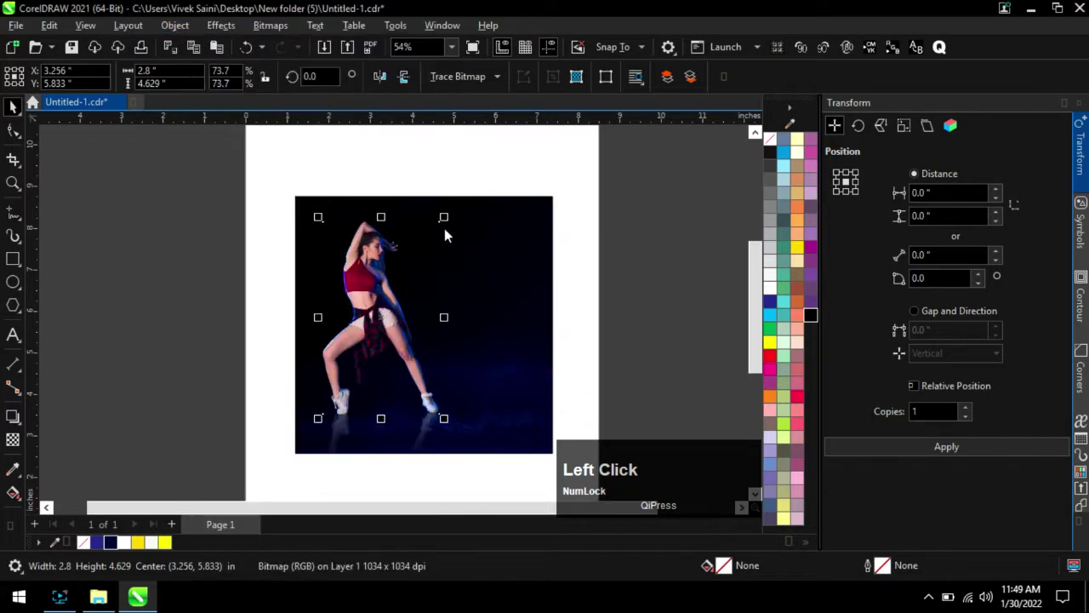
{"action": "scroll", "scroll_direction": "up", "scroll_amount": 3}
{"action": "left_click", "coordinate": [126, 229]}
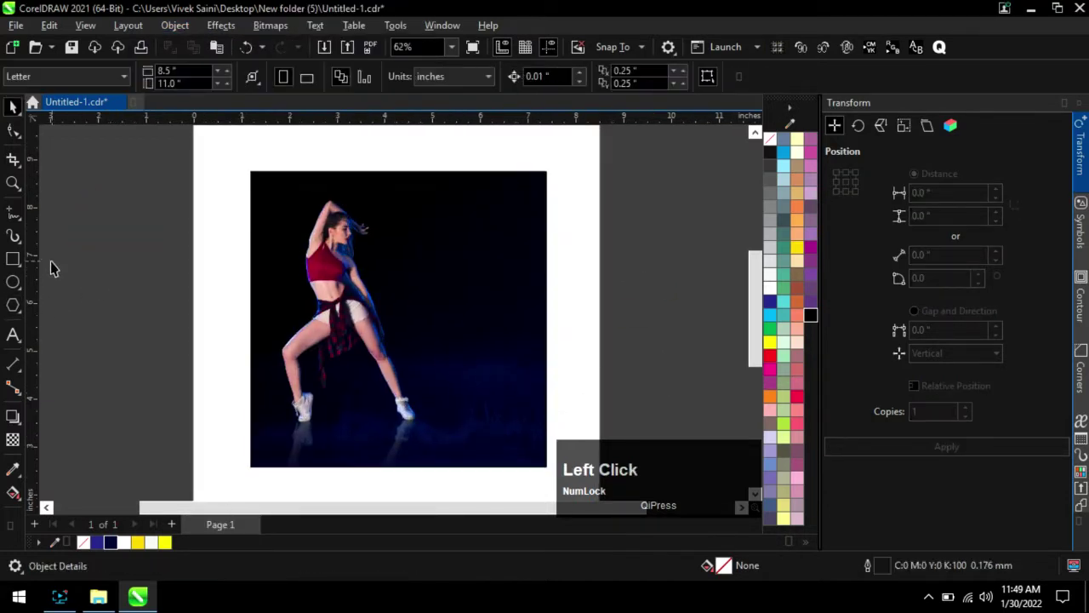
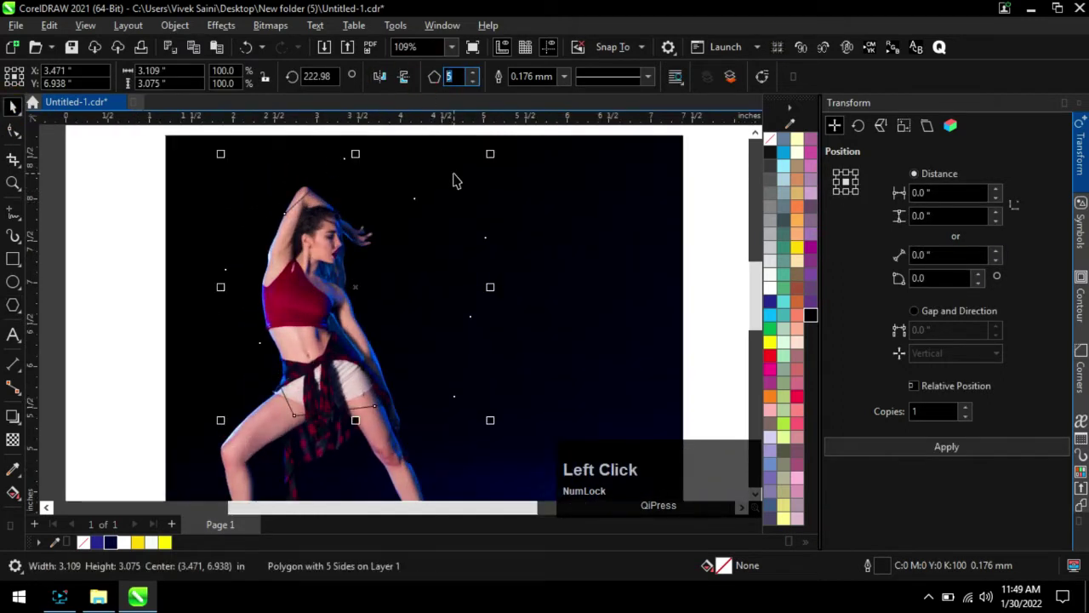
Reduce the polygon to 3 sides, enlarge and tilt it around the dancer, with a 3.0 mm yellow outline.
{"action": "left_click", "coordinate": [20, 112]}
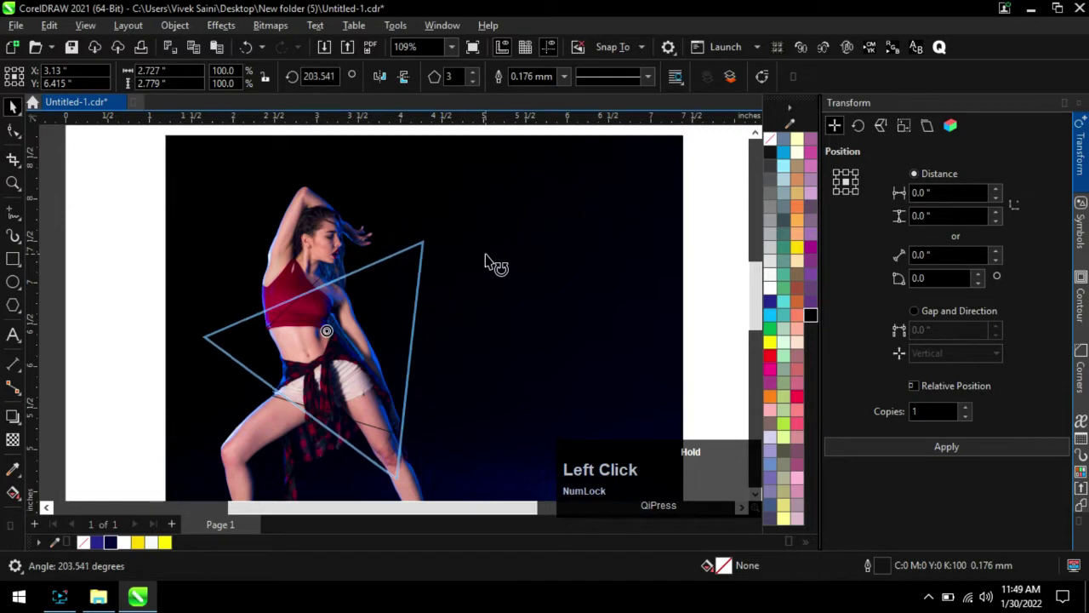
{"action": "scroll", "scroll_direction": "down", "scroll_amount": 3}
{"action": "left_click", "coordinate": [157, 247]}
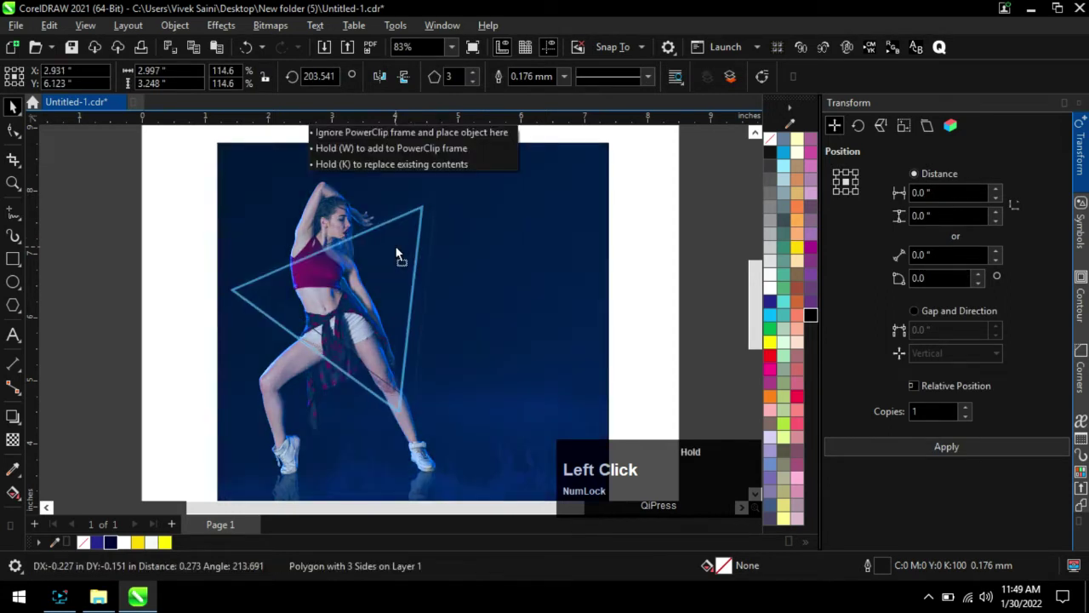
{"action": "right_click", "coordinate": [774, 346]}
{"action": "left_click", "coordinate": [562, 84]}
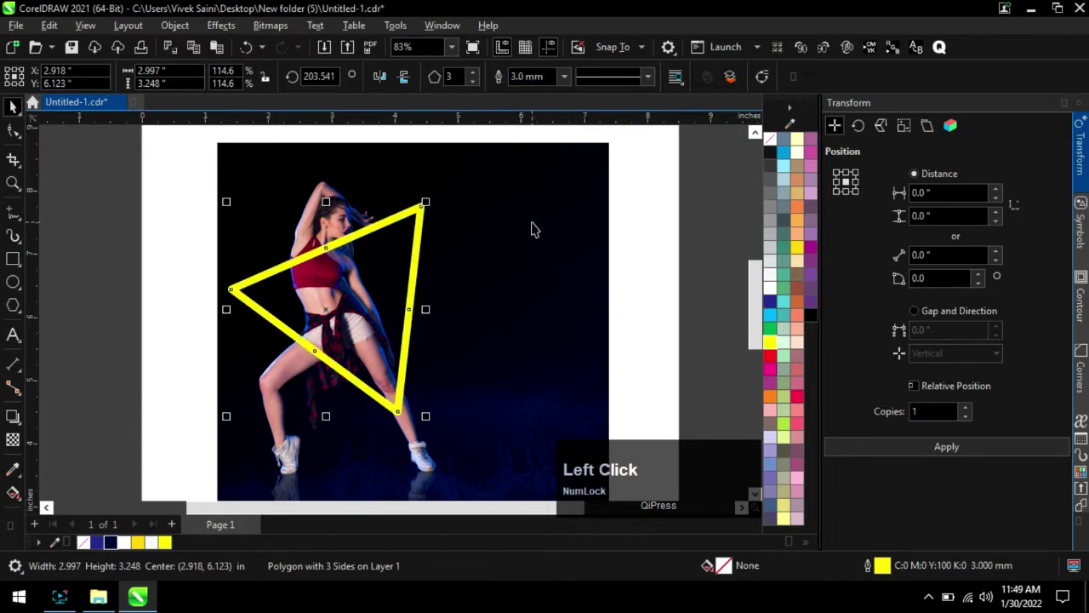
Select the yellow triangle and confirm sharp corner settings in the Outline Pen dialog.
{"action": "scroll", "scroll_direction": "up", "scroll_amount": 3}
{"action": "left_click", "coordinate": [453, 190]}
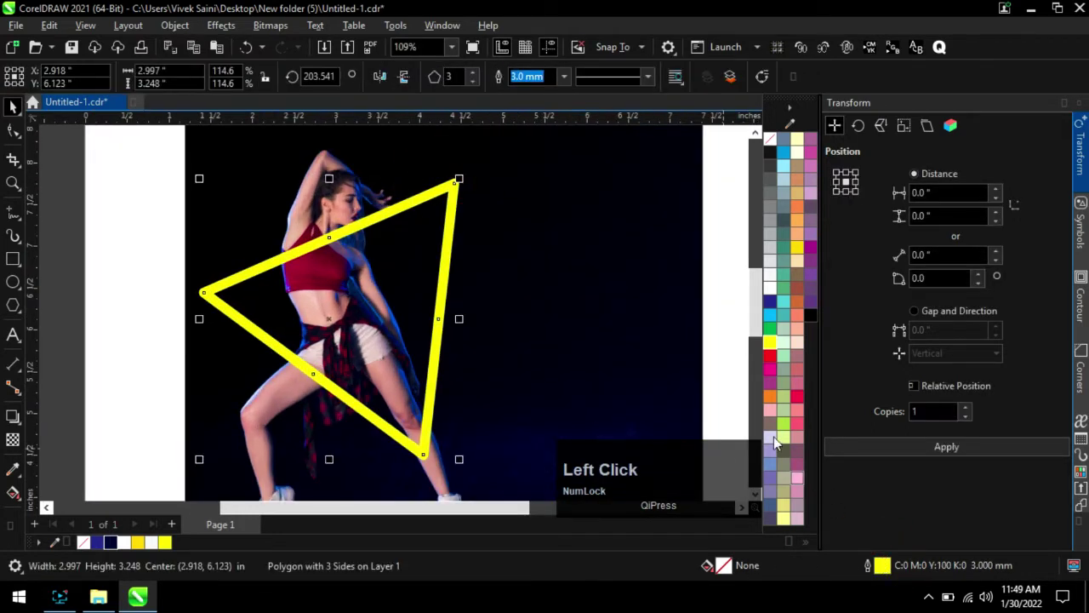
{"action": "left_click", "coordinate": [682, 229]}
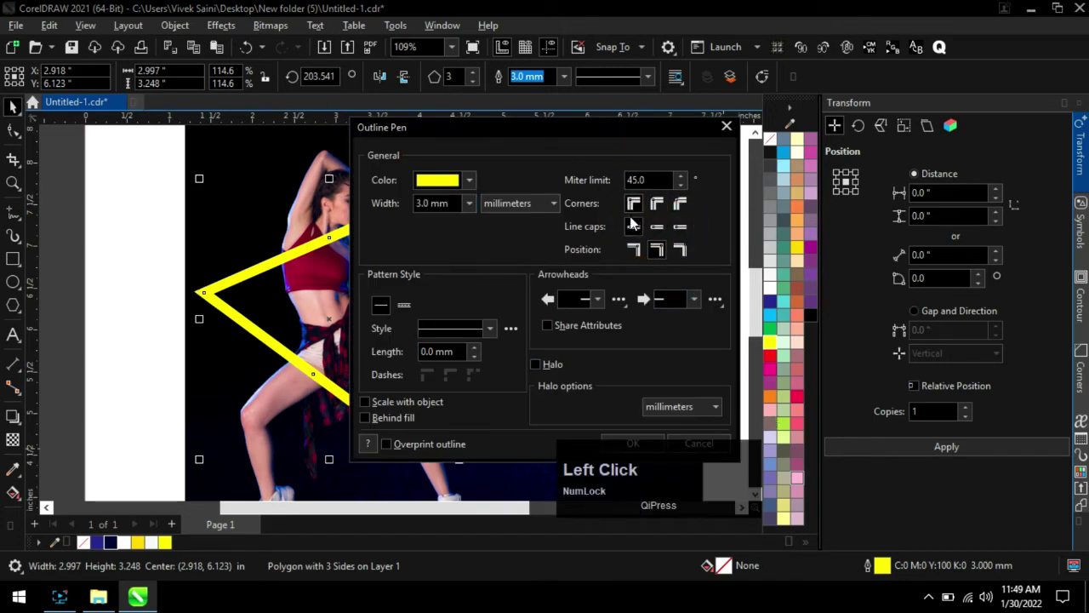
{"action": "left_click", "coordinate": [643, 445]}
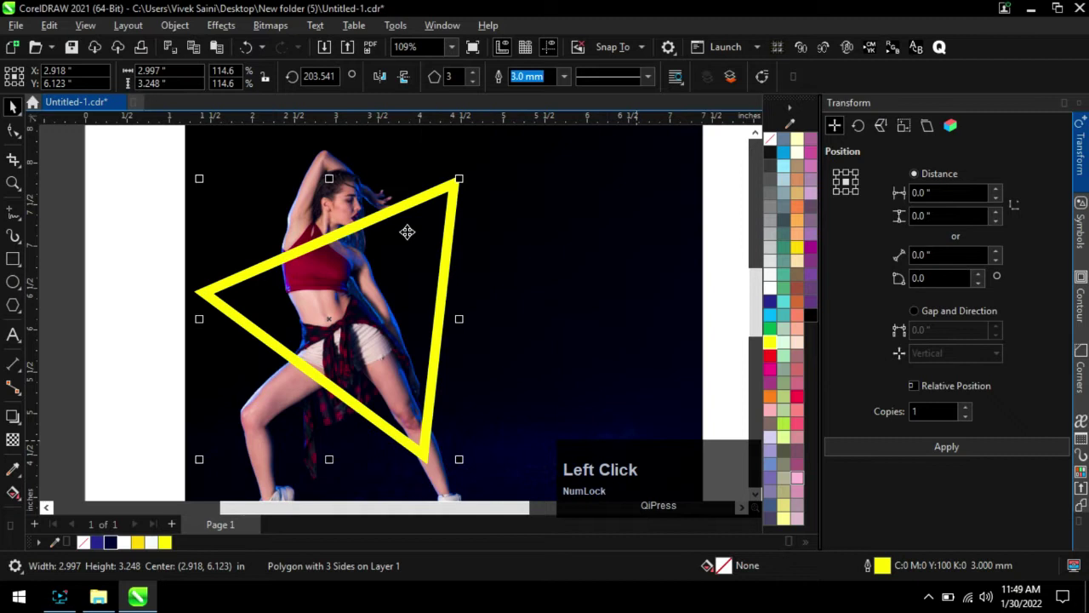
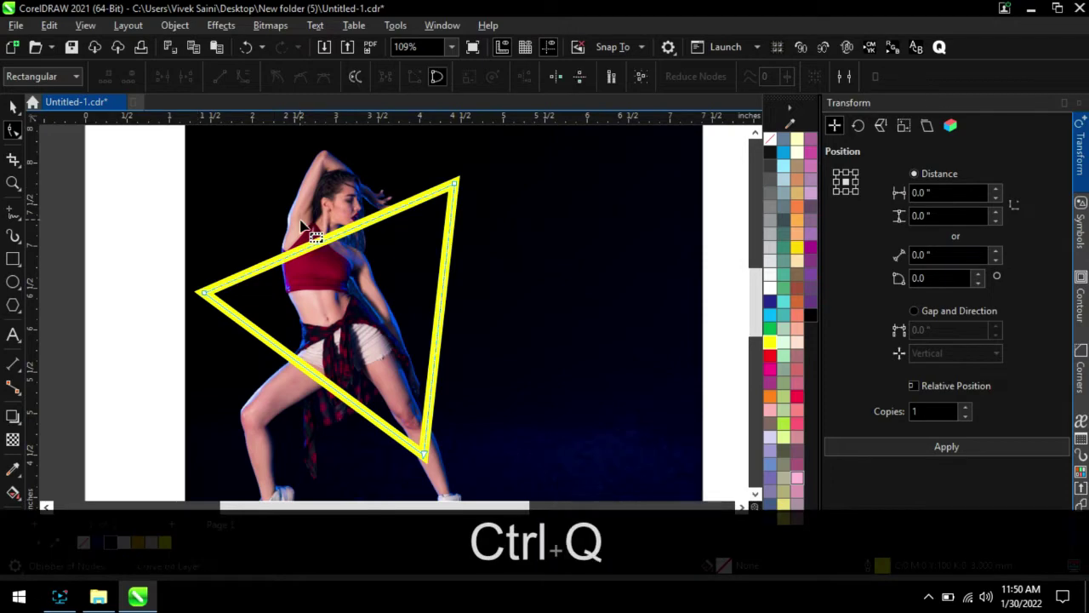
Break the triangle's nodes where it crosses the dancer and convert its outline to an object.
{"action": "scroll", "scroll_direction": "up", "scroll_amount": 3}
{"action": "scroll", "scroll_direction": "down", "scroll_amount": 3}
{"action": "scroll", "scroll_direction": "up", "scroll_amount": 3}
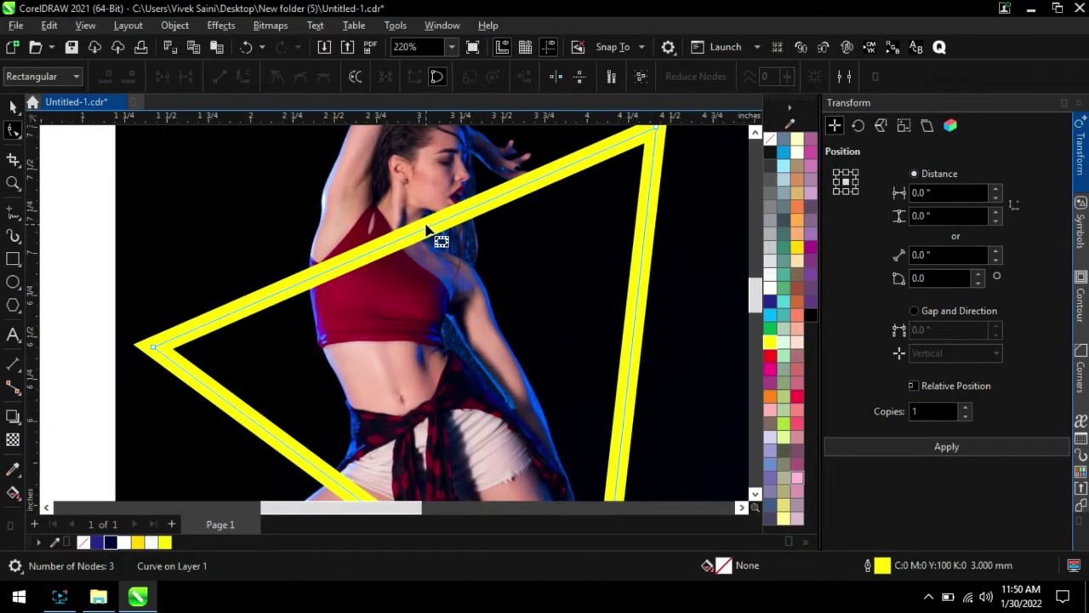
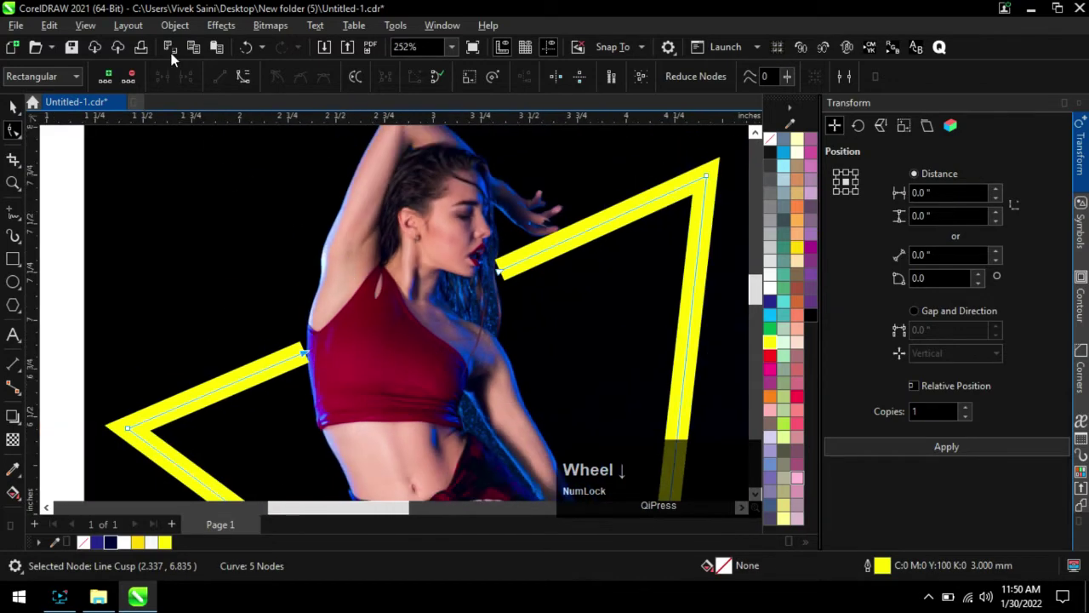
{"action": "left_click", "coordinate": [178, 34]}
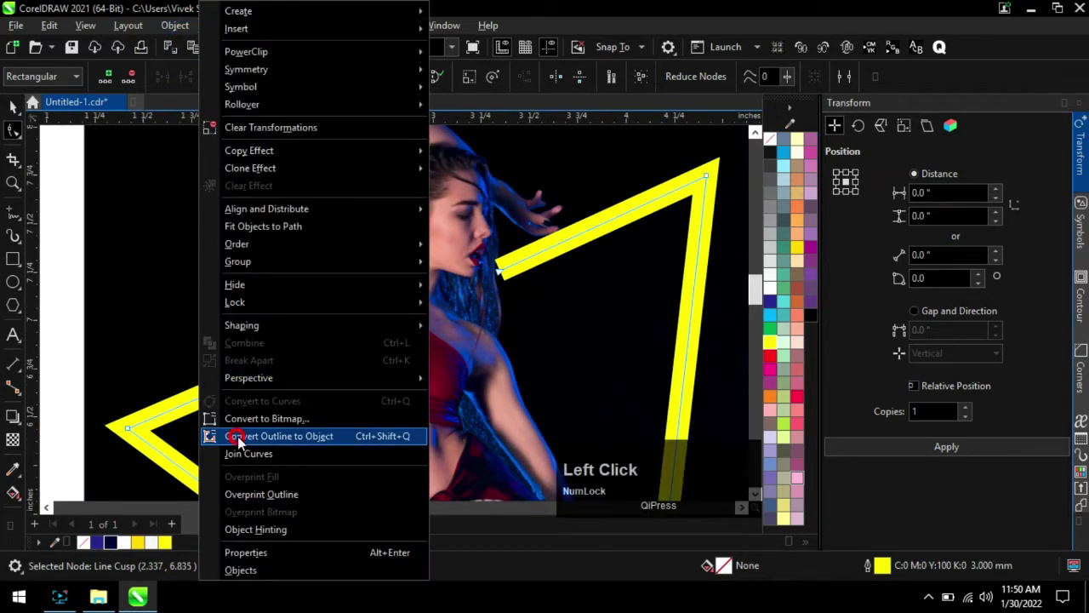
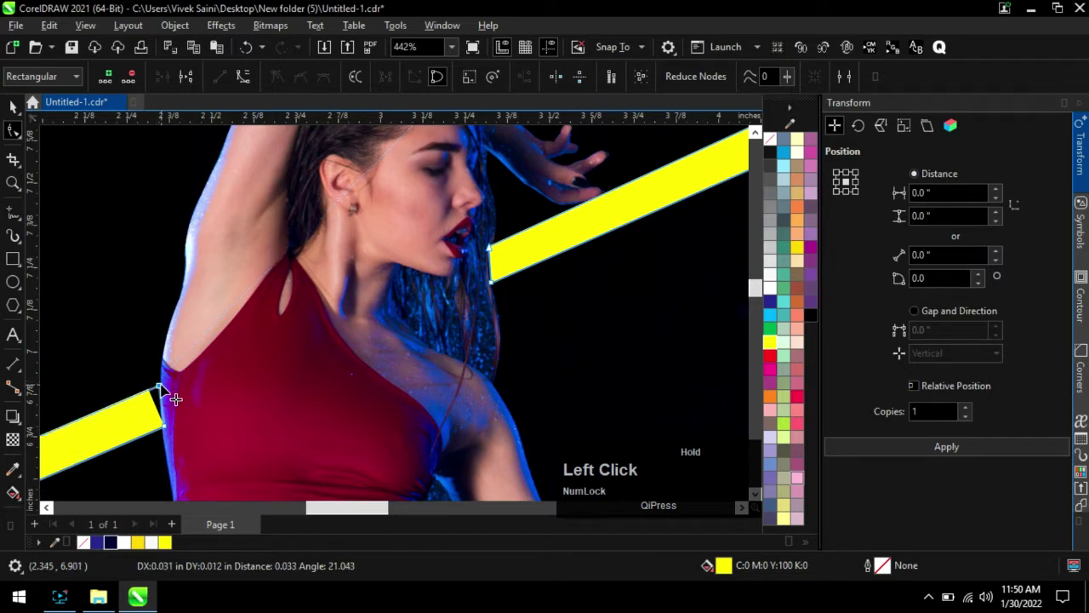
{"action": "scroll", "scroll_direction": "up", "scroll_amount": 3}
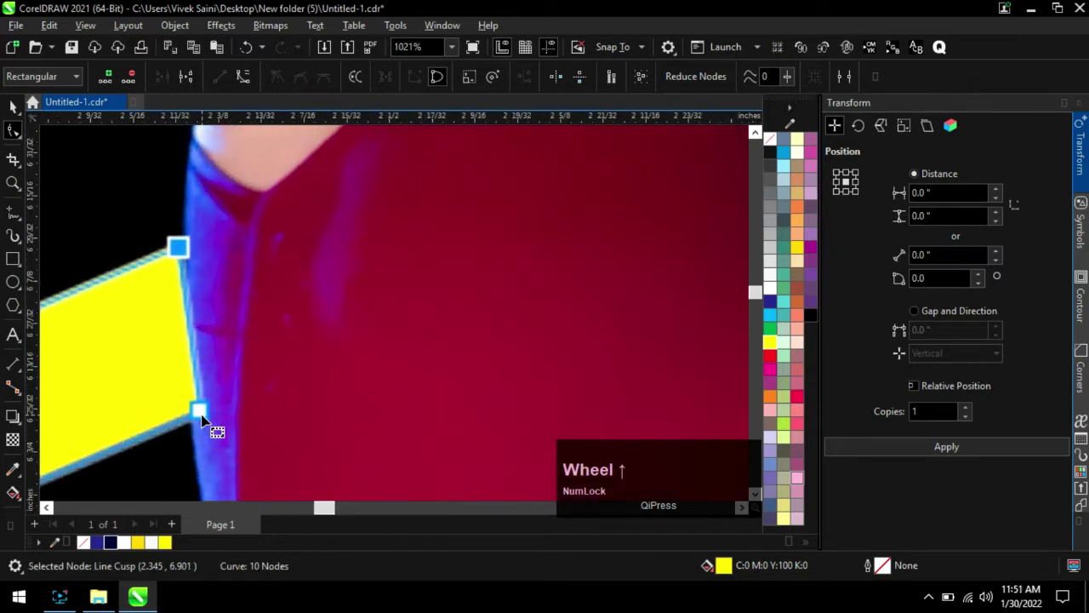
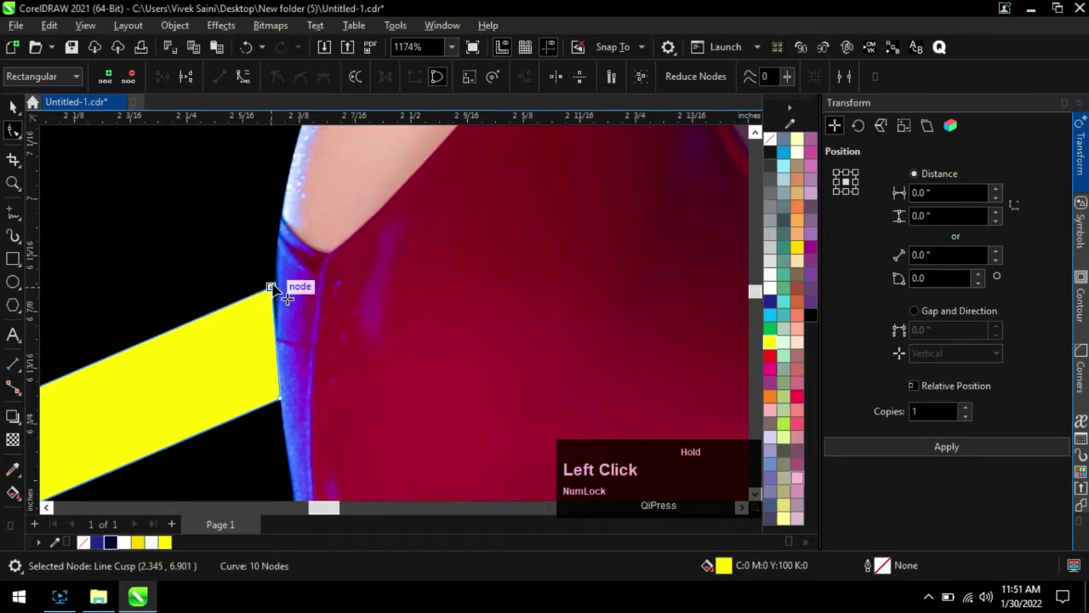
Finish reshaping the cut ends, deselect, then select the dancer-and-triangle artwork together.
{"action": "scroll", "scroll_direction": "down", "scroll_amount": 3}
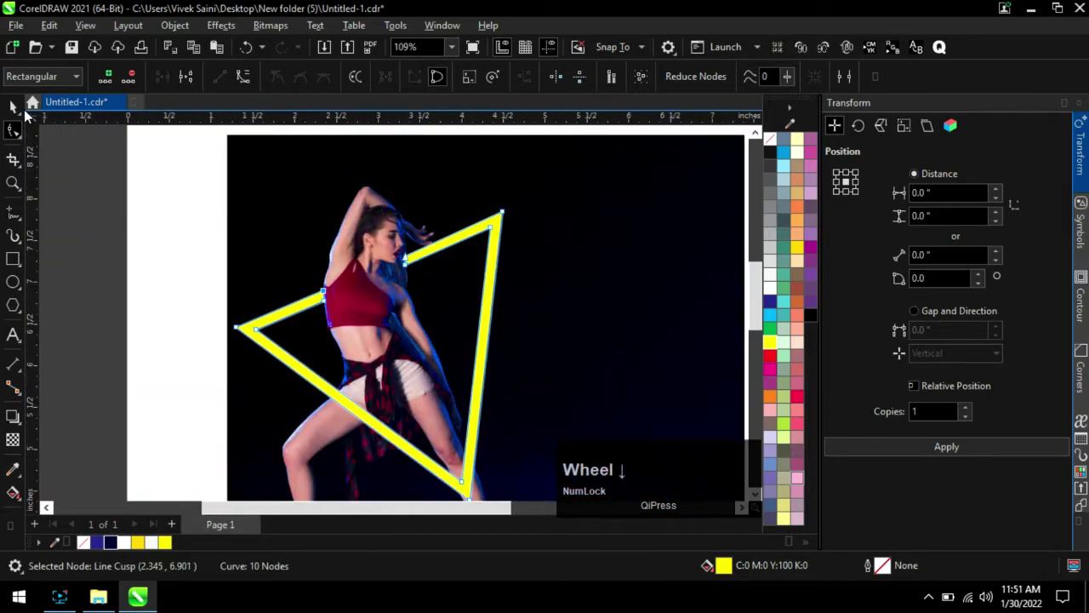
{"action": "left_click", "coordinate": [19, 113]}
{"action": "scroll", "scroll_direction": "down", "scroll_amount": 3}
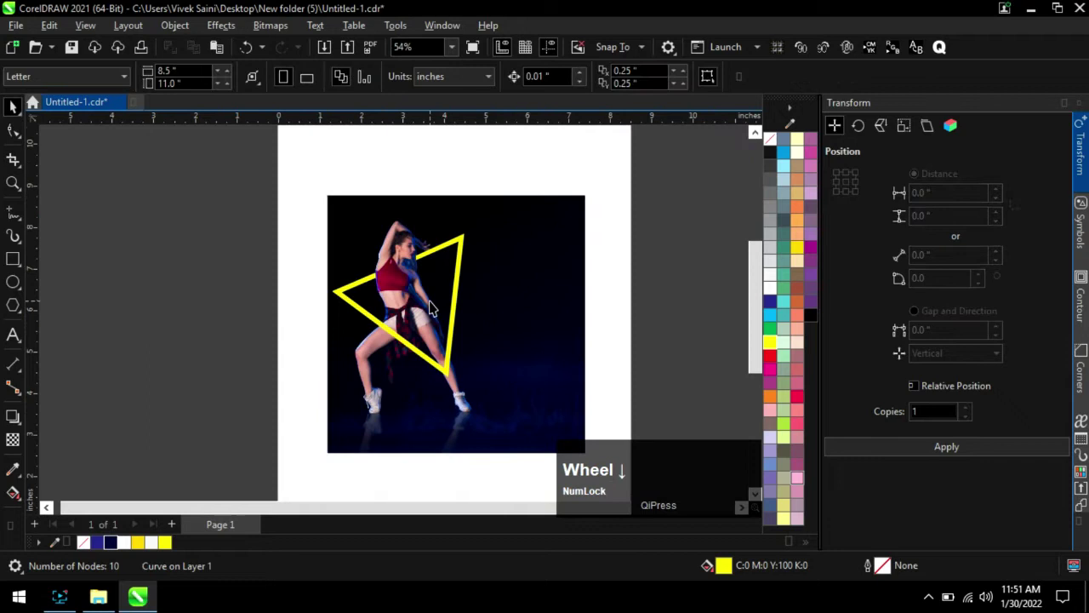
{"action": "left_click", "coordinate": [292, 180]}
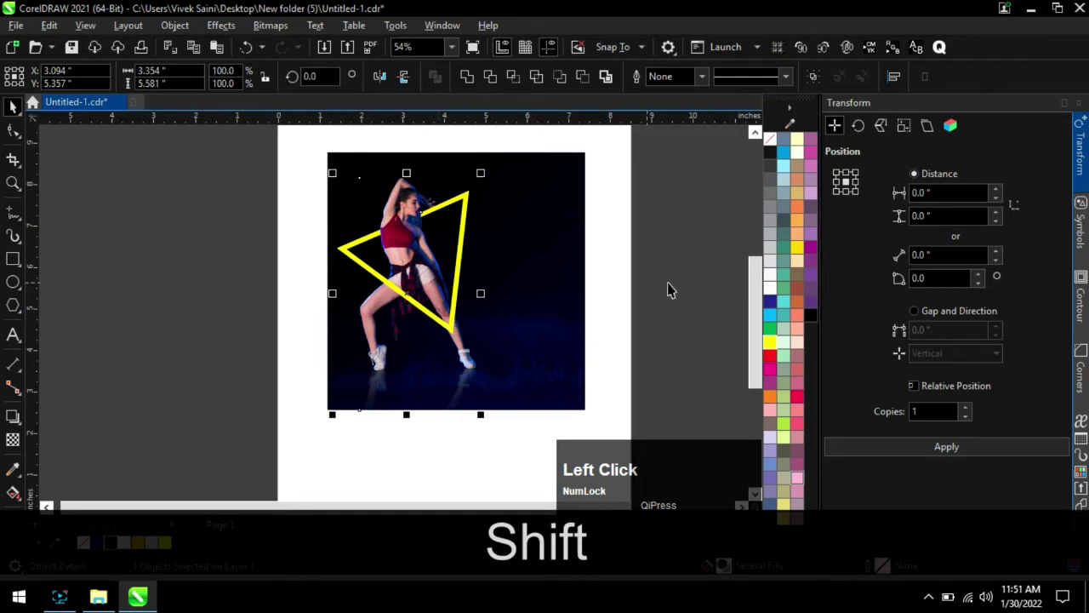
Open New Text Document from New folder (5) to read the poster wording.
{"action": "scroll", "scroll_direction": "down", "scroll_amount": 3}
{"action": "left_click", "coordinate": [111, 597]}
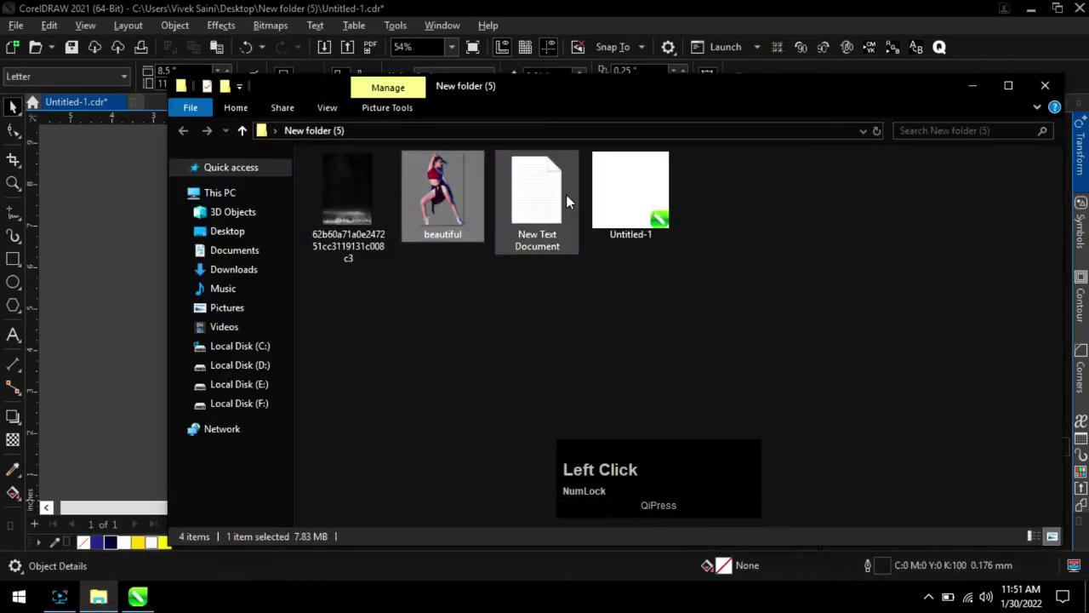
{"action": "left_click", "coordinate": [968, 86]}
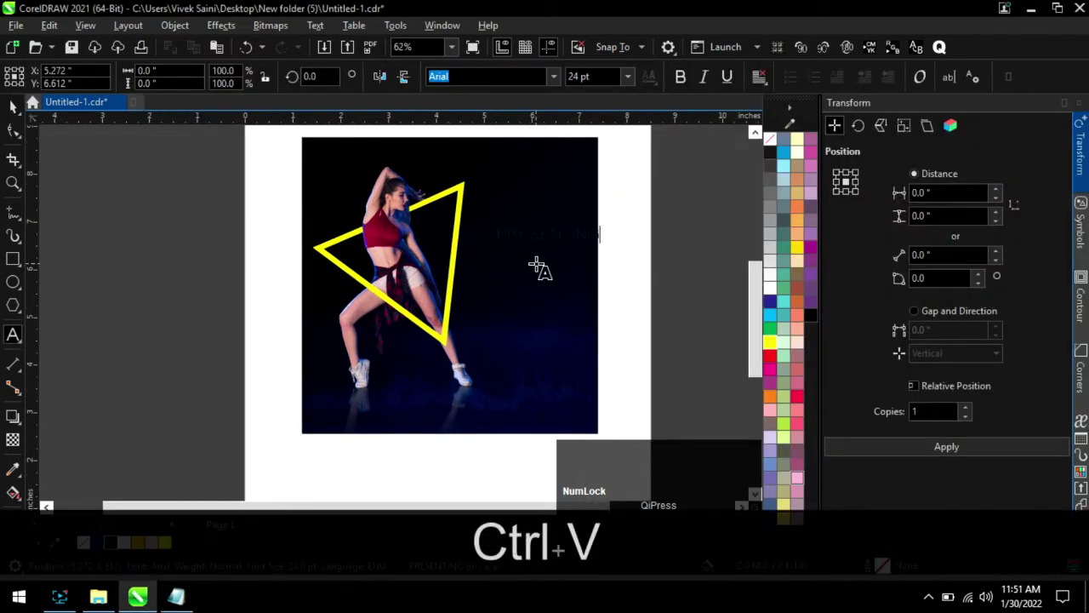
Colour the pasted, widely spaced PRESENTING text white beside the triangle, then bring up the wording notes.
{"action": "scroll", "scroll_direction": "up", "scroll_amount": 3}
{"action": "left_click", "coordinate": [11, 110]}
{"action": "scroll", "scroll_direction": "up", "scroll_amount": 3}
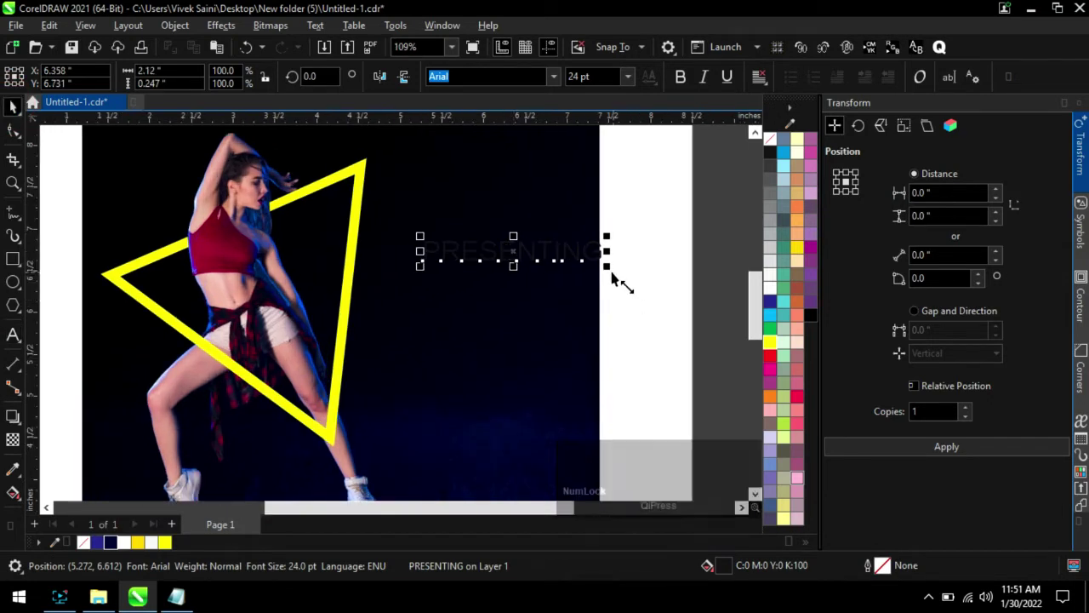
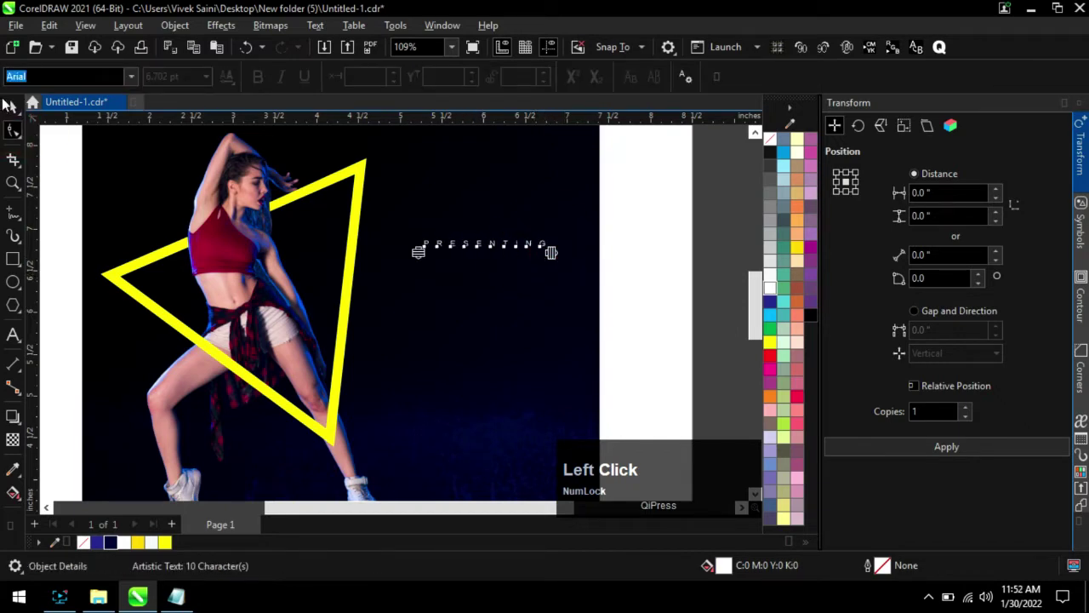
{"action": "left_click", "coordinate": [429, 239]}
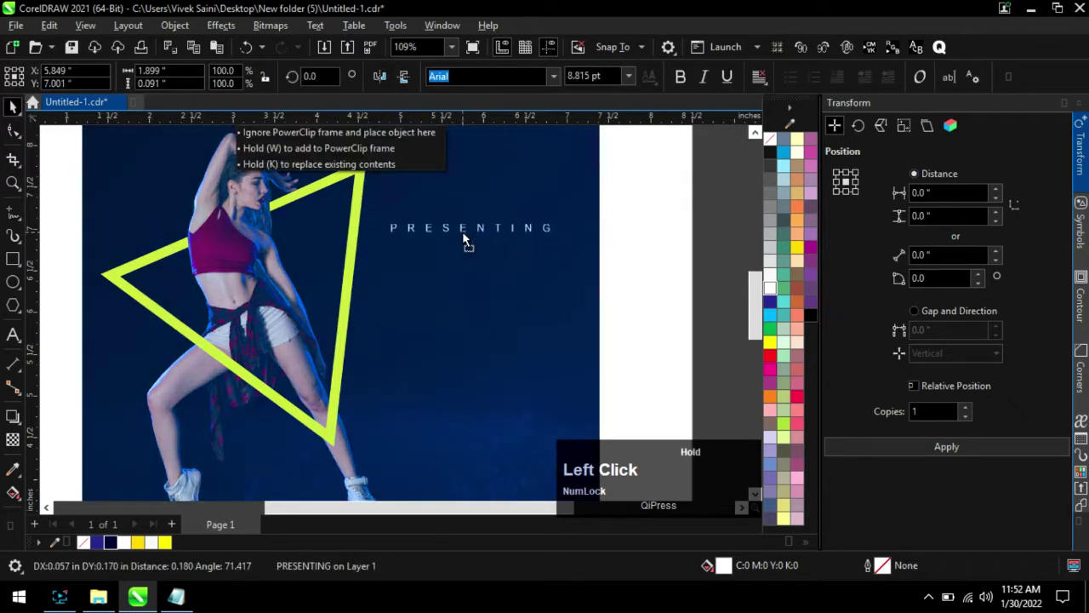
{"action": "scroll", "scroll_direction": "down", "scroll_amount": 3}
{"action": "left_click", "coordinate": [690, 247]}
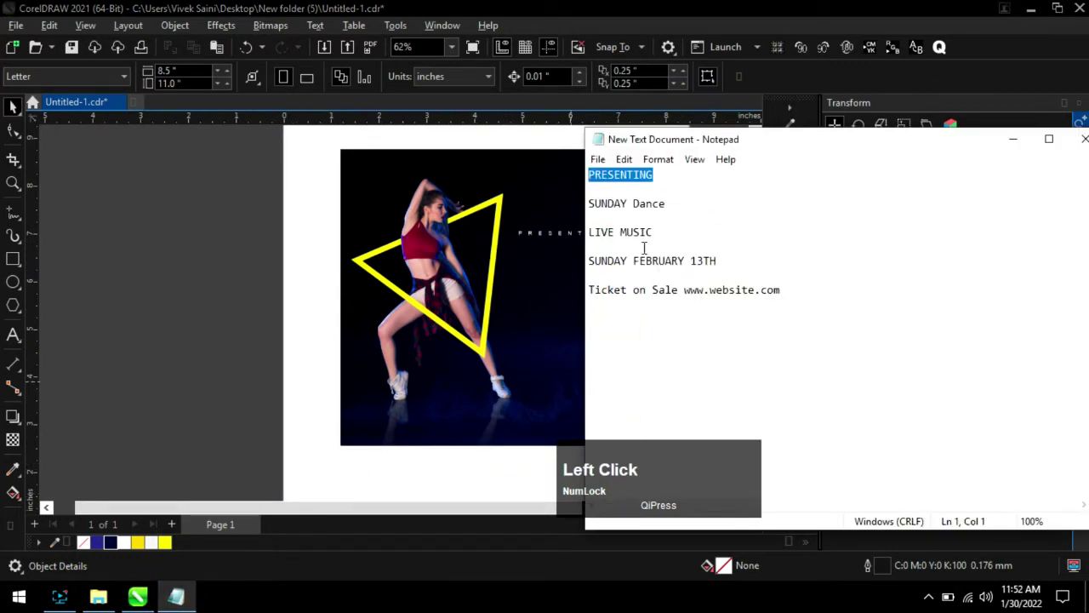
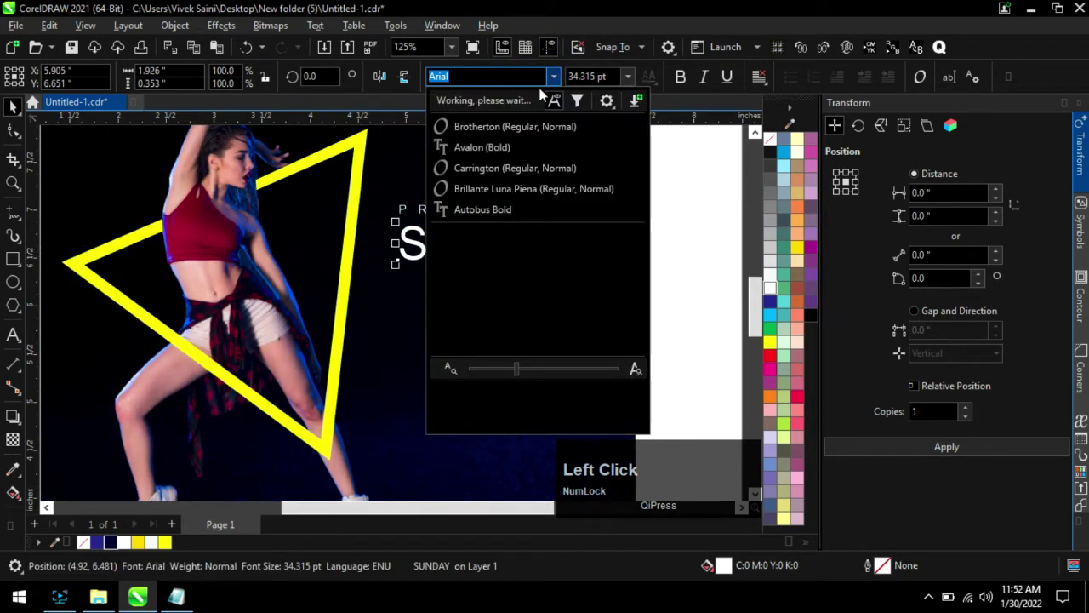
Set SUNDAY in Autobus Bold, enlarge it and begin widening its letter spacing.
{"action": "left_click", "coordinate": [513, 211]}
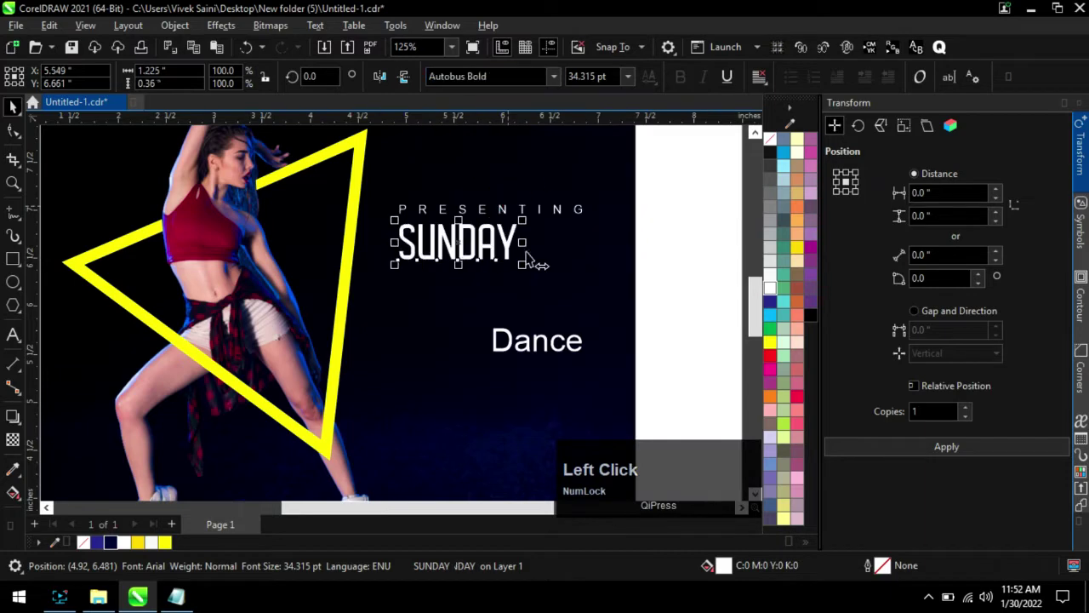
{"action": "left_click", "coordinate": [531, 271]}
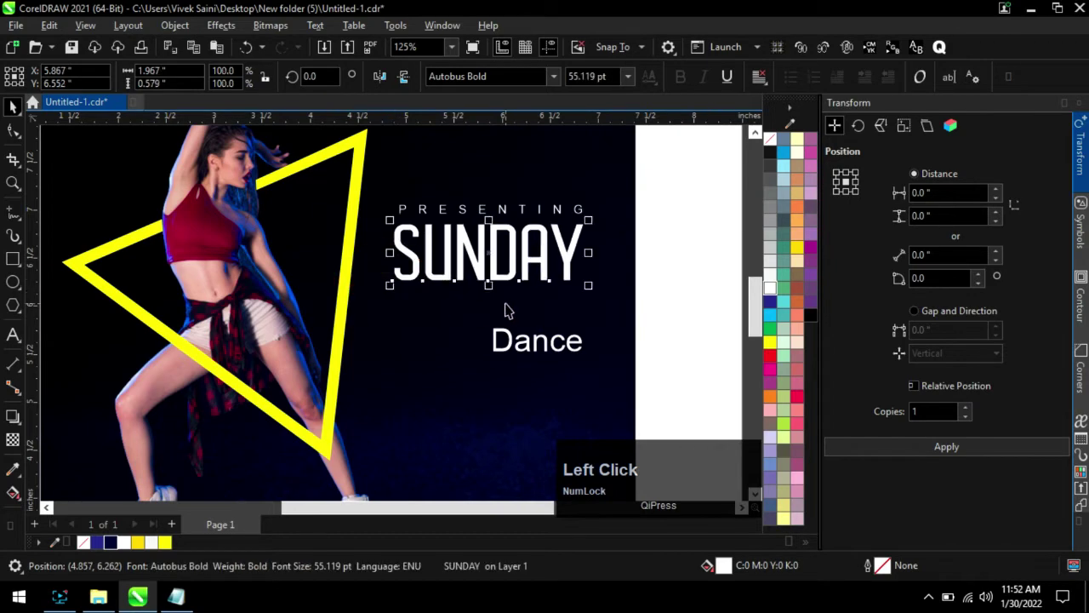
{"action": "scroll", "scroll_direction": "up", "scroll_amount": 3}
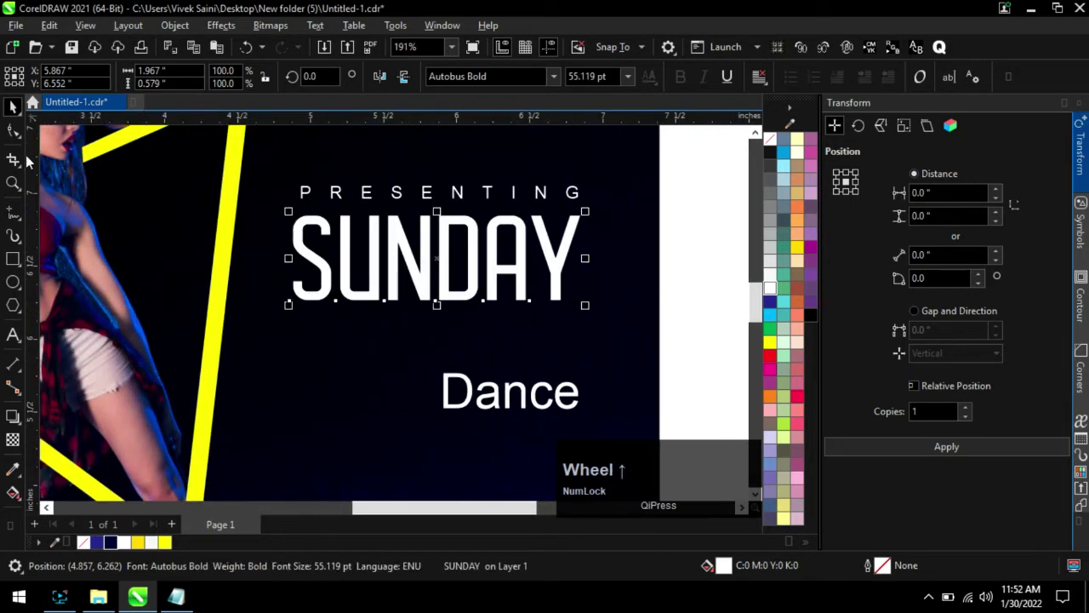
{"action": "left_click", "coordinate": [15, 133]}
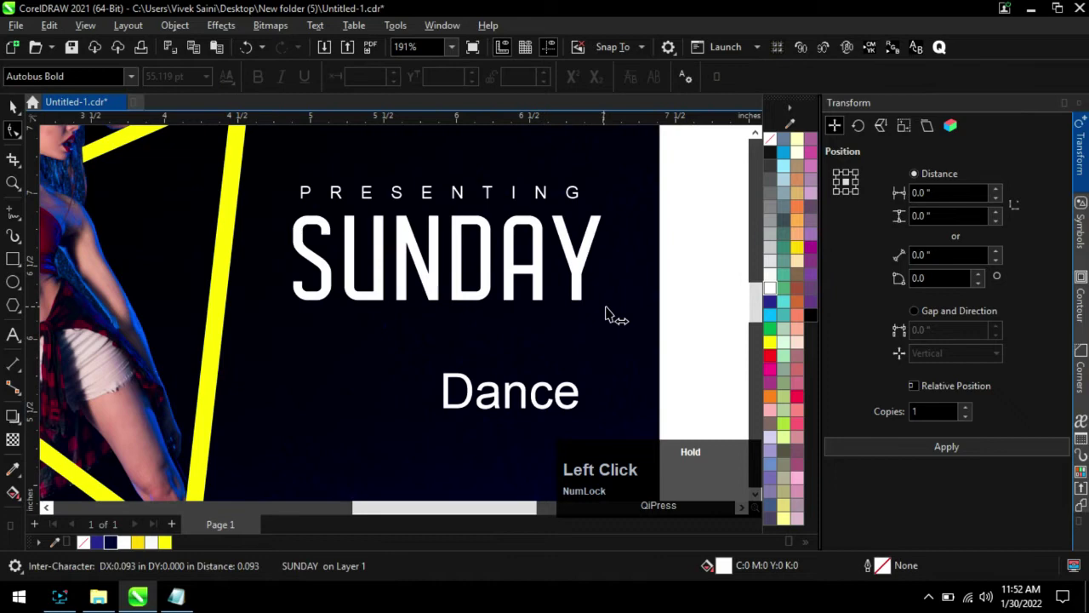
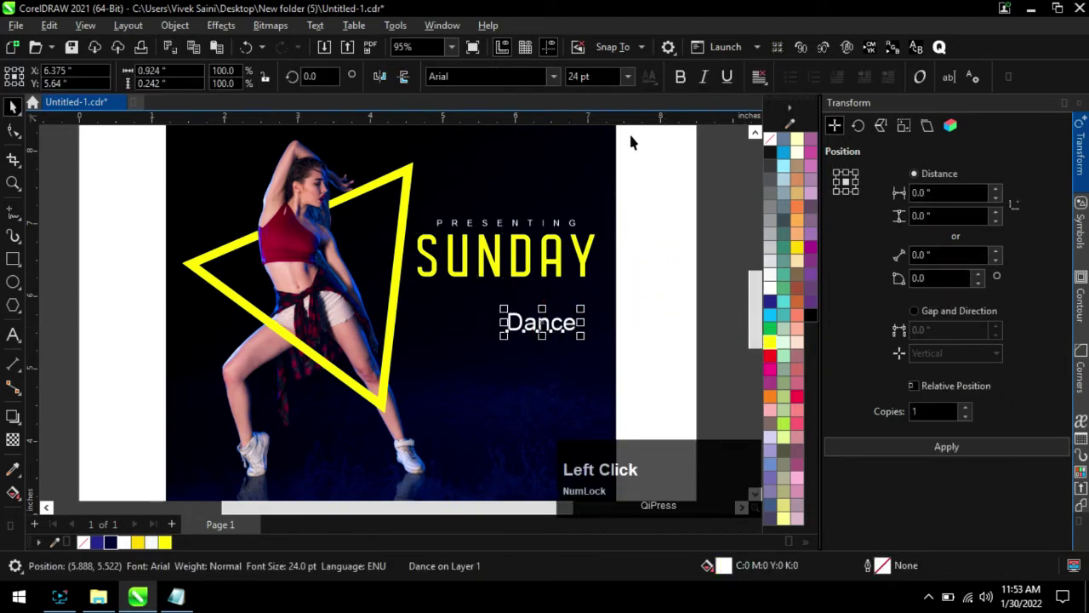
Set the word Dance in a script font and select it together with SUNDAY.
{"action": "left_click", "coordinate": [558, 78]}
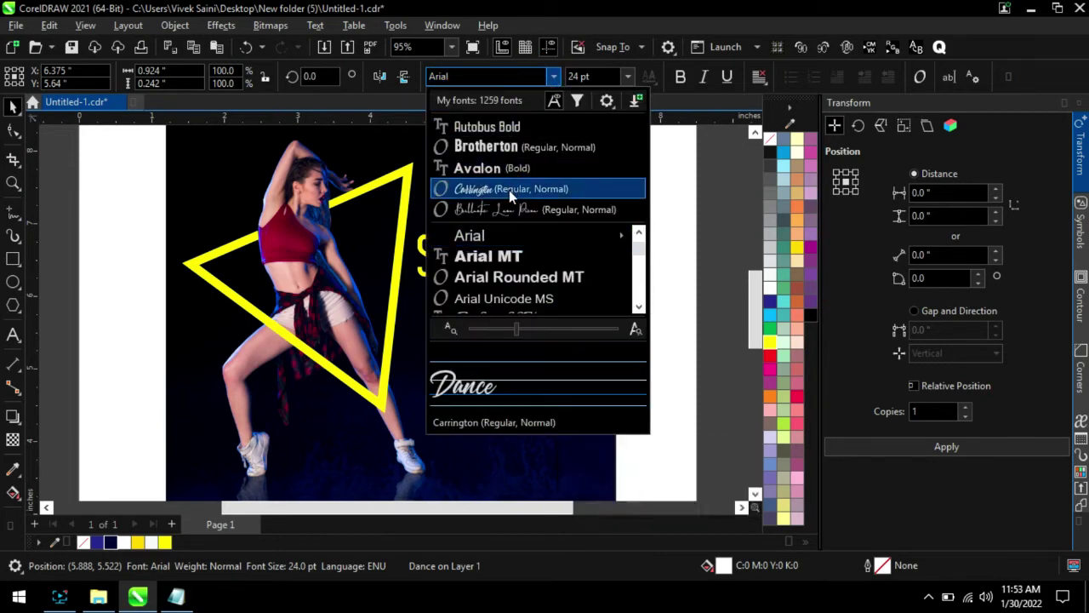
{"action": "left_click", "coordinate": [514, 195]}
{"action": "scroll", "scroll_direction": "up", "scroll_amount": 3}
{"action": "left_click", "coordinate": [550, 315]}
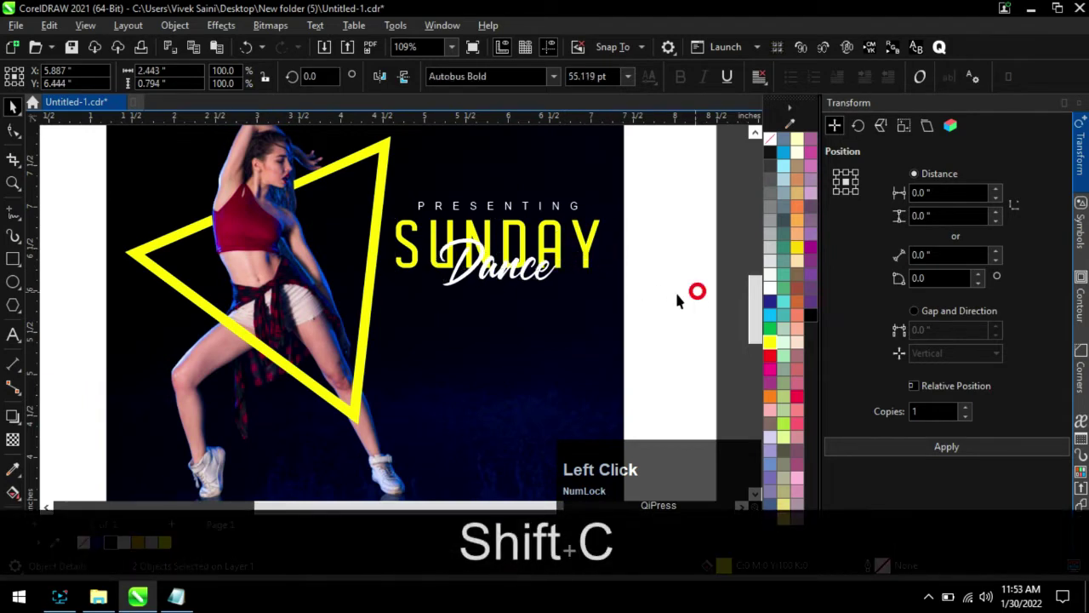
Enlarge Dance so it overlaps the bottom of the yellow SUNDAY headline.
{"action": "scroll", "scroll_direction": "up", "scroll_amount": 3}
{"action": "left_click", "coordinate": [477, 249]}
{"action": "scroll", "scroll_direction": "up", "scroll_amount": 3}
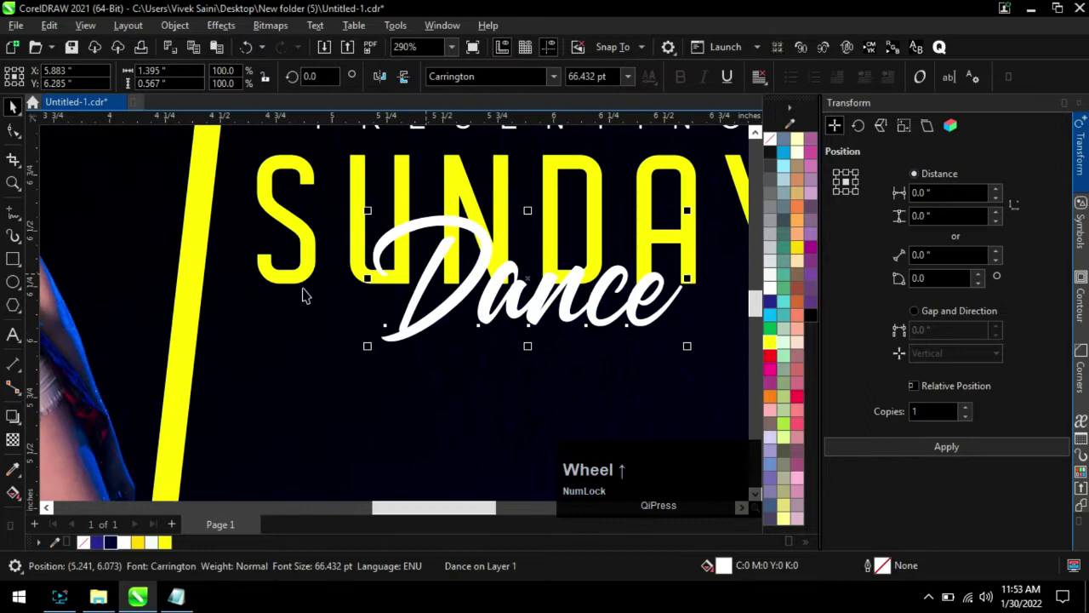
{"action": "left_click", "coordinate": [18, 421]}
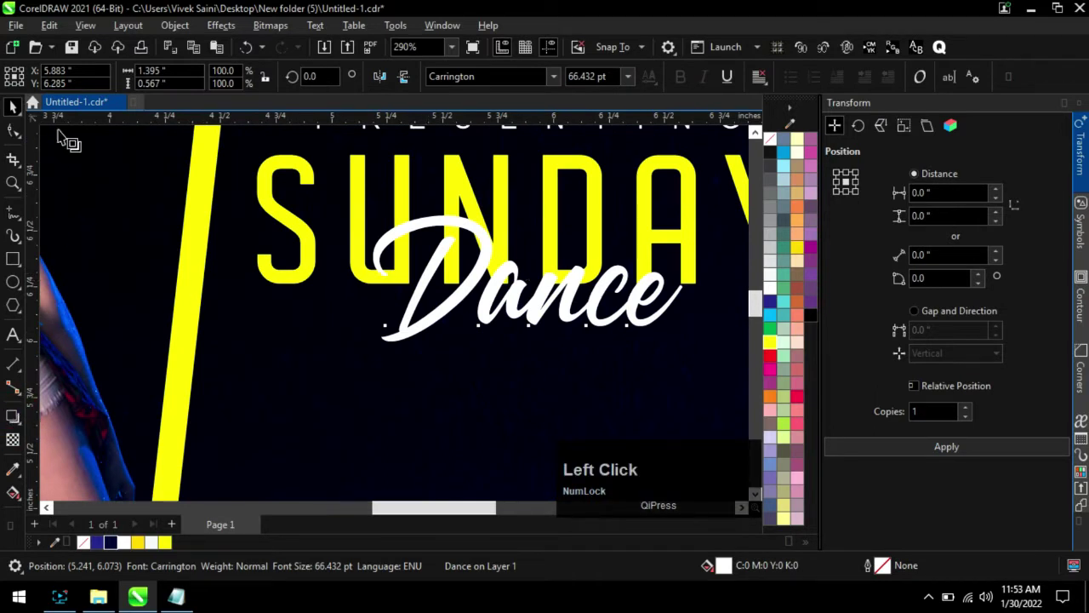
Give the white Dance lettering a soft drop shadow falling onto SUNDAY.
{"action": "left_click", "coordinate": [61, 78]}
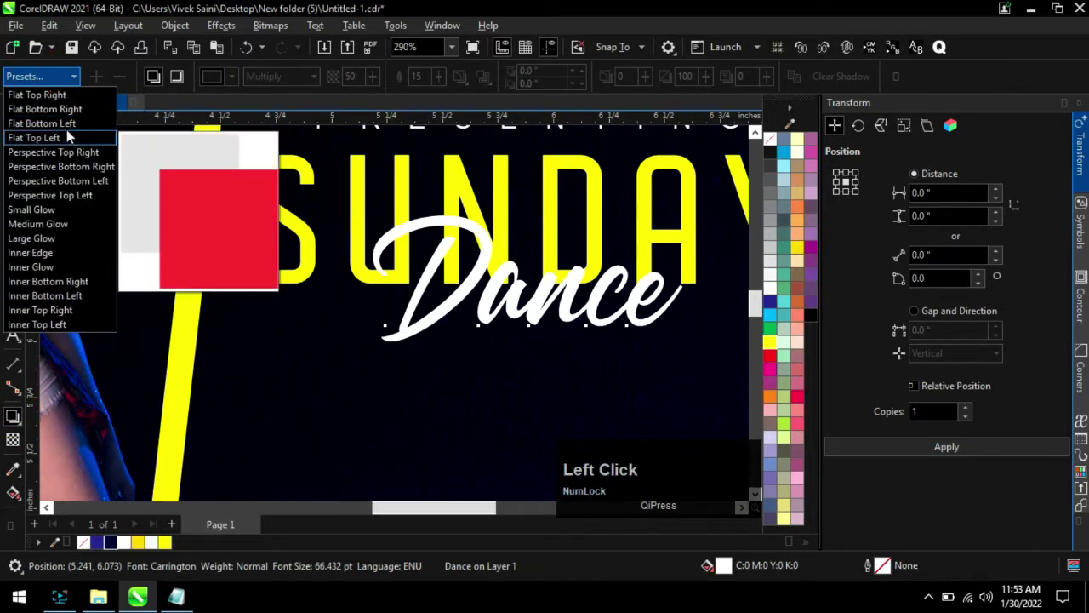
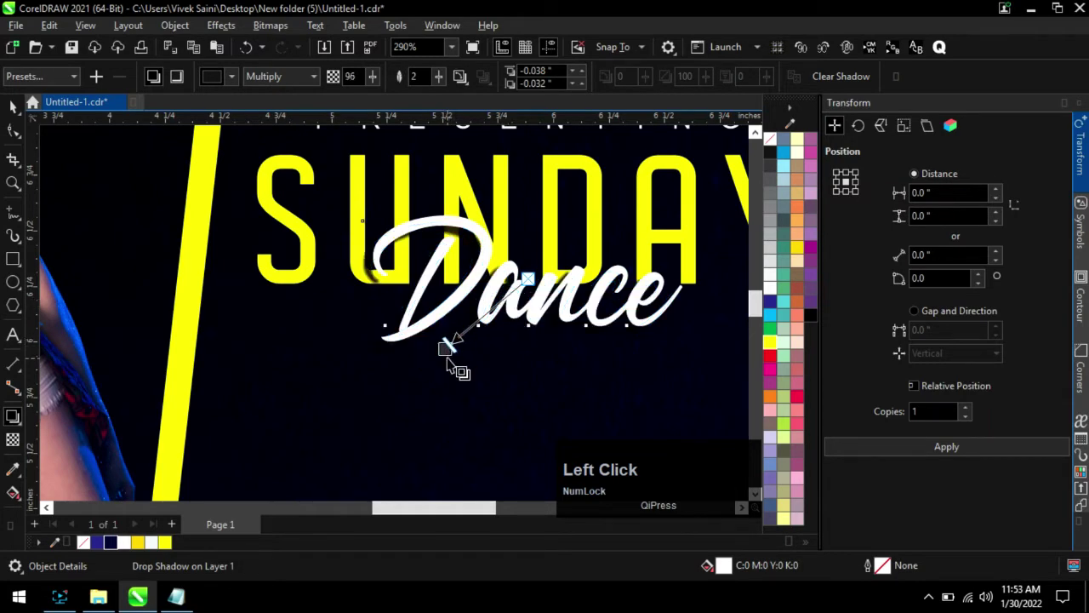
{"action": "scroll", "scroll_direction": "up", "scroll_amount": 3}
{"action": "scroll", "scroll_direction": "down", "scroll_amount": 3}
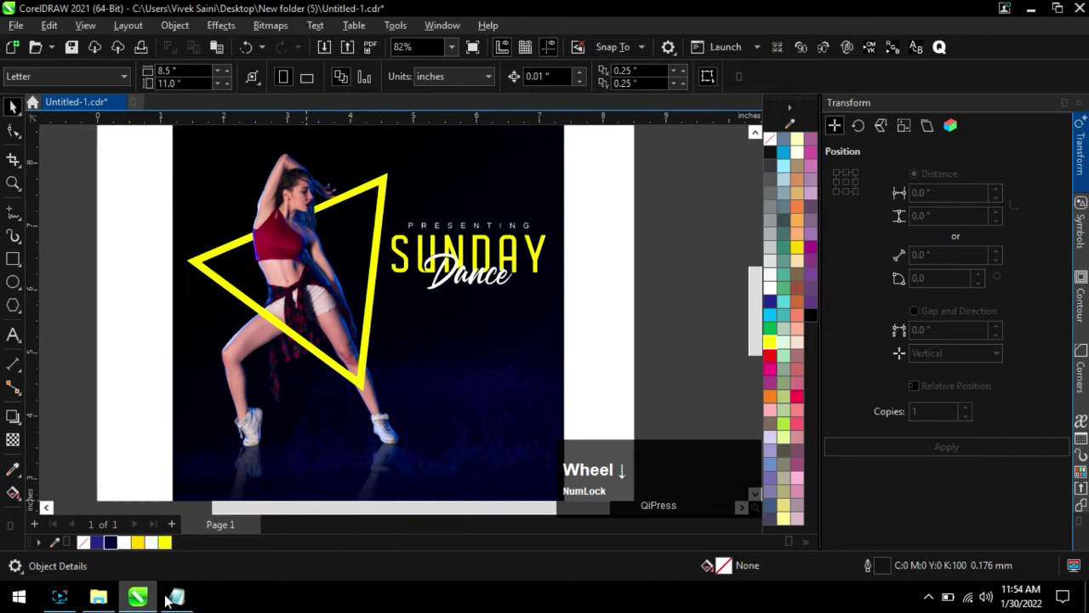
Add LIVE MUSIC from the notes as a bold white line sized to sit beneath the Dance headline.
{"action": "left_click", "coordinate": [185, 602]}
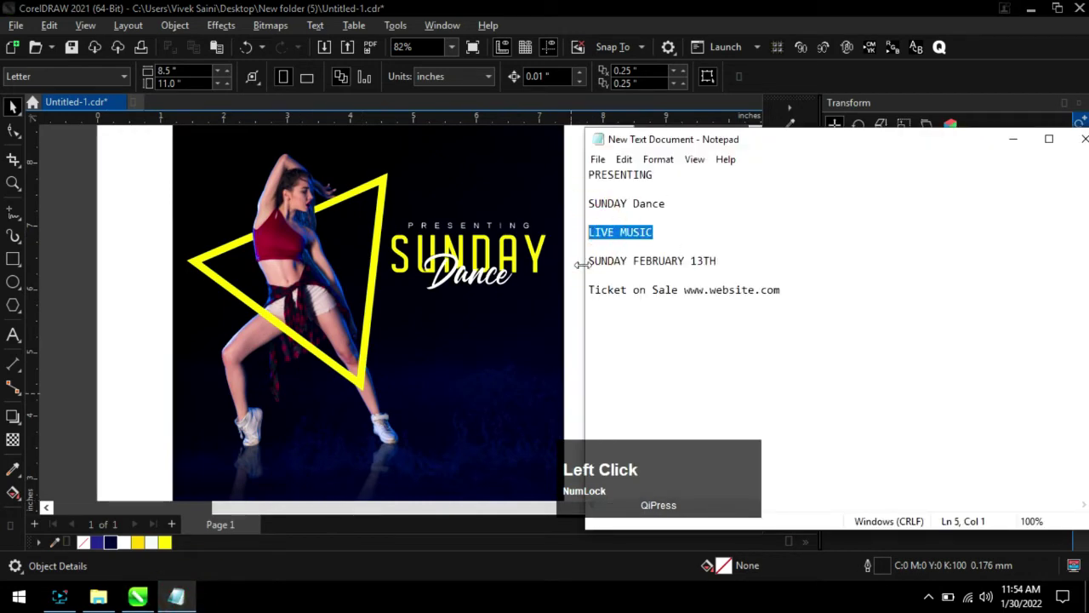
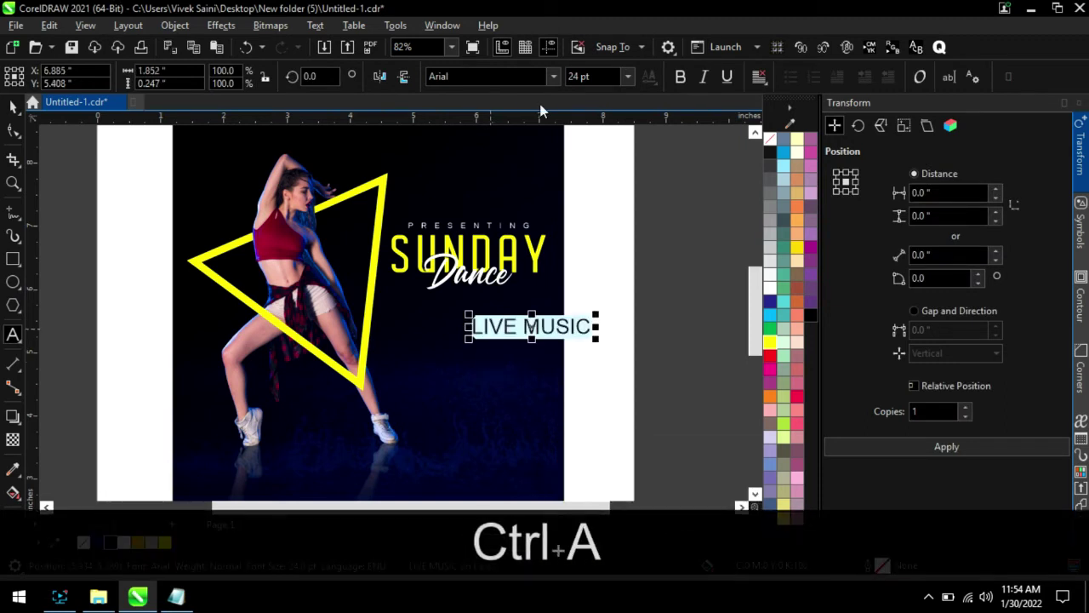
{"action": "left_click", "coordinate": [676, 78]}
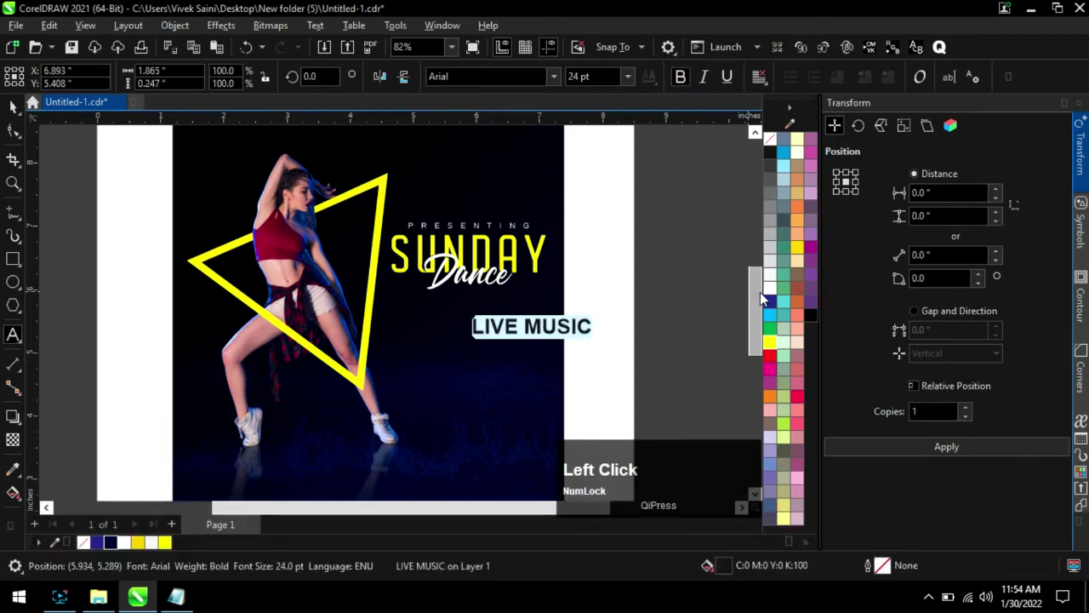
{"action": "left_click", "coordinate": [777, 292]}
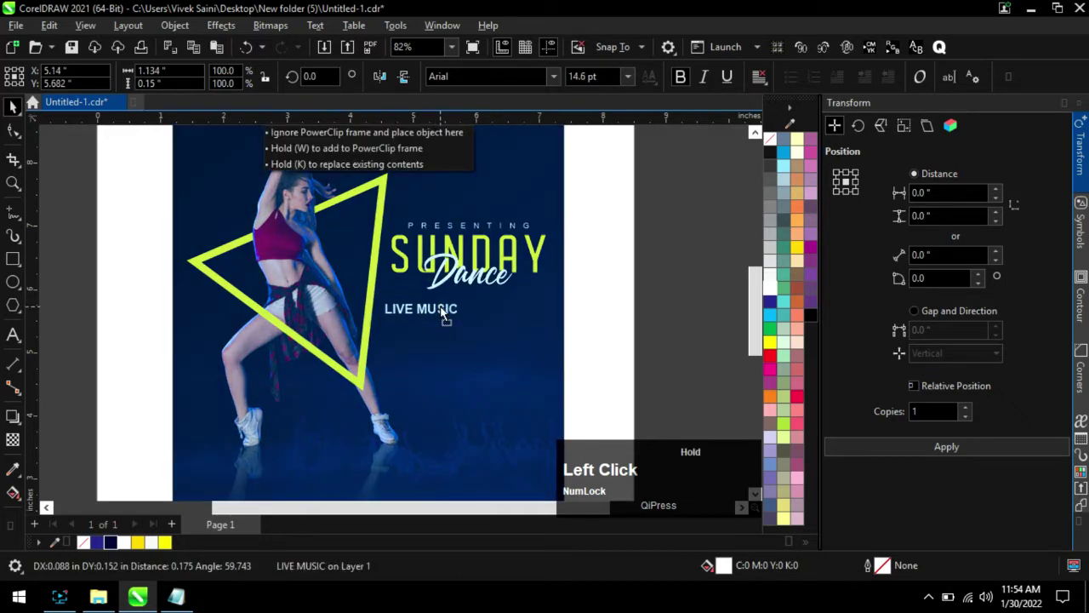
{"action": "scroll", "scroll_direction": "up", "scroll_amount": 3}
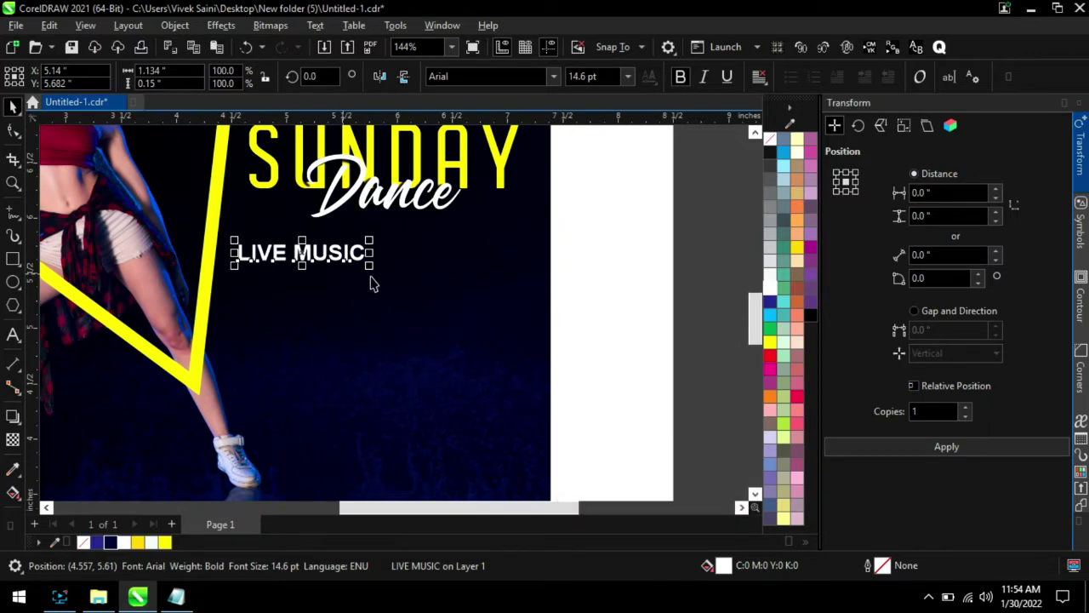
{"action": "left_click", "coordinate": [380, 270]}
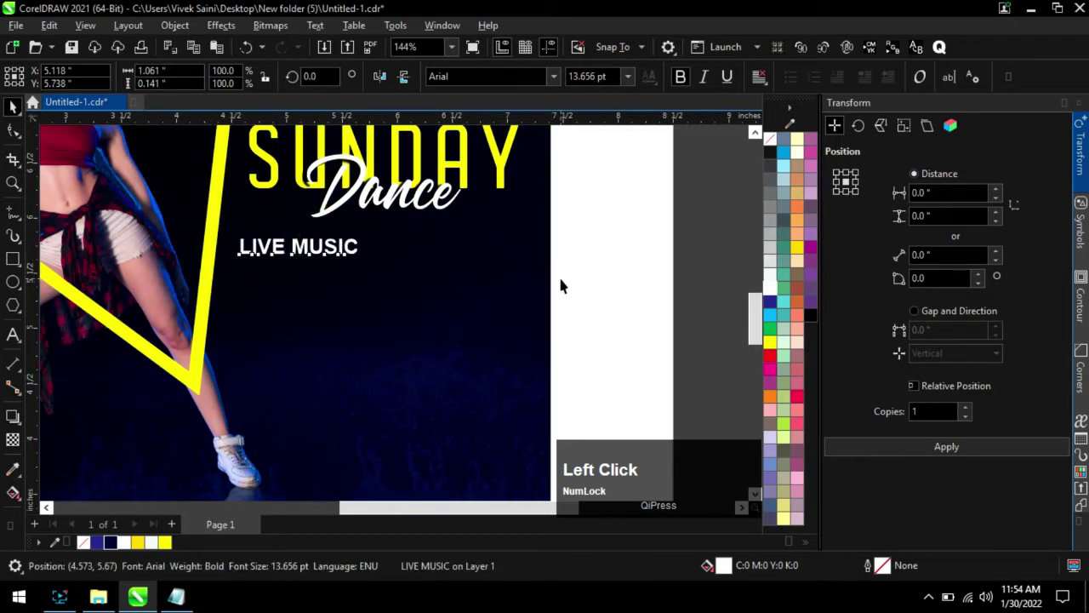
Paste the SUNDAY FEBRUARY 13TH date text beside LIVE MUSIC and size it moderately.
{"action": "left_click", "coordinate": [183, 599]}
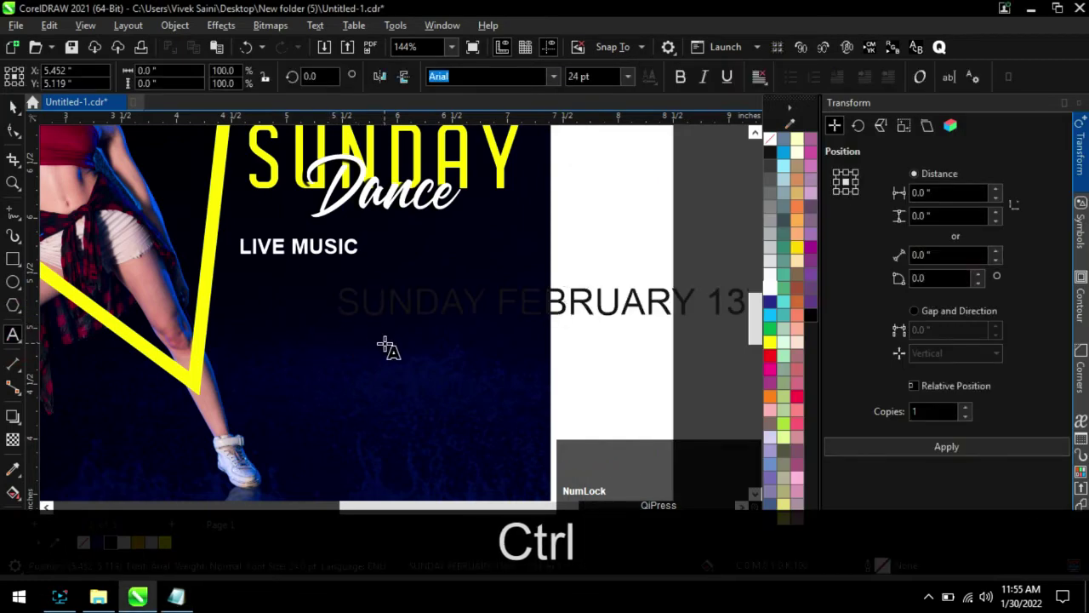
{"action": "left_click", "coordinate": [780, 289]}
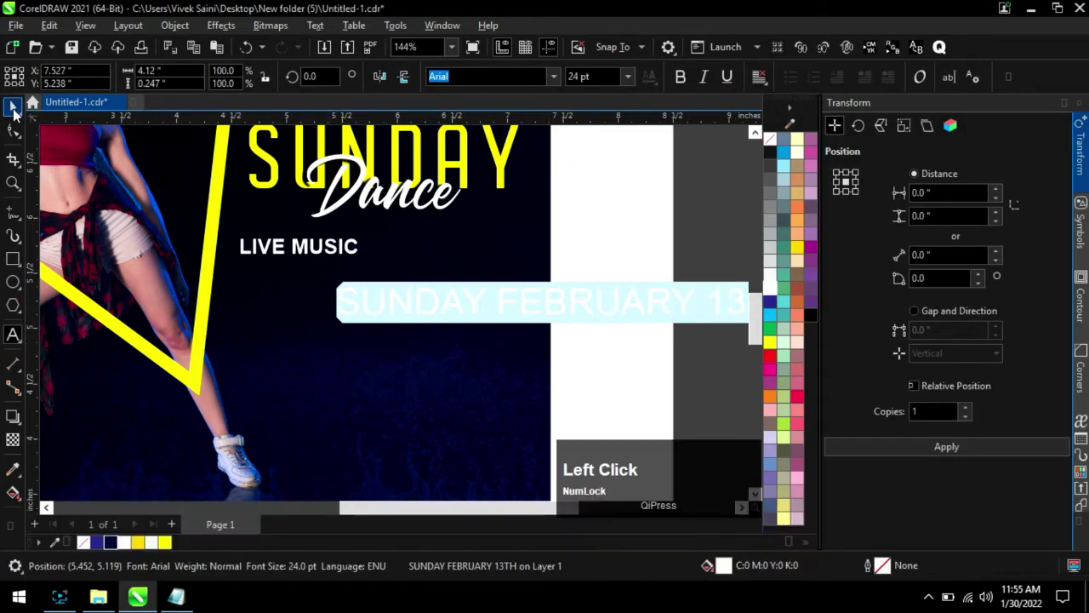
{"action": "scroll", "scroll_direction": "down", "scroll_amount": 3}
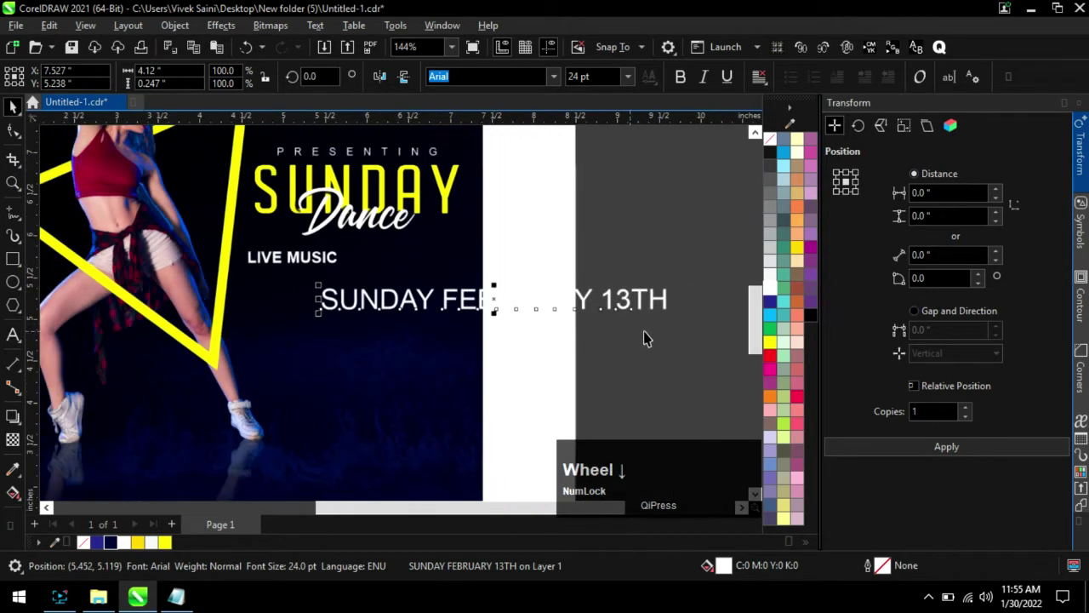
{"action": "left_click", "coordinate": [673, 308]}
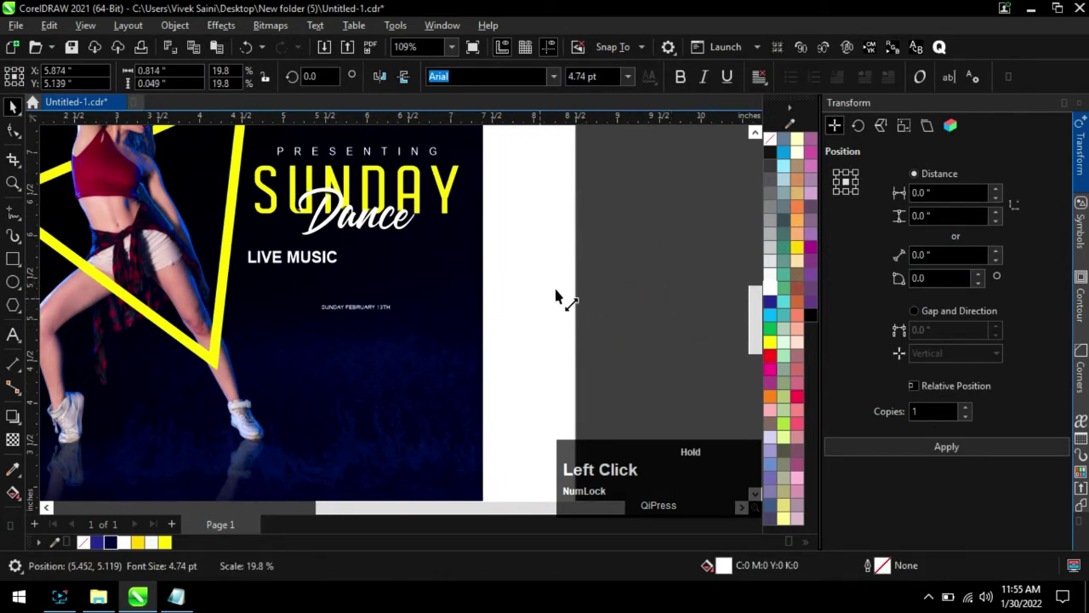
{"action": "scroll", "scroll_direction": "up", "scroll_amount": 3}
{"action": "left_click", "coordinate": [549, 318]}
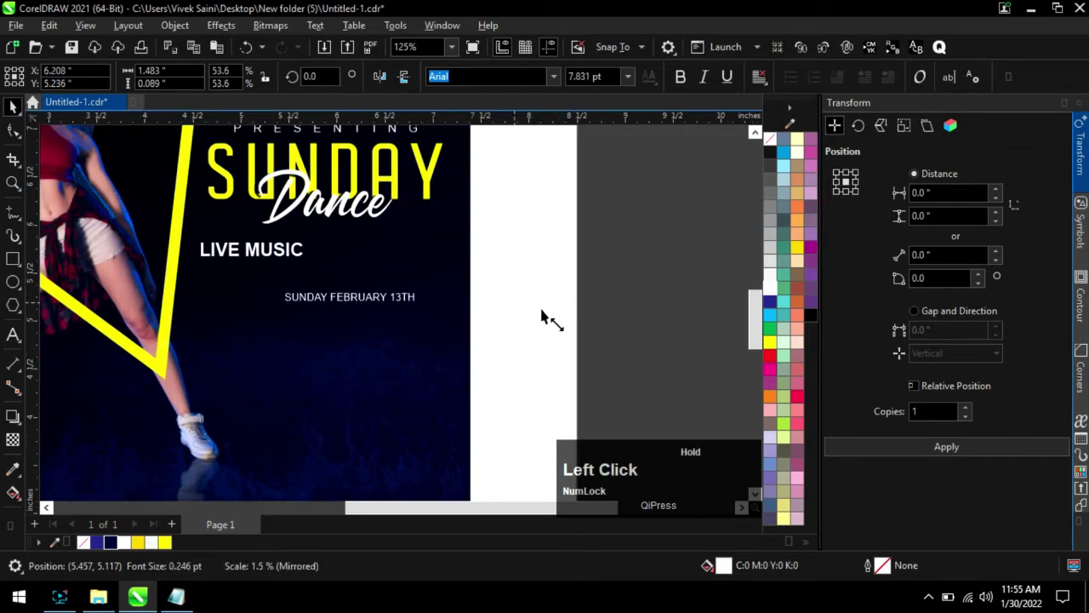
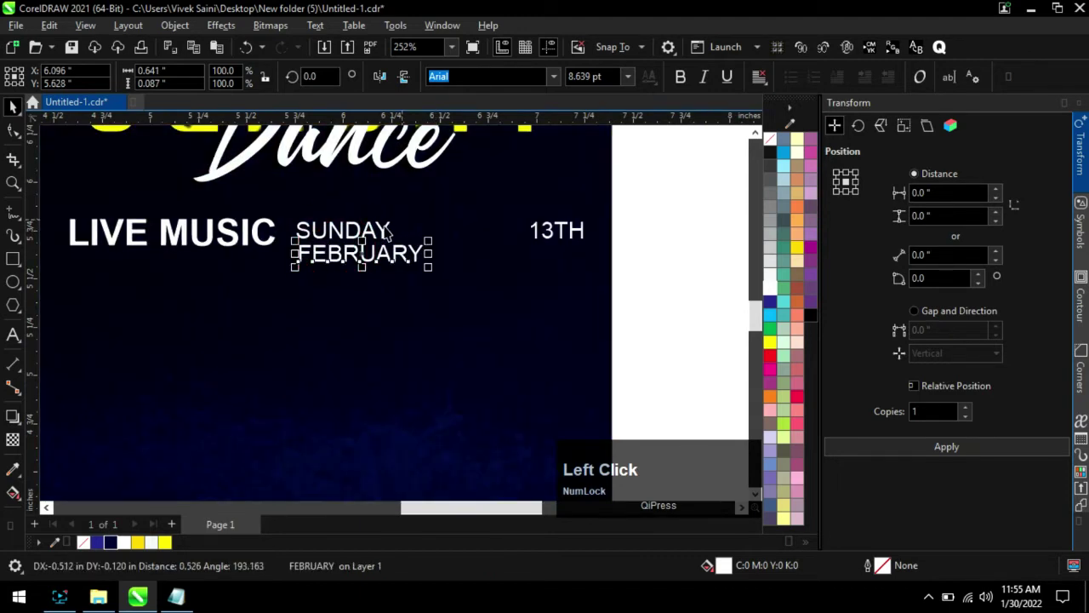
Stack SUNDAY over FEBRUARY with a large 13TH beside them and line LIVE MUSIC up with the date.
{"action": "scroll", "scroll_direction": "up", "scroll_amount": 3}
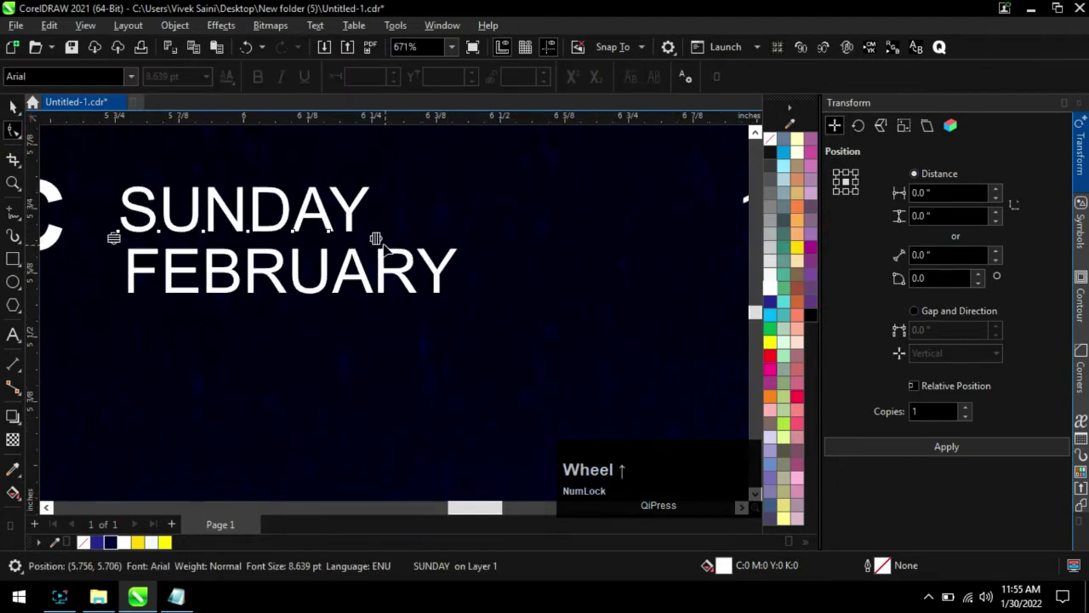
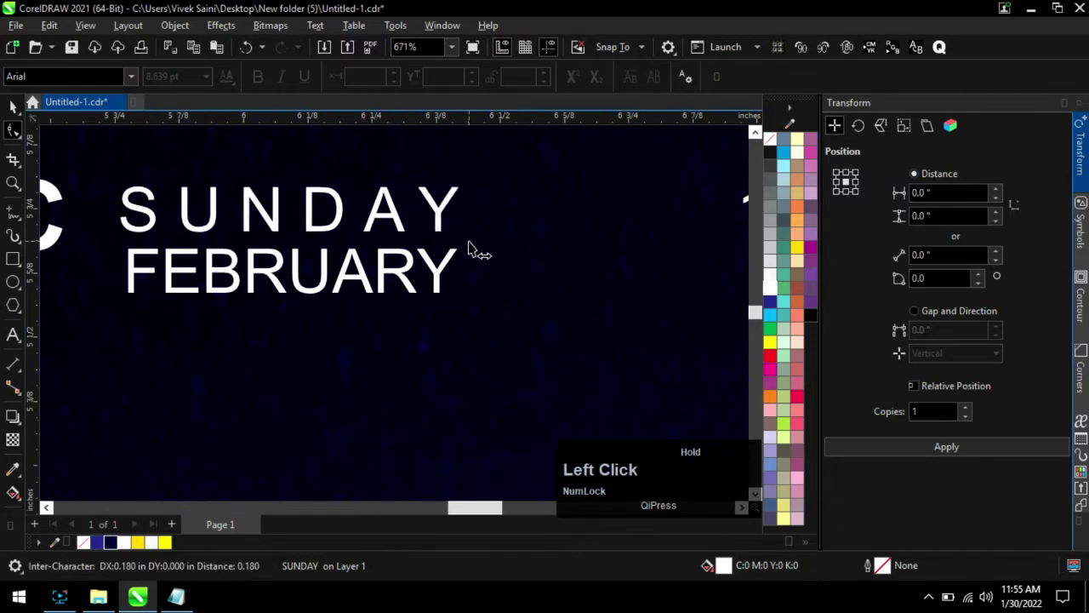
{"action": "scroll", "scroll_direction": "down", "scroll_amount": 3}
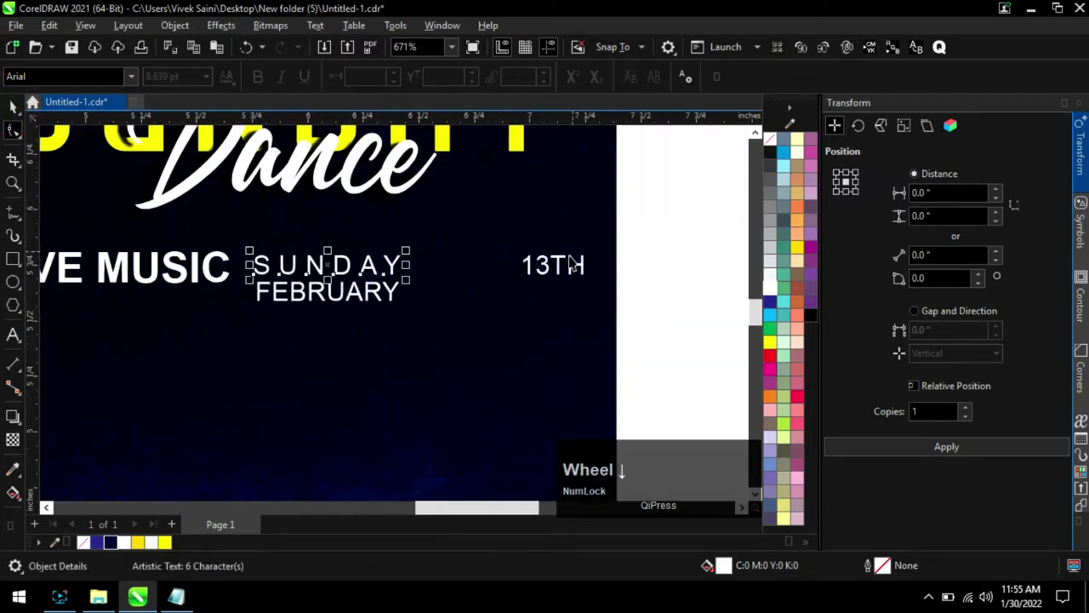
{"action": "left_click", "coordinate": [553, 270]}
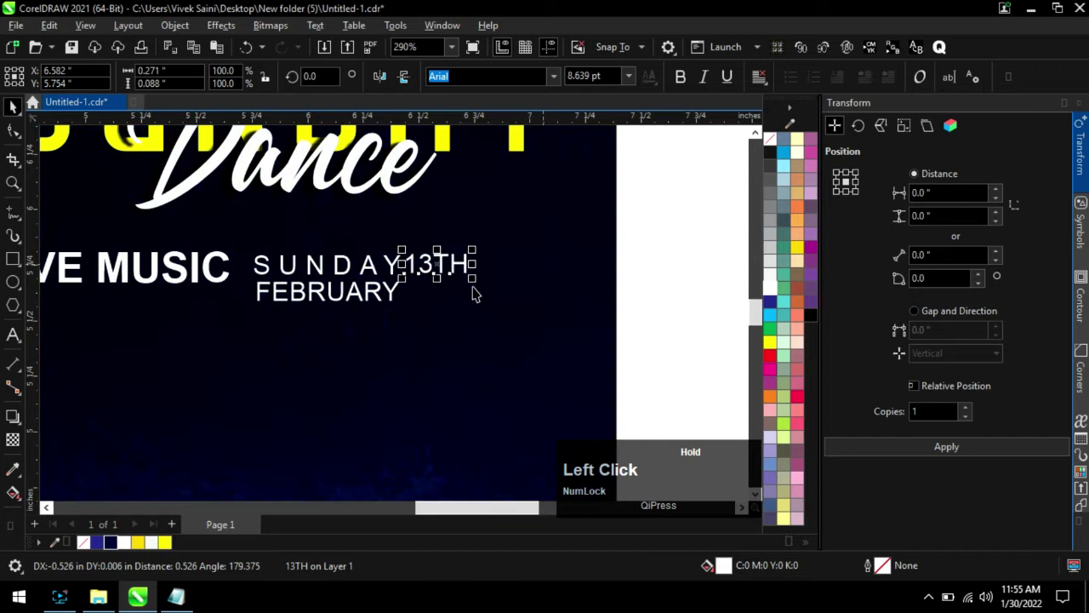
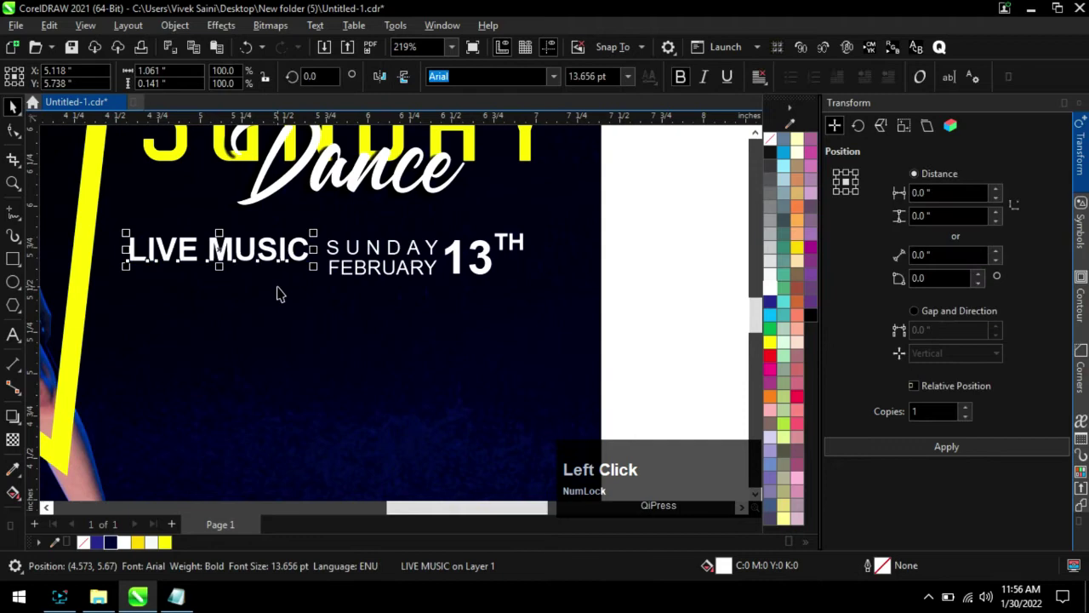
{"action": "scroll", "scroll_direction": "up", "scroll_amount": 3}
{"action": "left_click", "coordinate": [245, 274]}
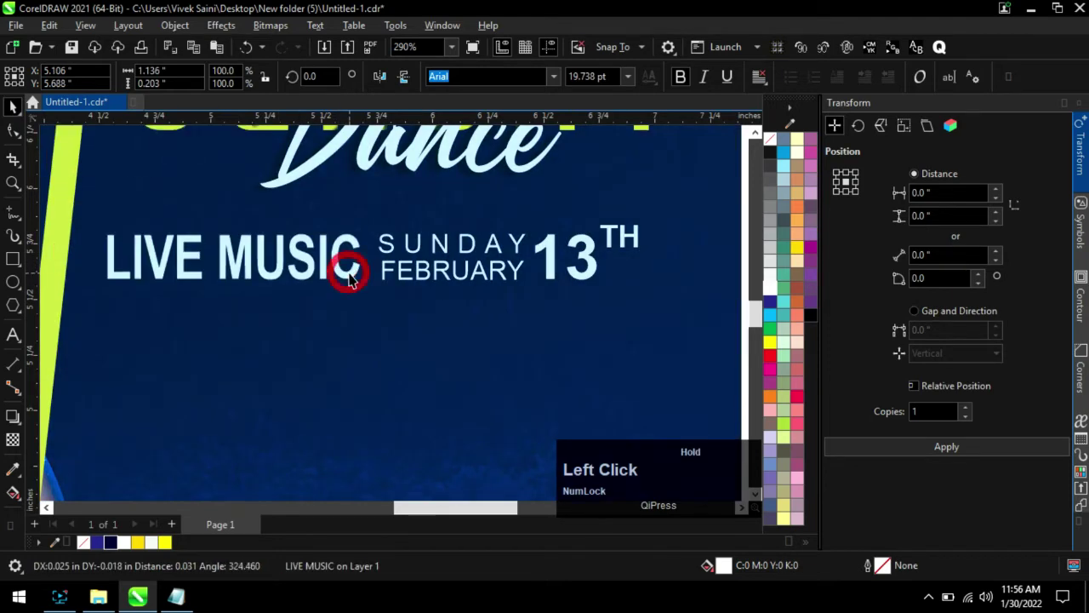
{"action": "scroll", "scroll_direction": "down", "scroll_amount": 3}
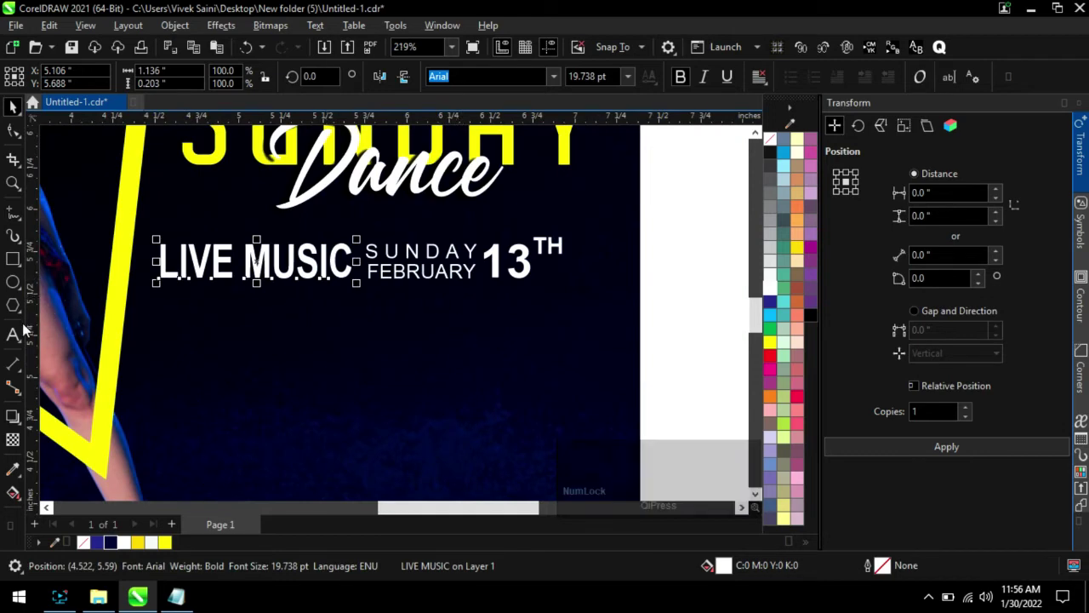
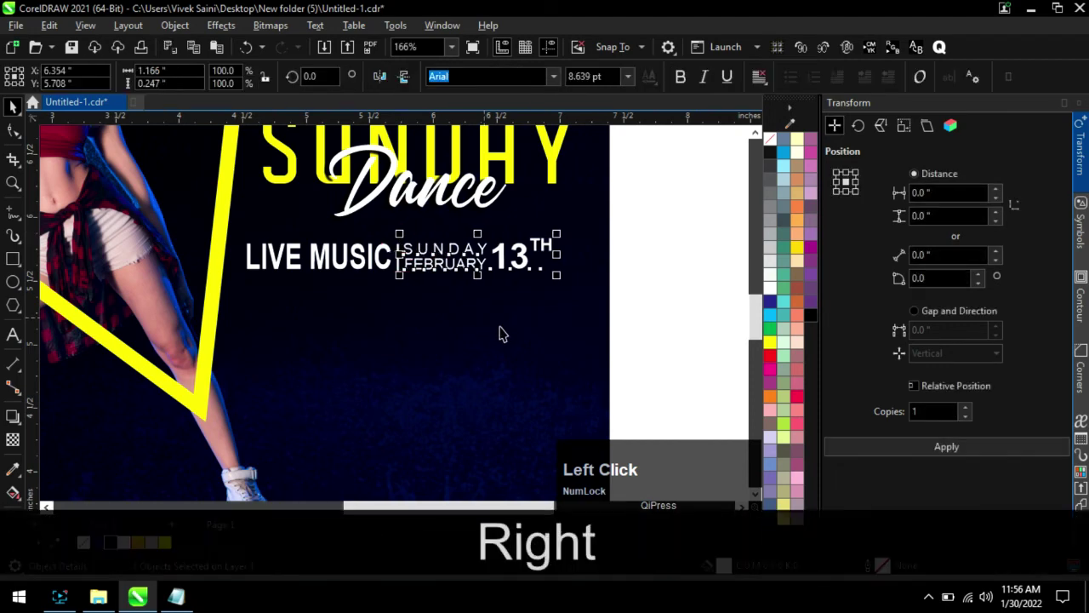
{"action": "left_click", "coordinate": [651, 301]}
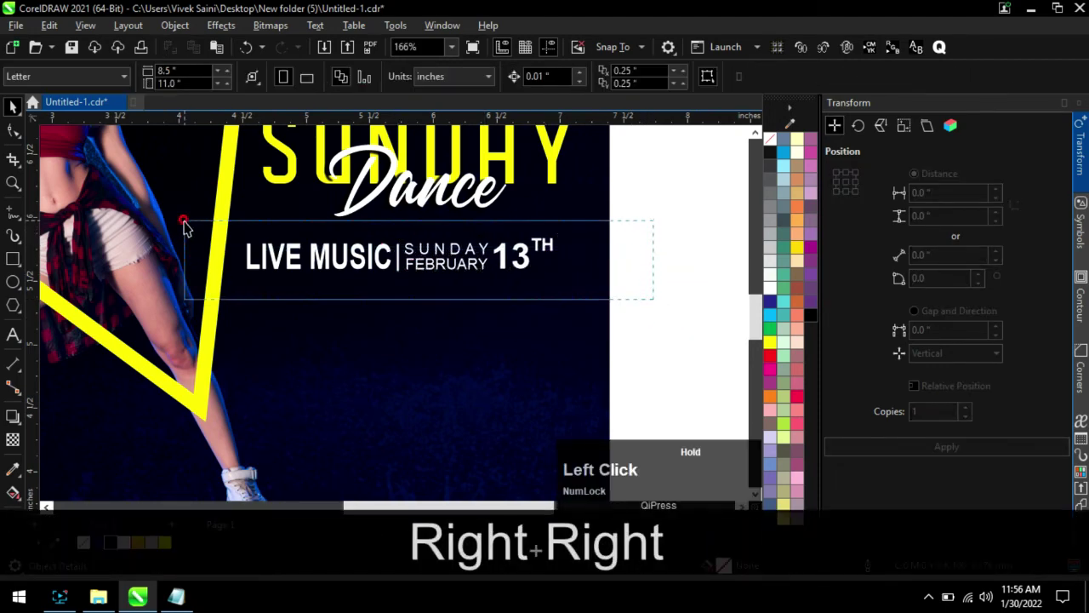
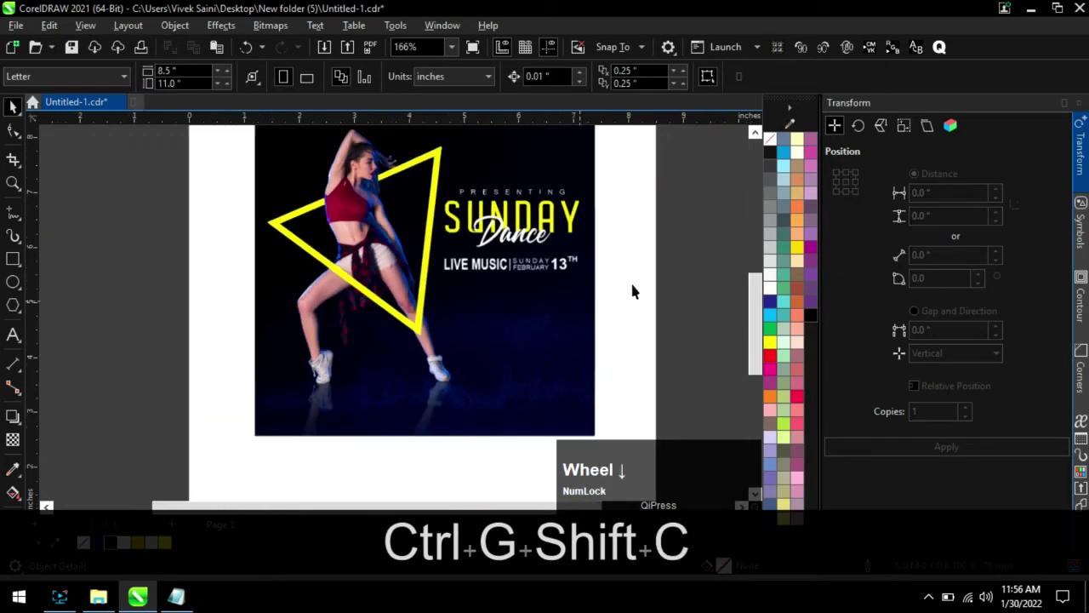
{"action": "scroll", "scroll_direction": "up", "scroll_amount": 3}
{"action": "left_click", "coordinate": [18, 263]}
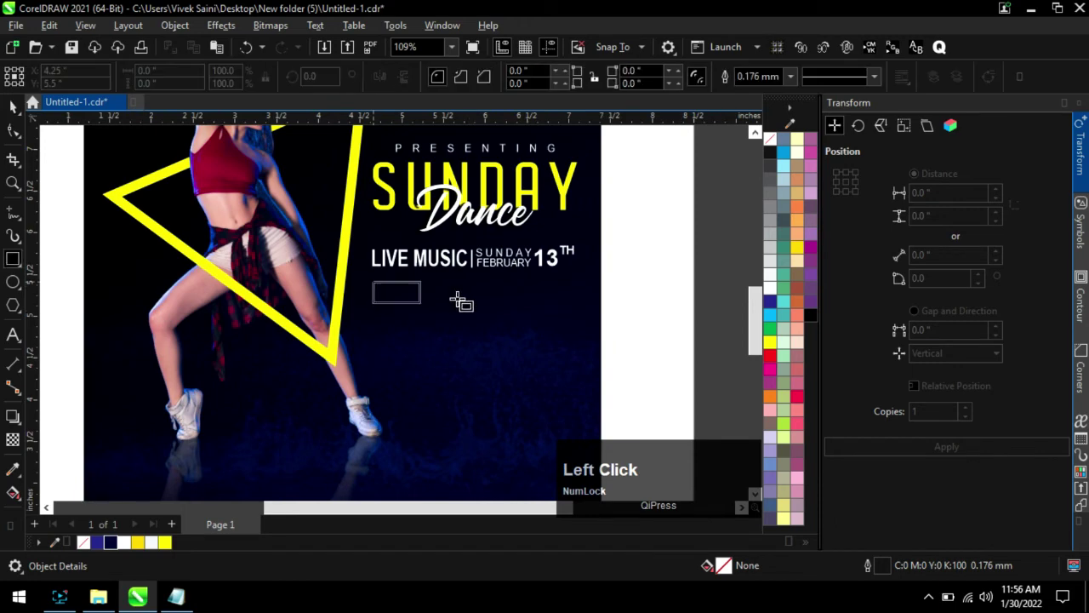
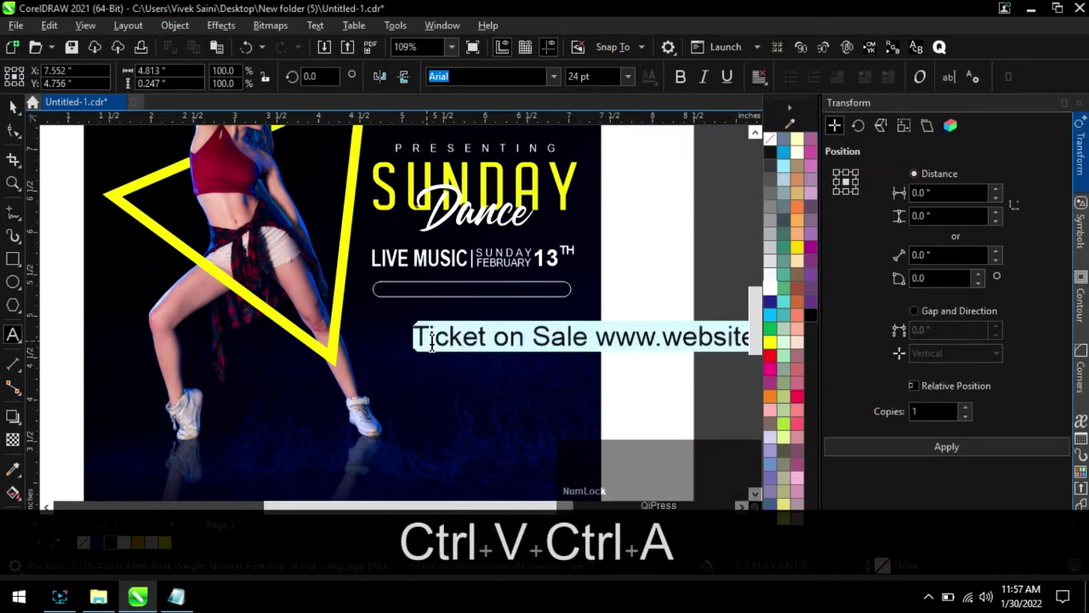
{"action": "left_click", "coordinate": [774, 291]}
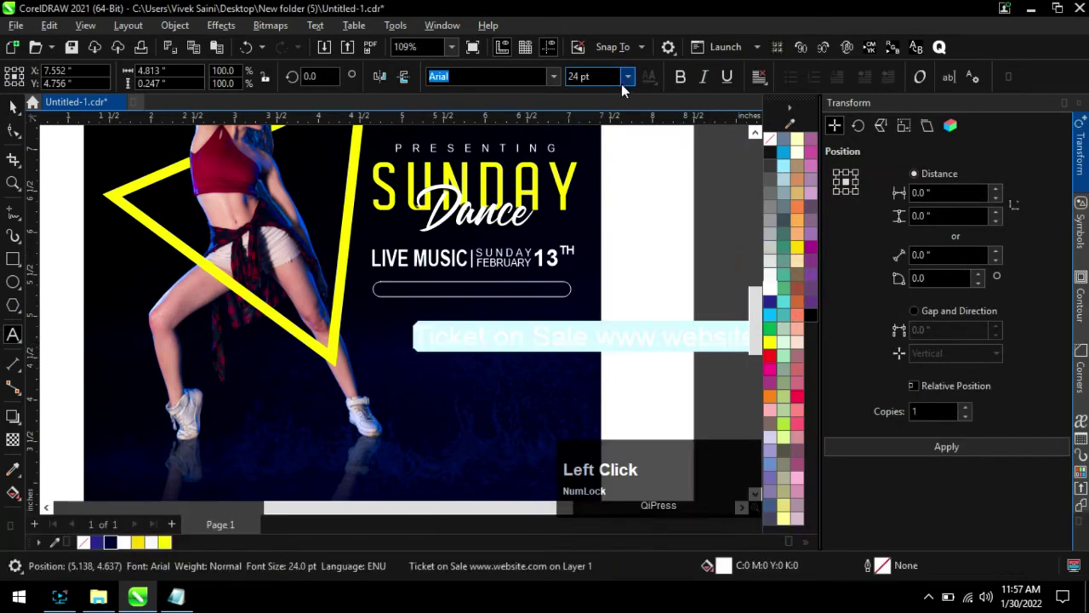
{"action": "left_click", "coordinate": [19, 112]}
{"action": "scroll", "scroll_direction": "down", "scroll_amount": 3}
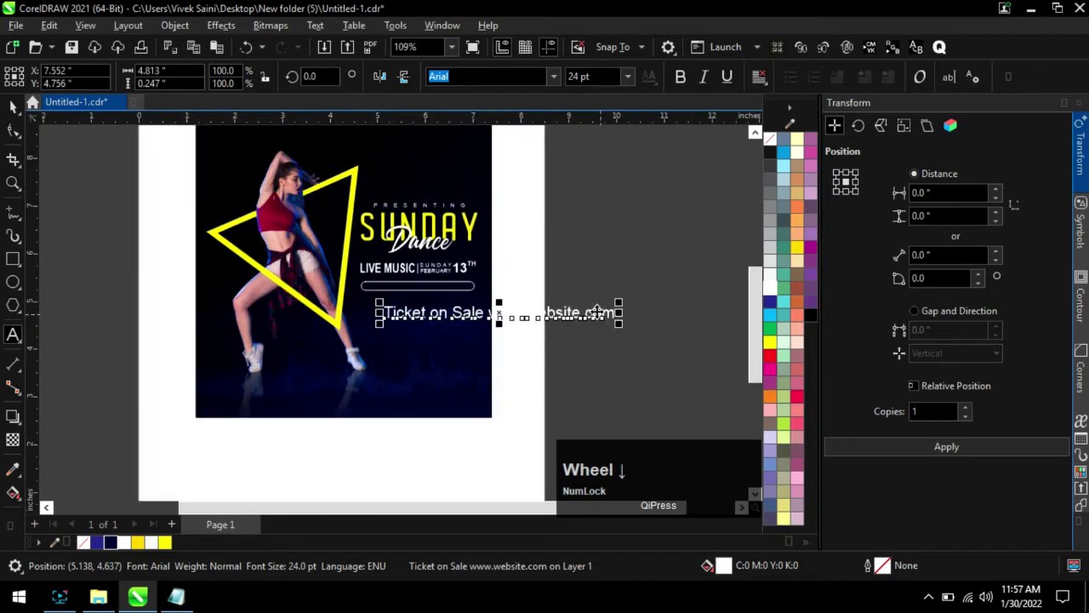
{"action": "left_click", "coordinate": [624, 301]}
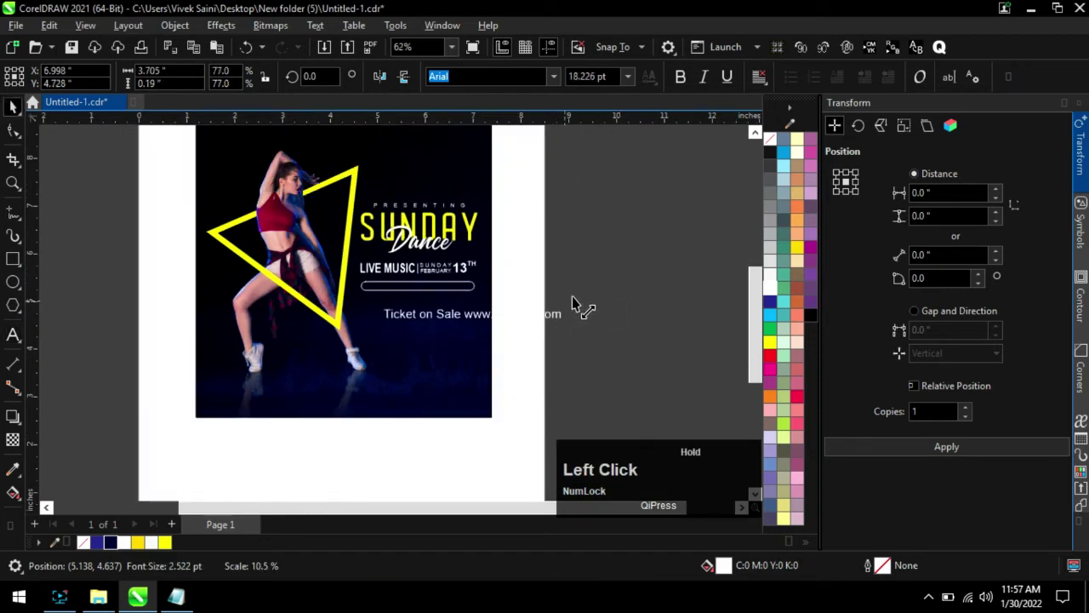
{"action": "scroll", "scroll_direction": "up", "scroll_amount": 3}
Widen the ticket text's letter spacing so it spreads across the rounded pill.
{"action": "left_click", "coordinate": [617, 316]}
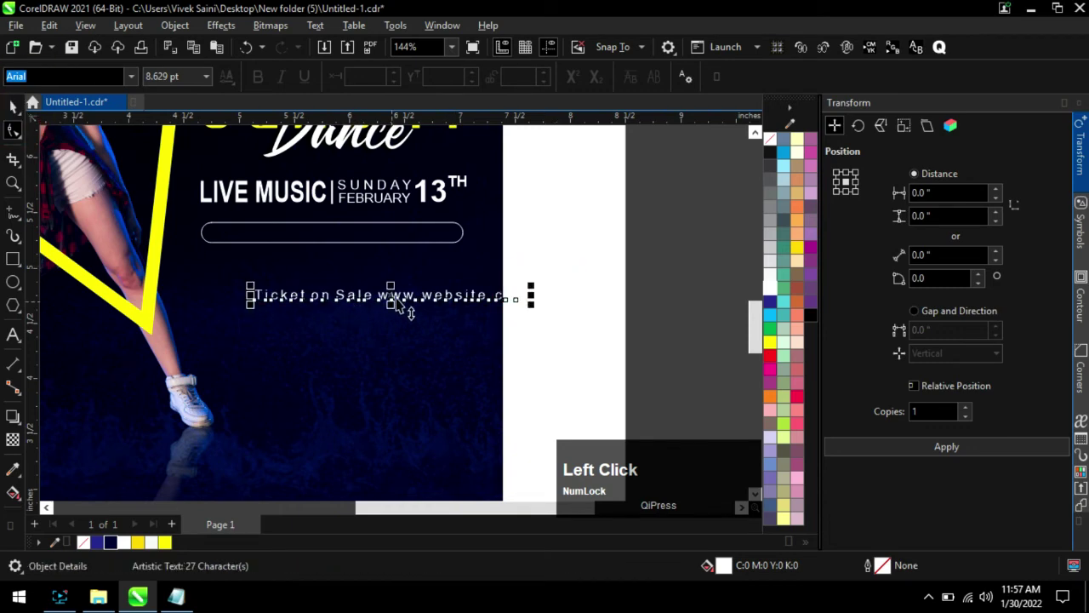
{"action": "scroll", "scroll_direction": "up", "scroll_amount": 3}
{"action": "left_click", "coordinate": [21, 136]}
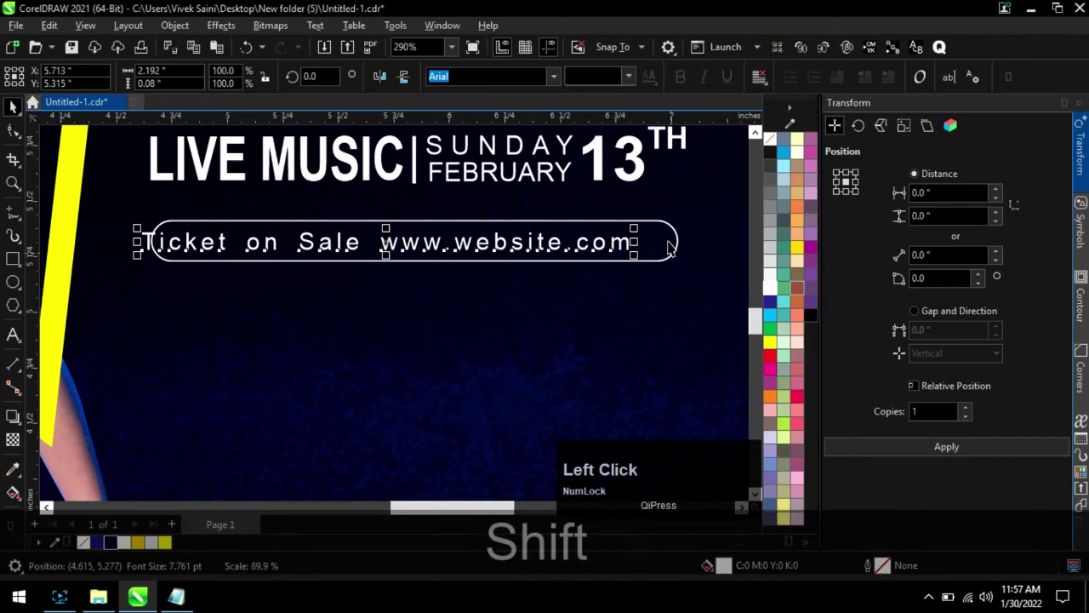
{"action": "scroll", "scroll_direction": "down", "scroll_amount": 3}
{"action": "left_click", "coordinate": [703, 310]}
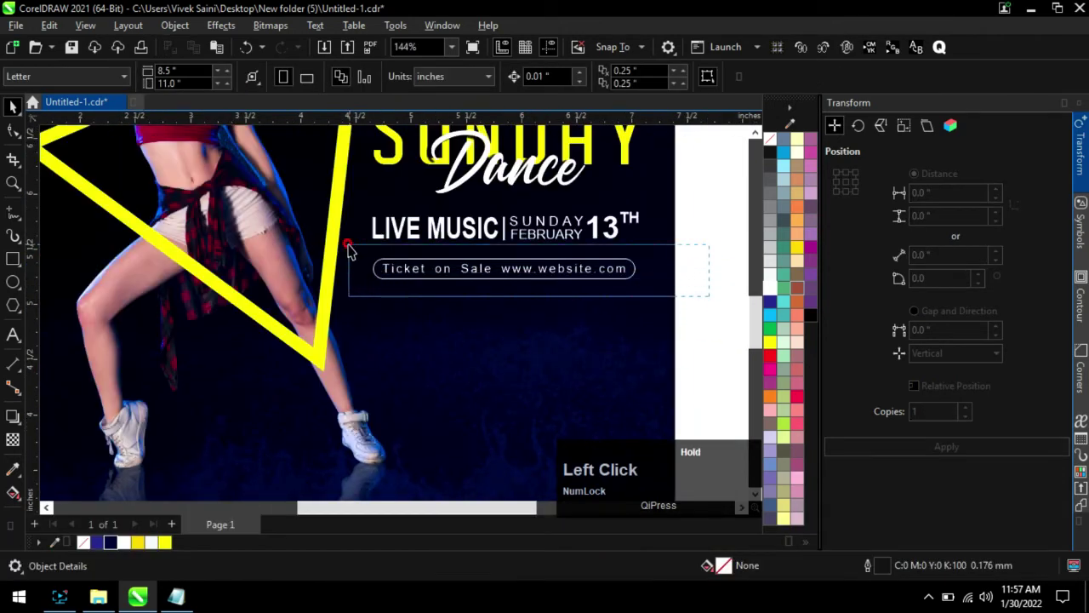
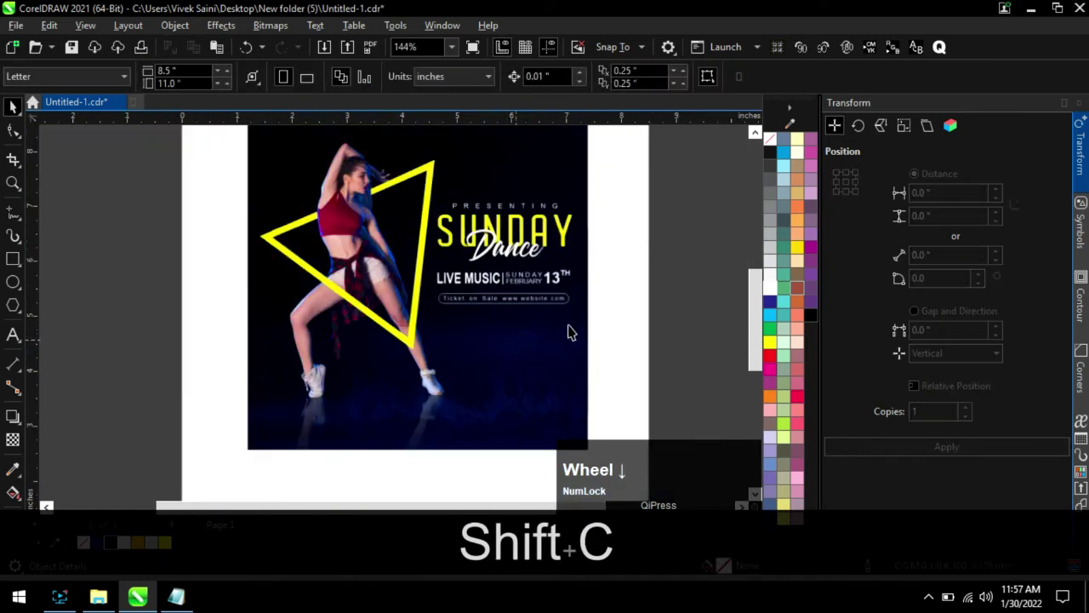
{"action": "left_click", "coordinate": [669, 334]}
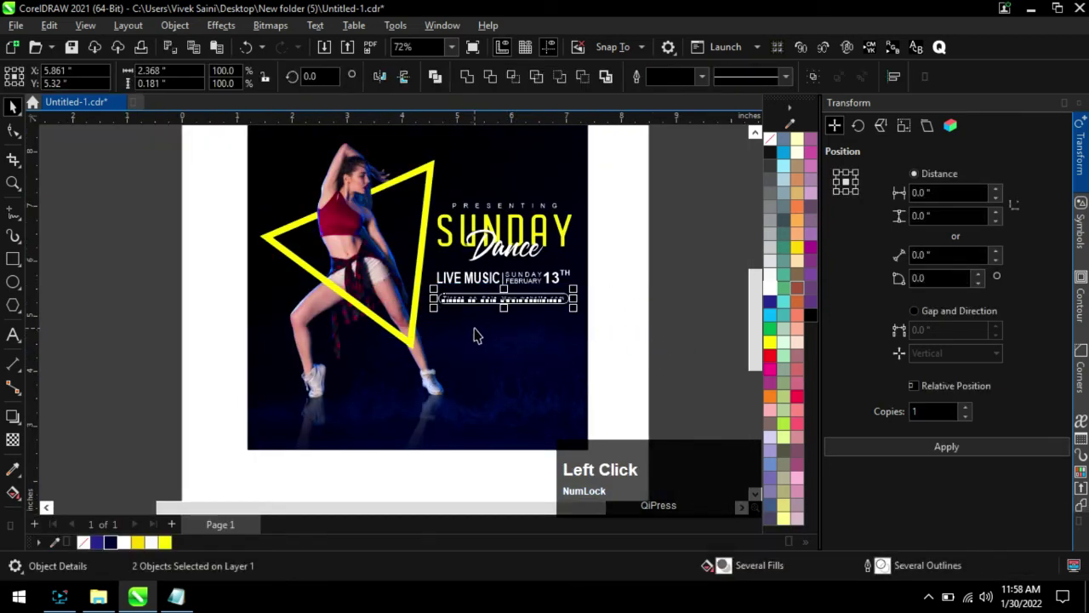
{"action": "left_click", "coordinate": [660, 340]}
{"action": "scroll", "scroll_direction": "down", "scroll_amount": 3}
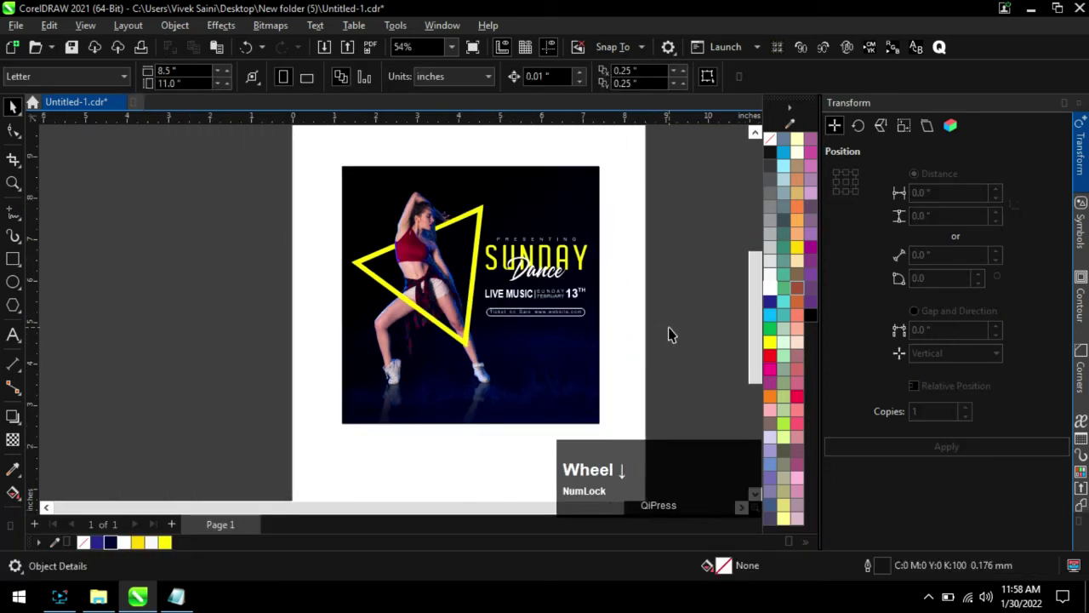
{"action": "left_click", "coordinate": [674, 335]}
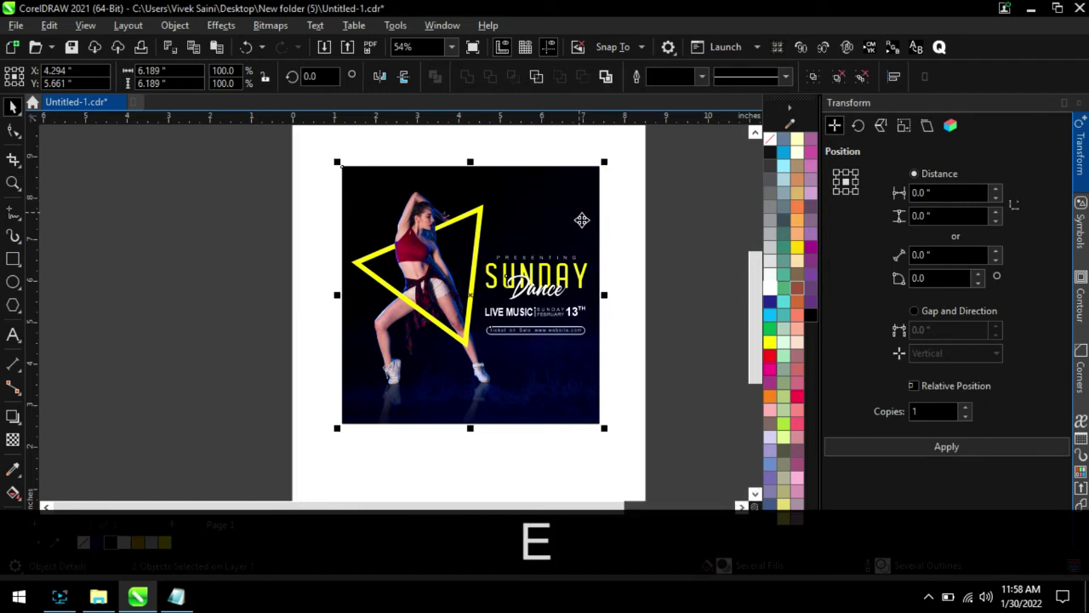
{"action": "left_click", "coordinate": [692, 322]}
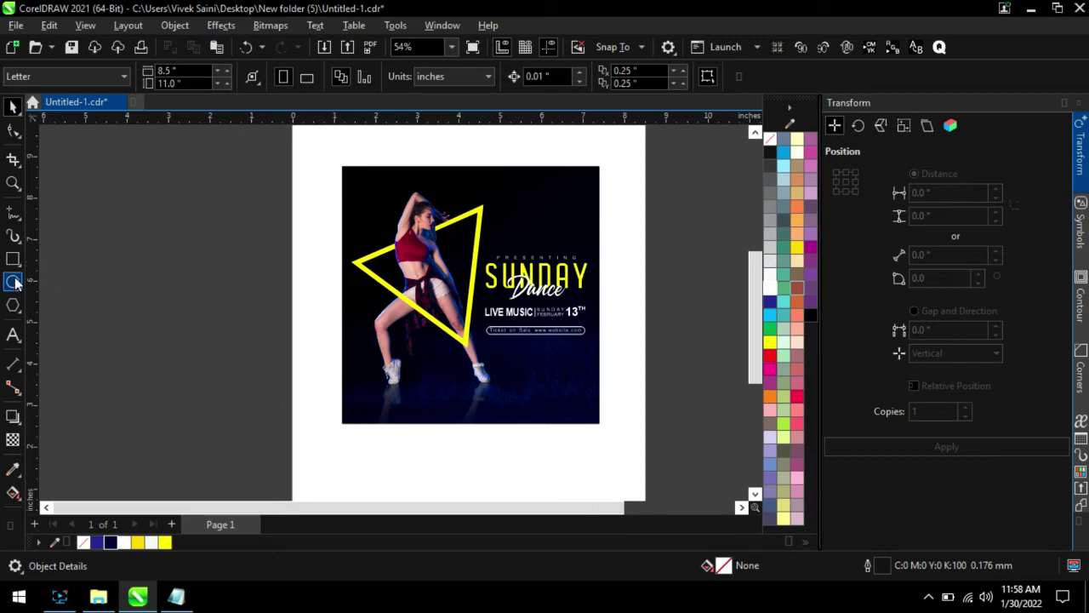
Place small yellow triangle accents beside the dancer's raised arm and head.
{"action": "left_click", "coordinate": [20, 264]}
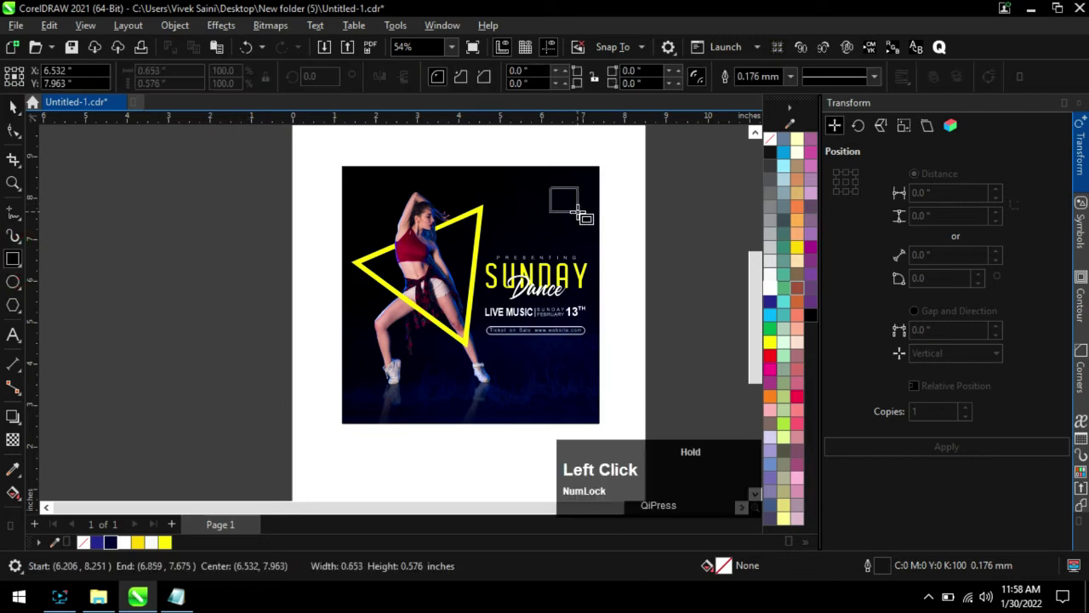
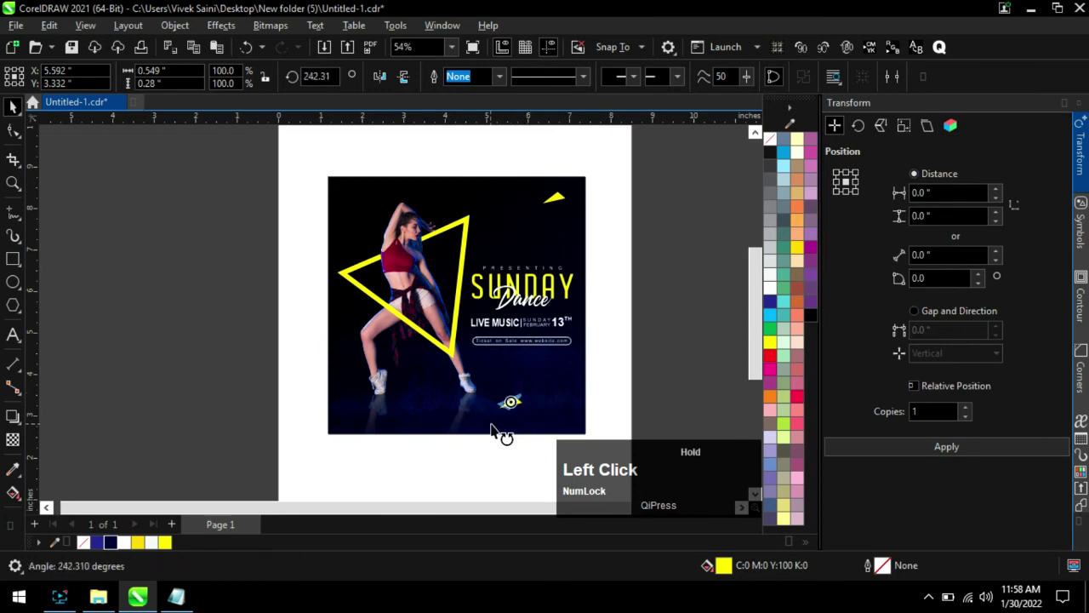
{"action": "scroll", "scroll_direction": "up", "scroll_amount": 3}
{"action": "left_click", "coordinate": [521, 405]}
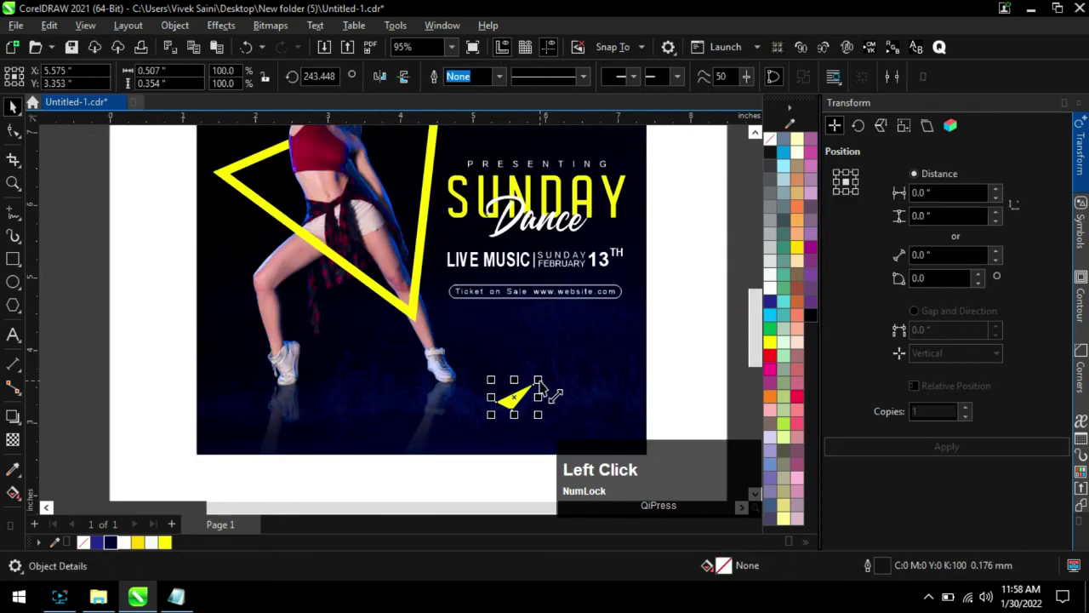
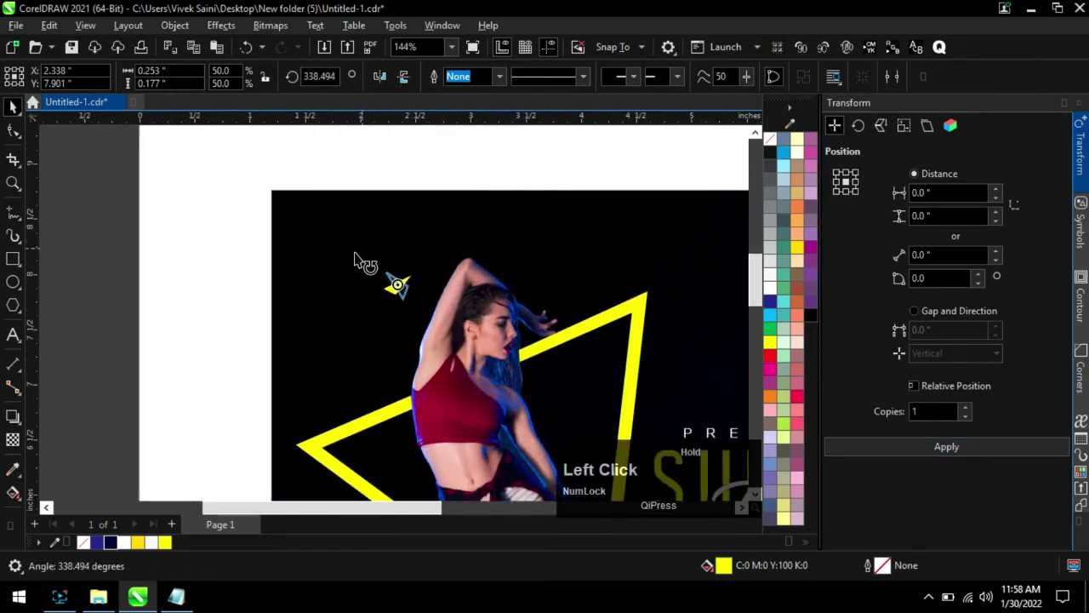
{"action": "scroll", "scroll_direction": "up", "scroll_amount": 3}
{"action": "left_click", "coordinate": [399, 283]}
{"action": "scroll", "scroll_direction": "up", "scroll_amount": 3}
{"action": "scroll", "scroll_direction": "down", "scroll_amount": 3}
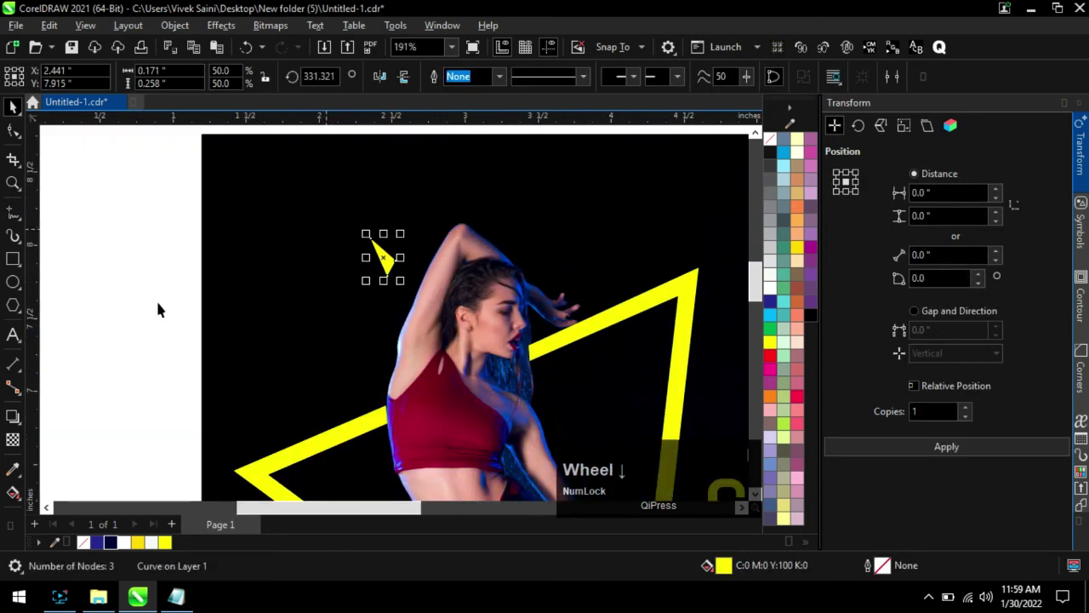
Draw a tiny circle nearby and give it a yellow outline.
{"action": "left_click", "coordinate": [137, 302]}
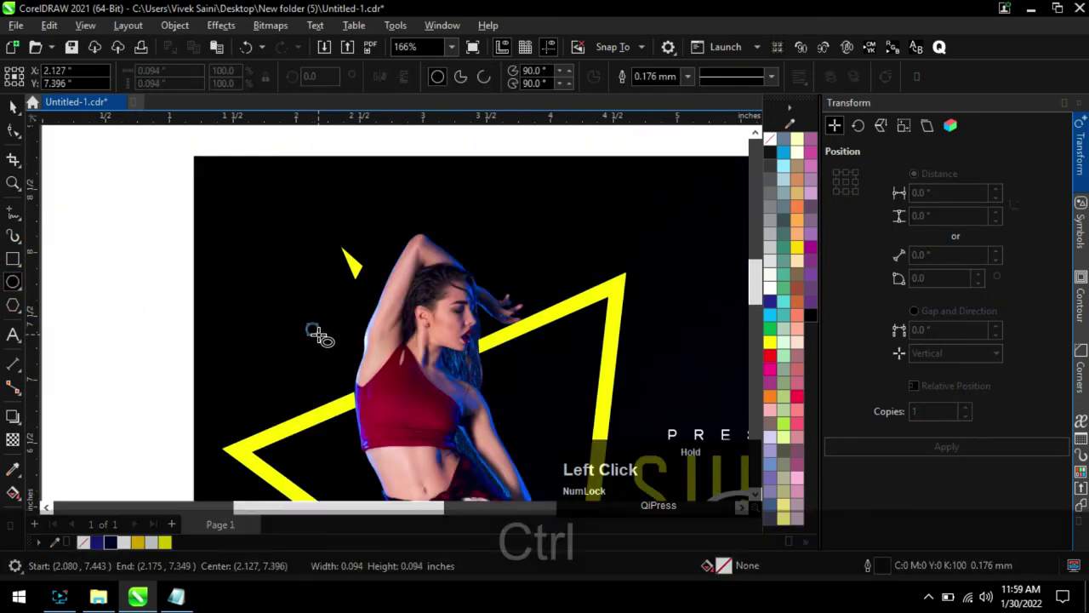
{"action": "right_click", "coordinate": [774, 348]}
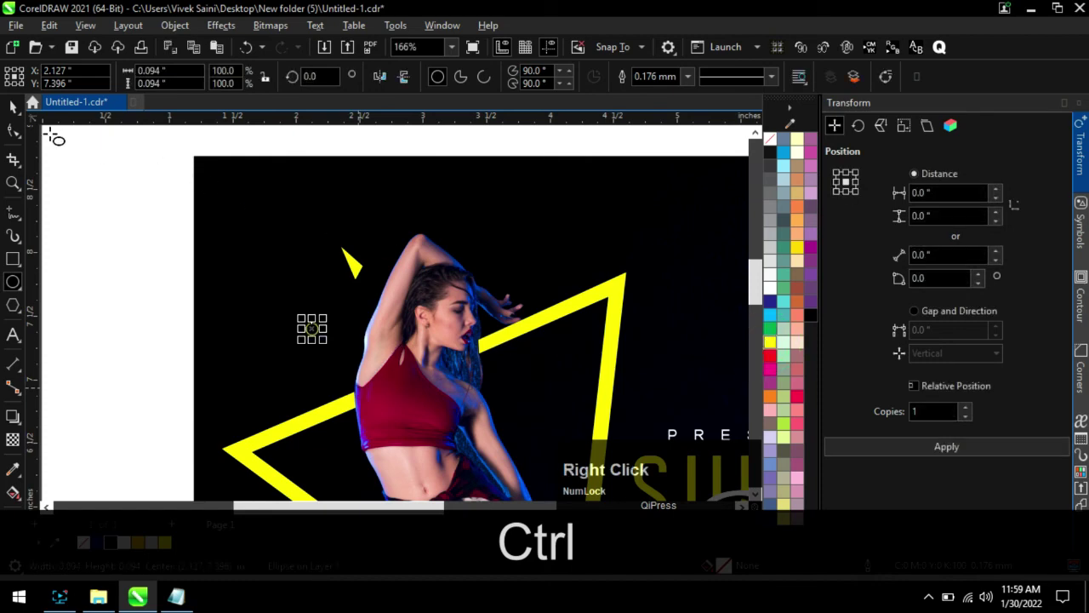
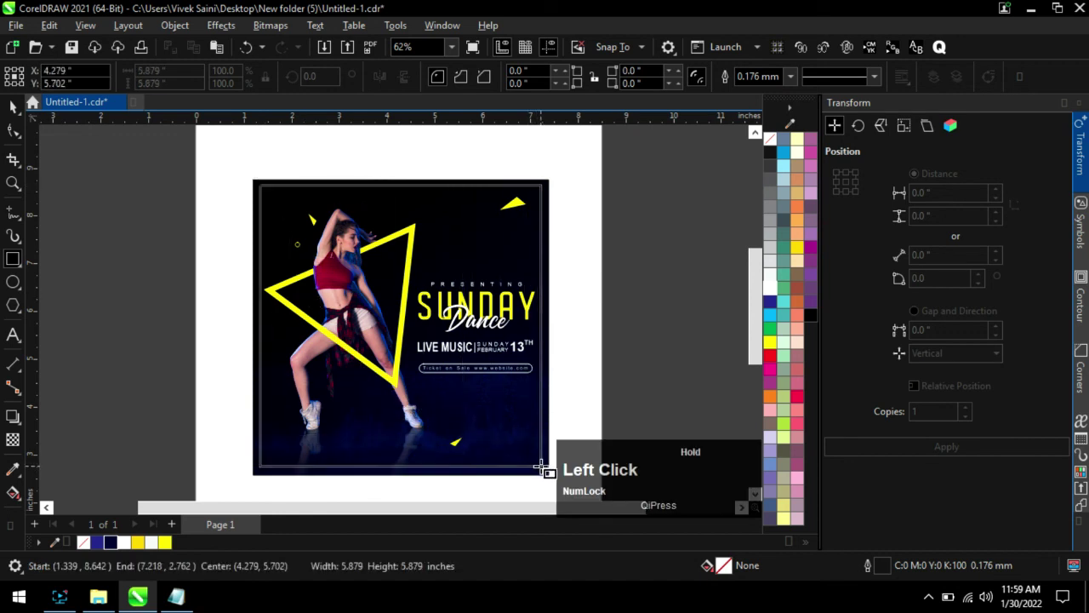
Give the inset border rectangle a white outline and save the poster.
{"action": "right_click", "coordinate": [773, 293]}
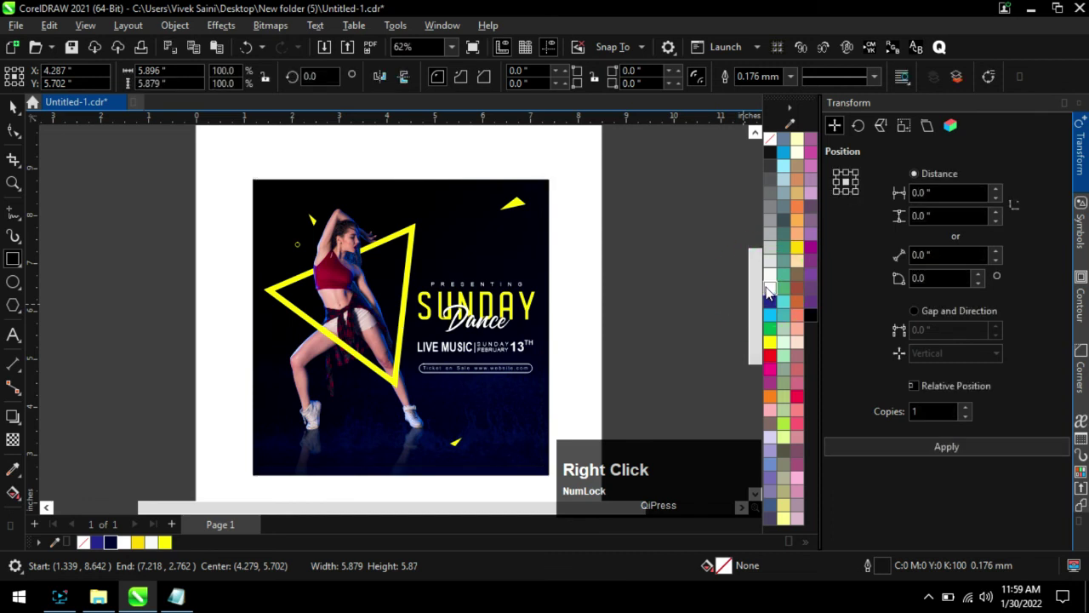
{"action": "left_click", "coordinate": [22, 111]}
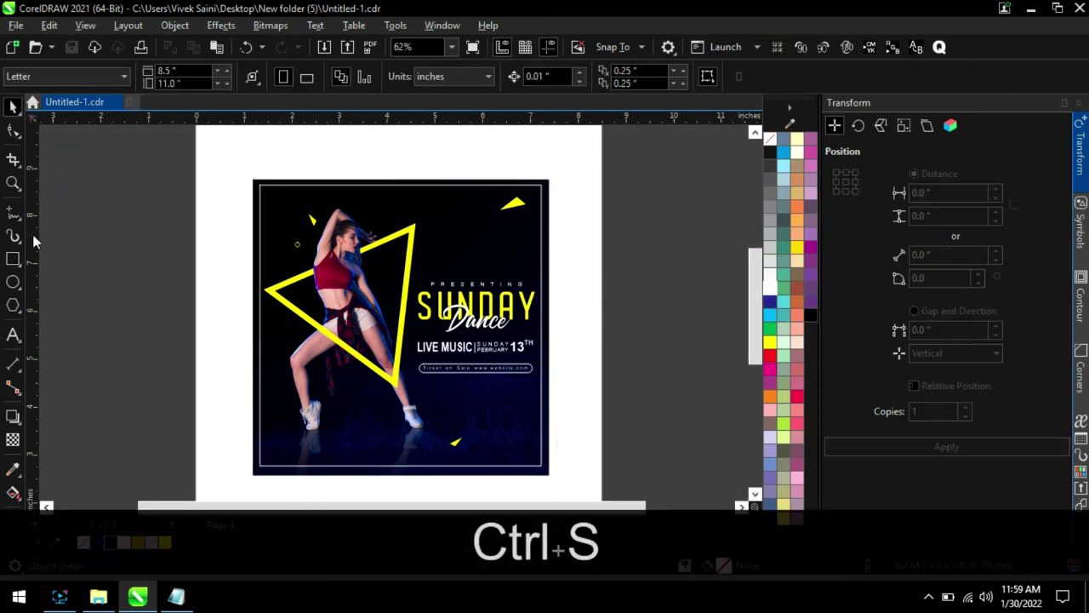
{"action": "left_click", "coordinate": [16, 188]}
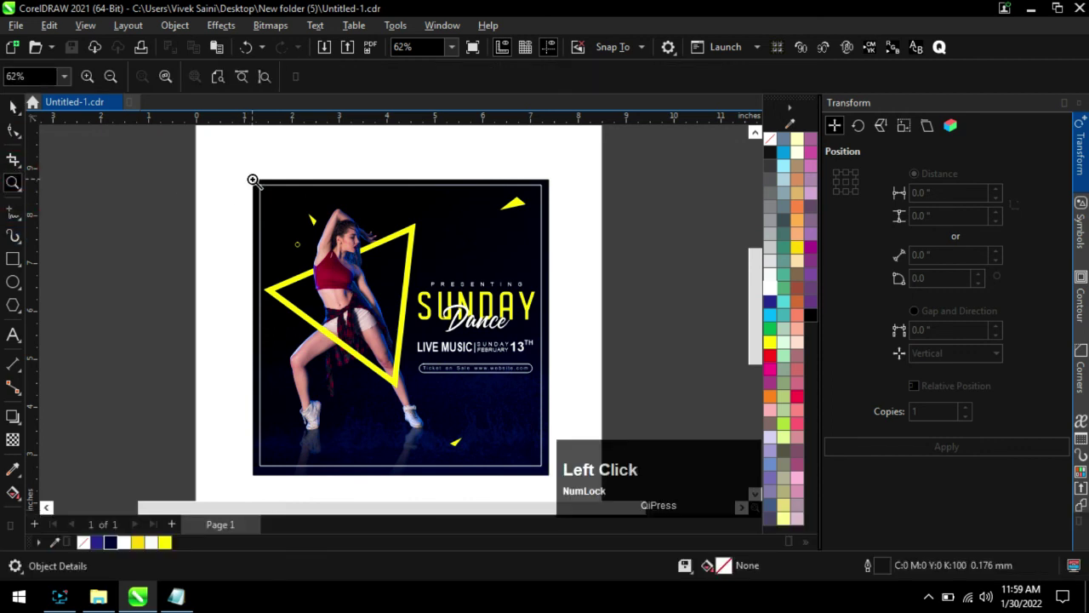